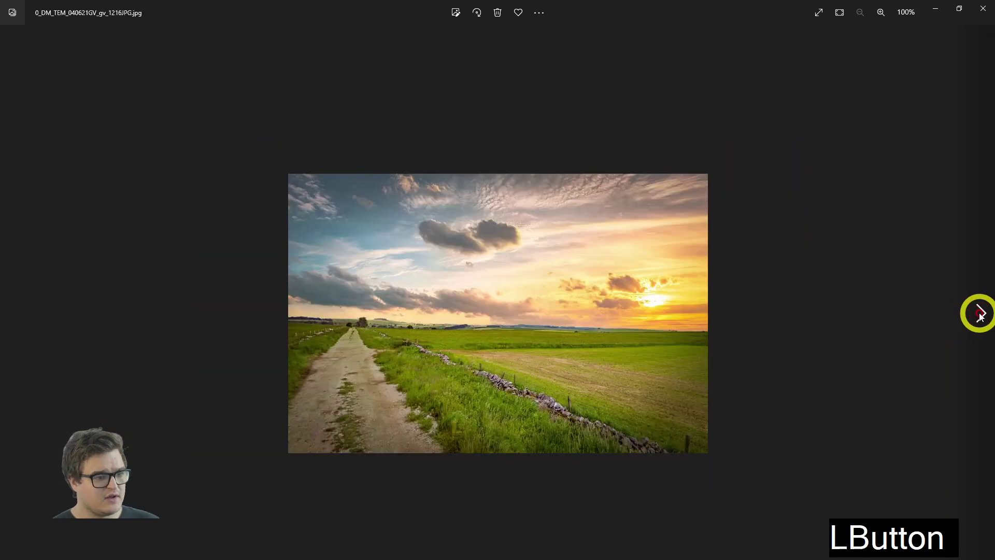
# Step: Flip between the Peak District reference photos, ending on the valley with footpath and stone bridge
pyautogui.press('Right')
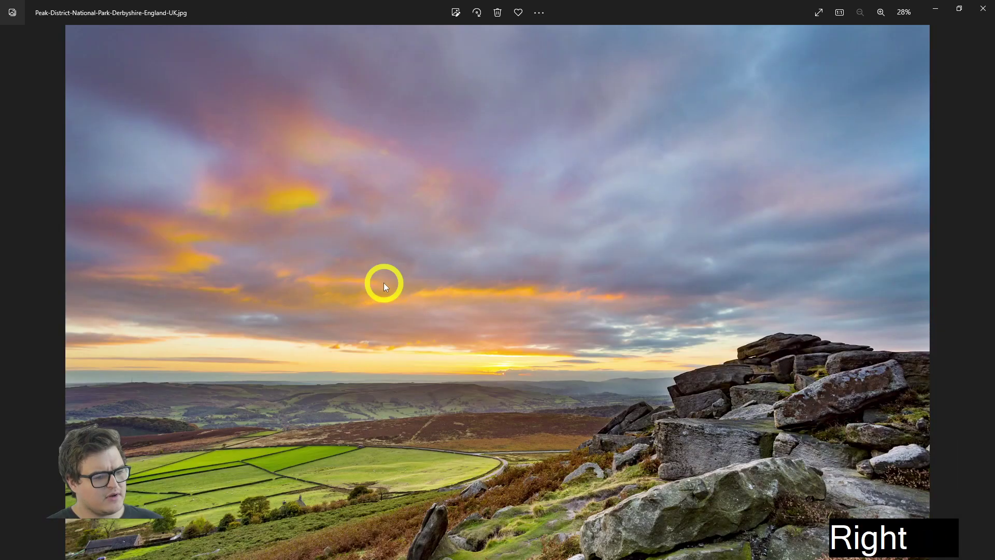
pyautogui.press('Left')
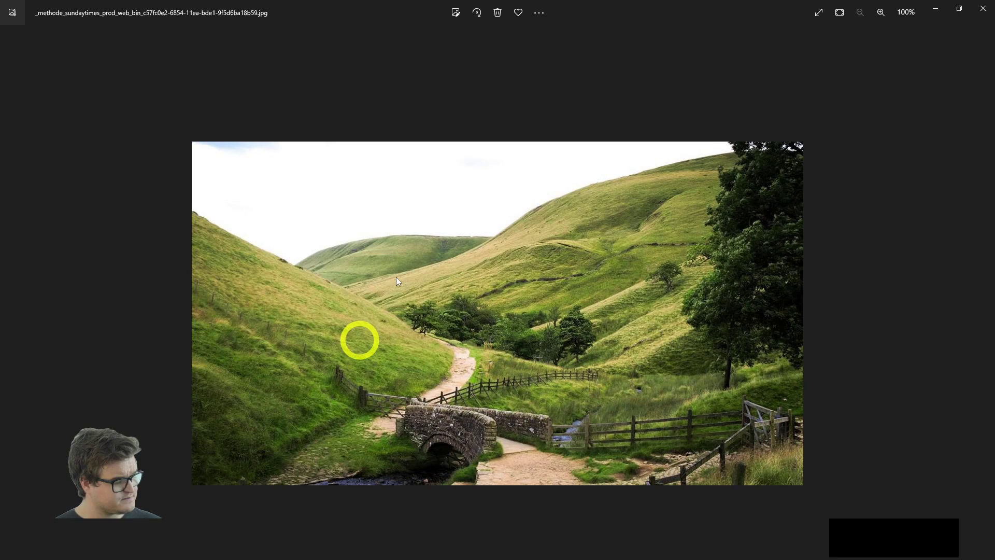
pyautogui.press('Right')
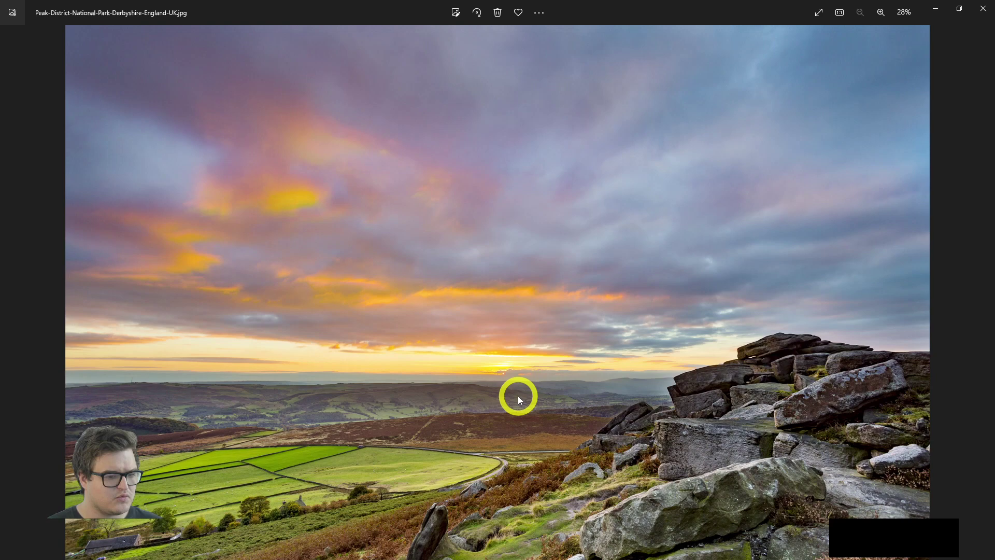
pyautogui.press('Left')
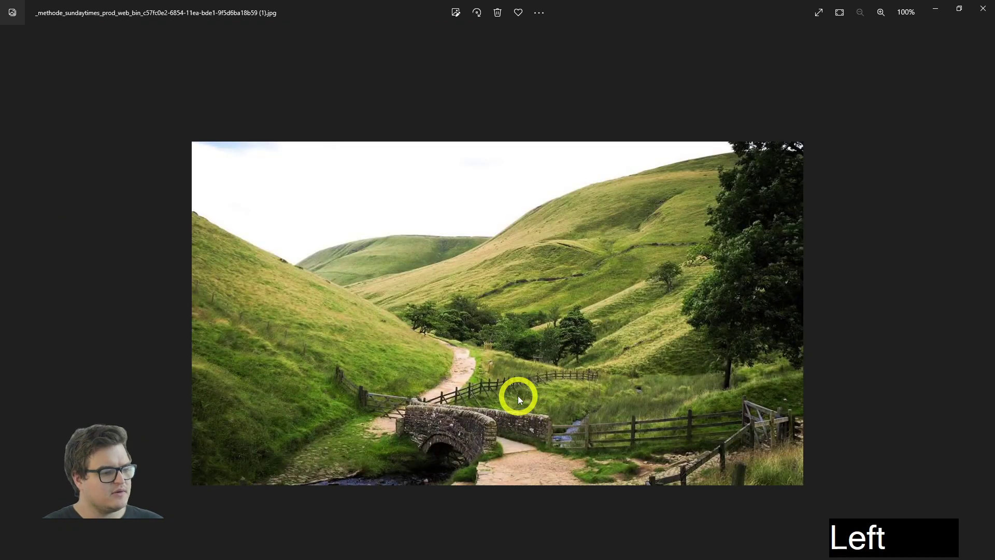
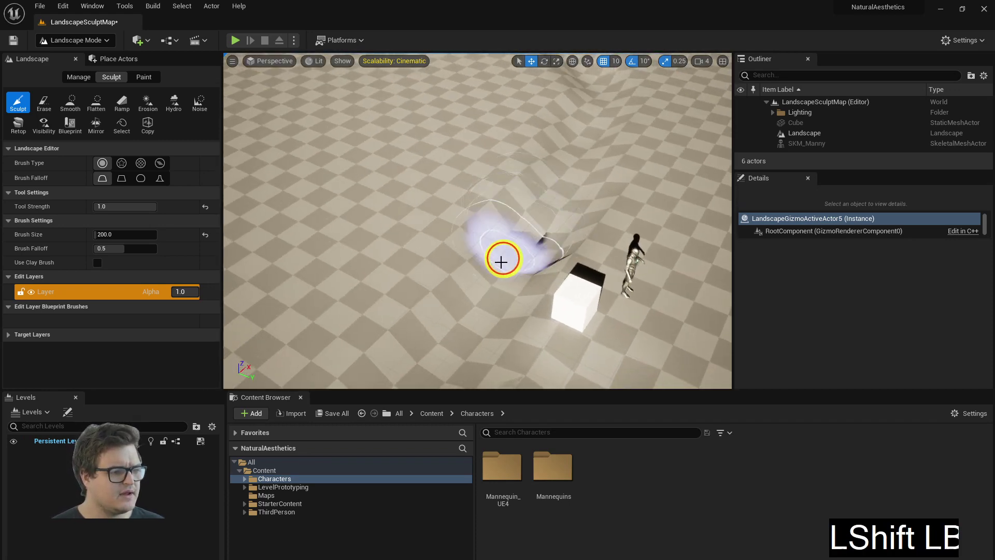
# Step: Sculpt the start of the river course and extend it into the distance
pyautogui.rightClick(584, 237)
pyautogui.press('s')
pyautogui.click(626, 261)
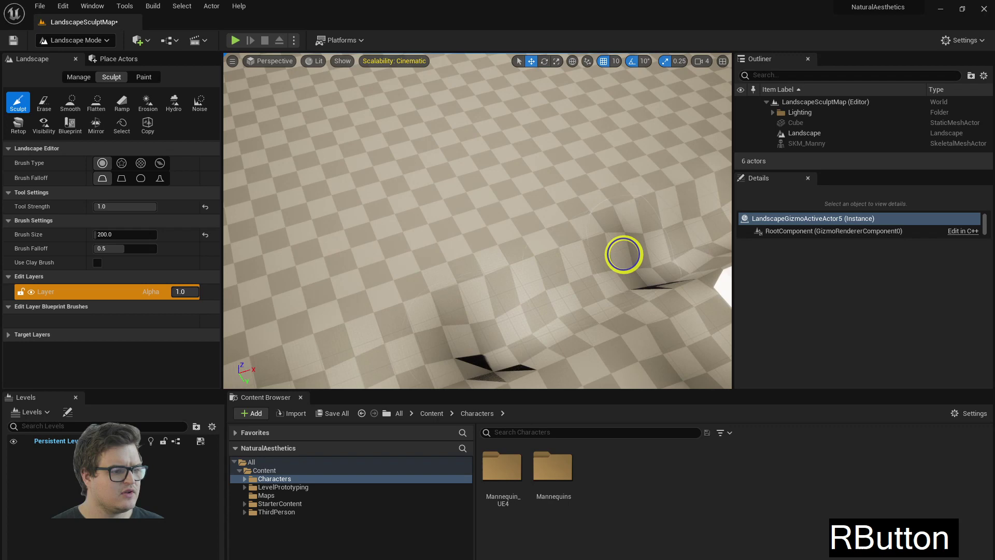
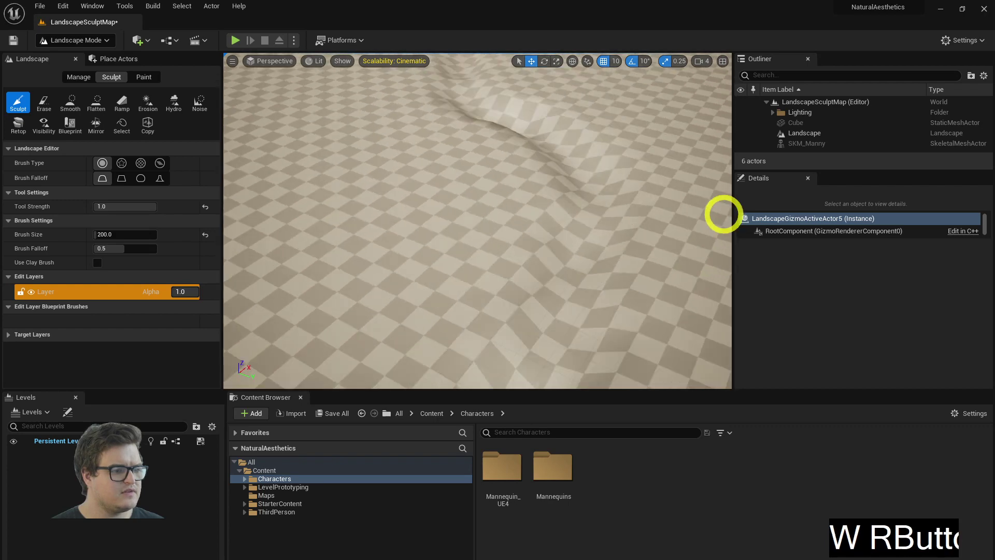
pyautogui.click(534, 209)
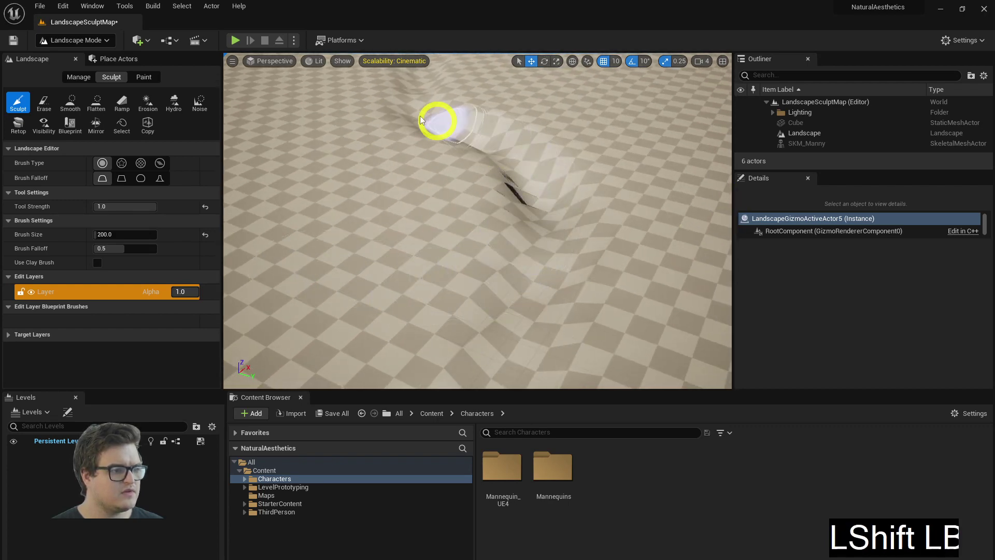
# Step: Continue carving the winding river course out toward the horizon
pyautogui.rightClick(467, 93)
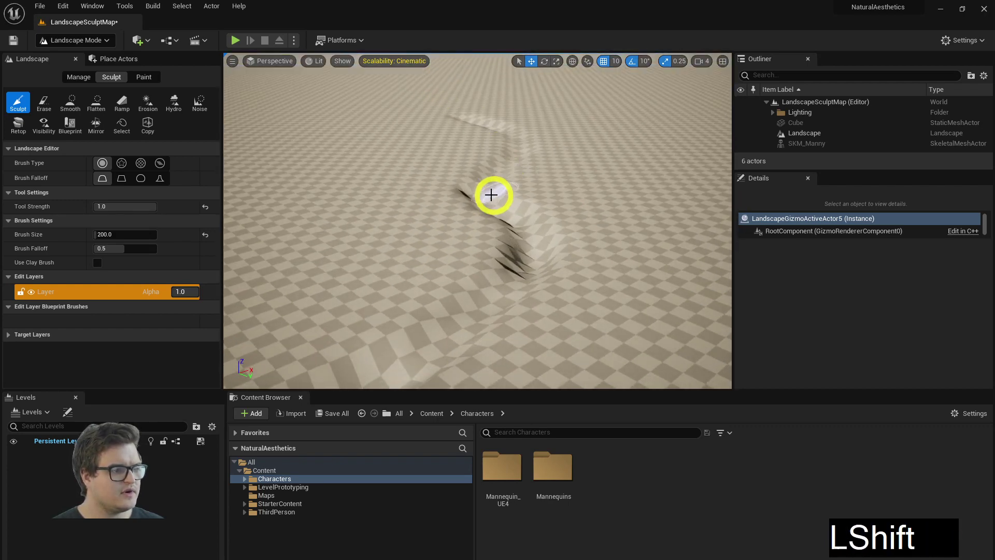
pyautogui.click(502, 129)
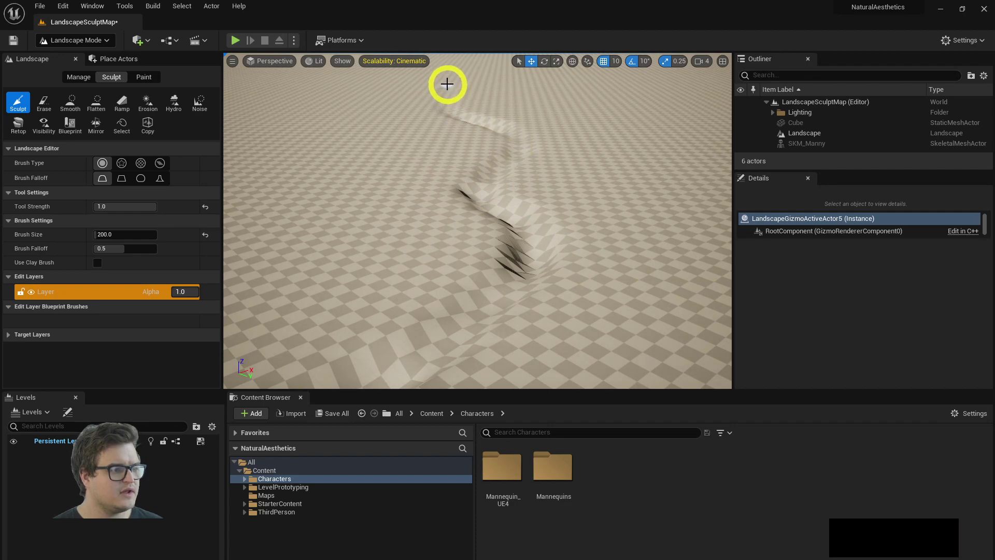
pyautogui.rightClick(484, 98)
pyautogui.click(513, 246)
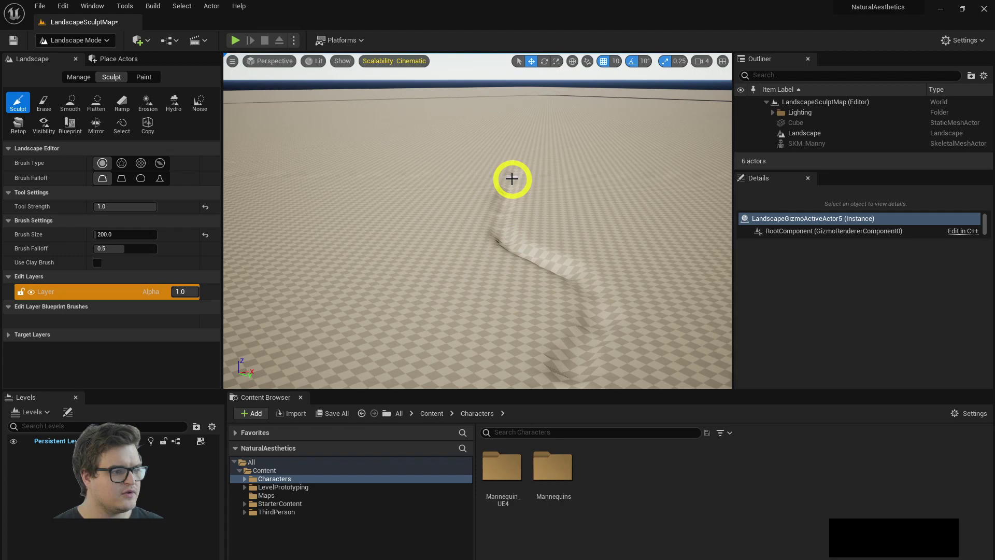
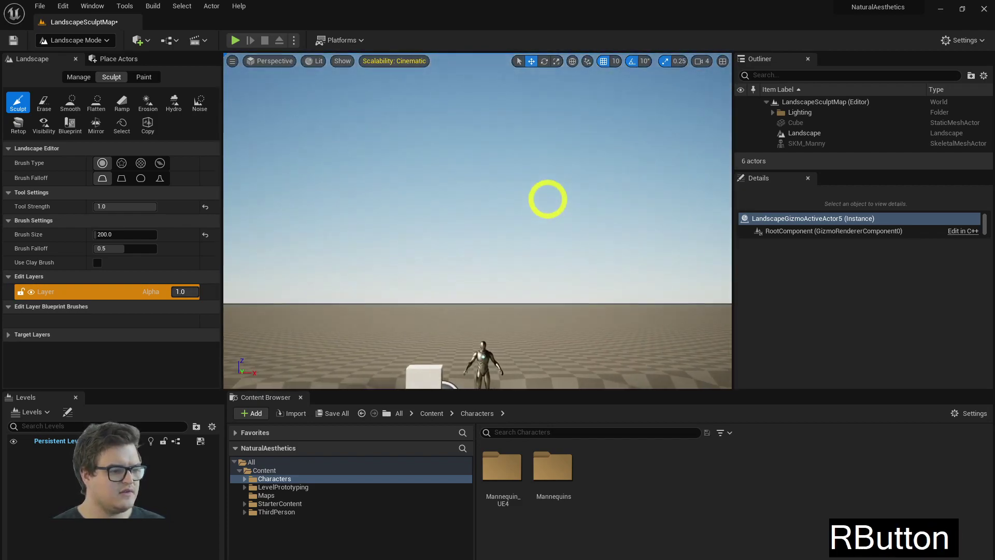
# Step: Reposition over flat ground and lower the Sculpt Tool Strength to 0.2
pyautogui.press('q')
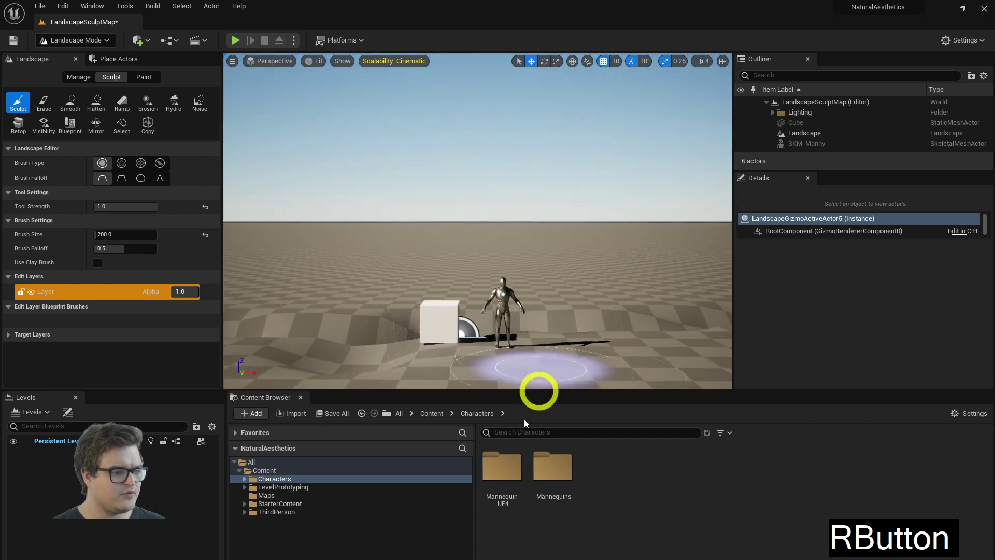
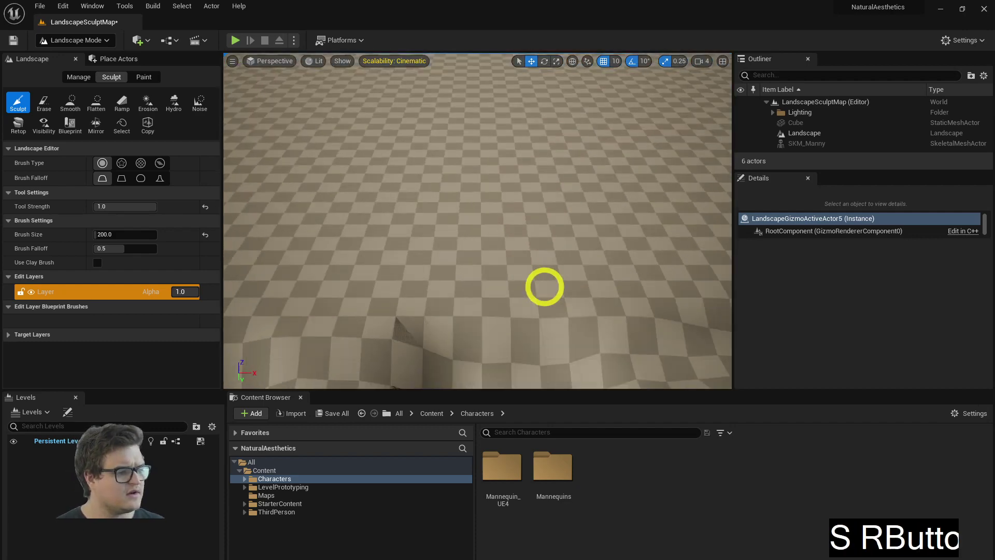
pyautogui.press('w')
pyautogui.press('q')
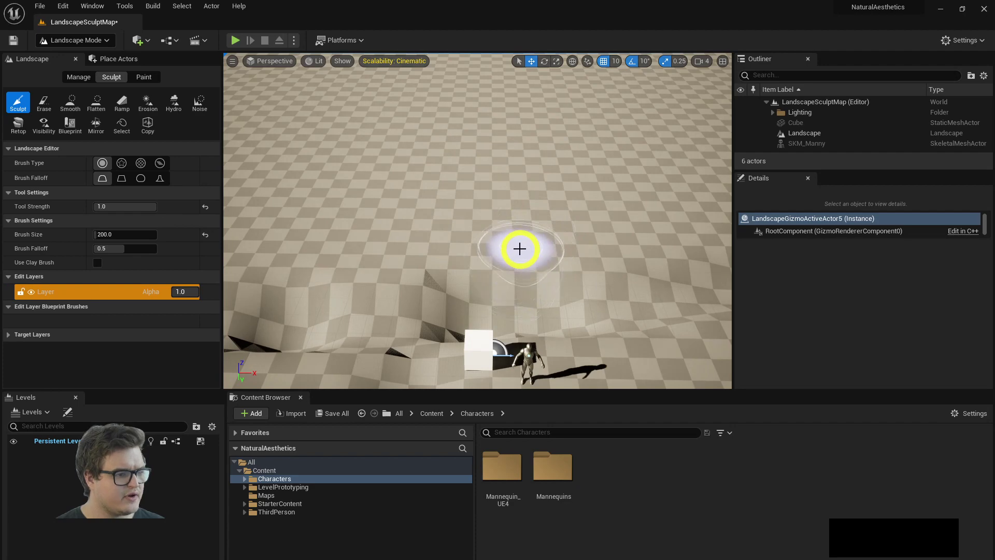
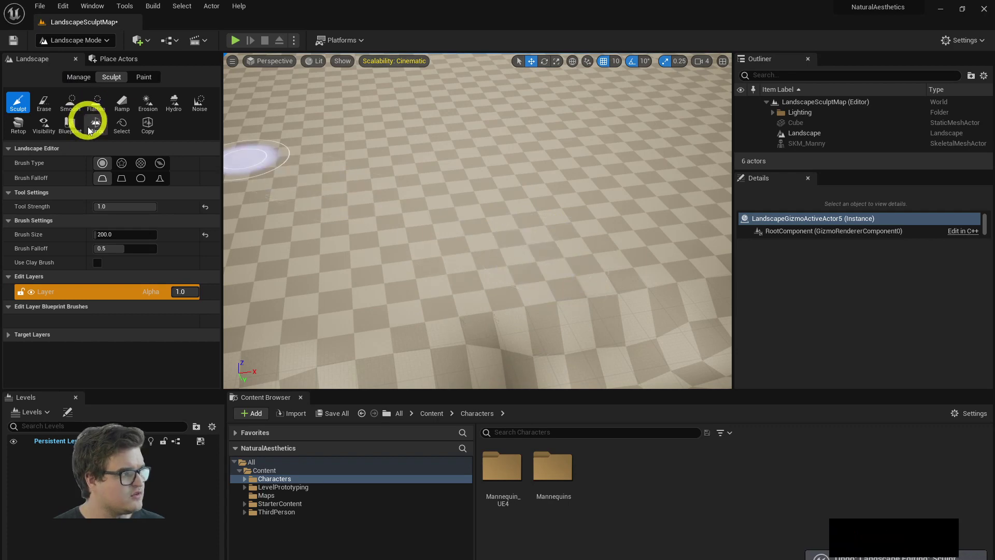
pyautogui.click(124, 207)
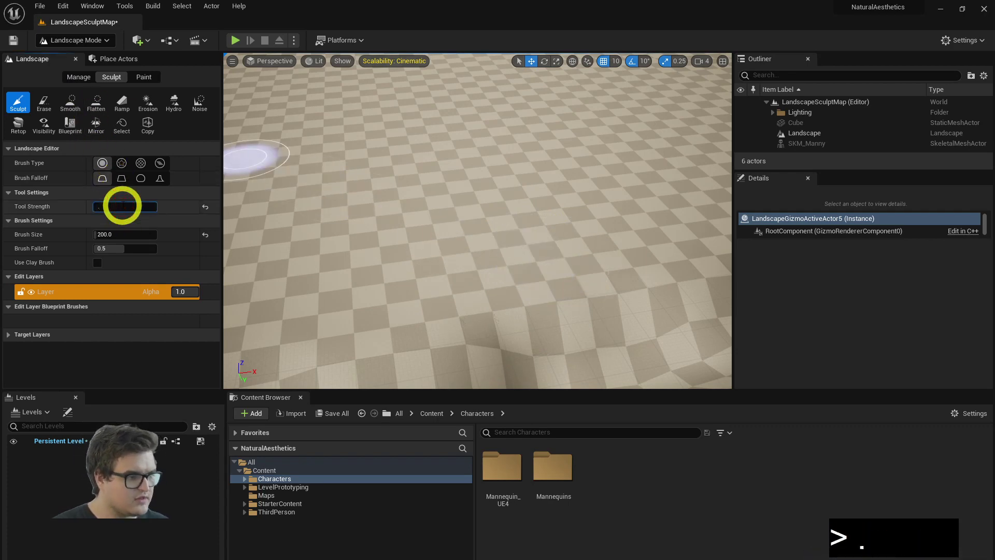
pyautogui.press('2')
pyautogui.press('Return')
# Step: Raise a gentle rounded hill on the flat ground at the lower strength
pyautogui.click(540, 264)
pyautogui.click(559, 262)
pyautogui.rightClick(577, 235)
pyautogui.press('w')
pyautogui.press('q')
pyautogui.rightClick(572, 207)
# Step: Switch from sculpting to the Flatten tool at full strength
pyautogui.press('s')
pyautogui.press('d')
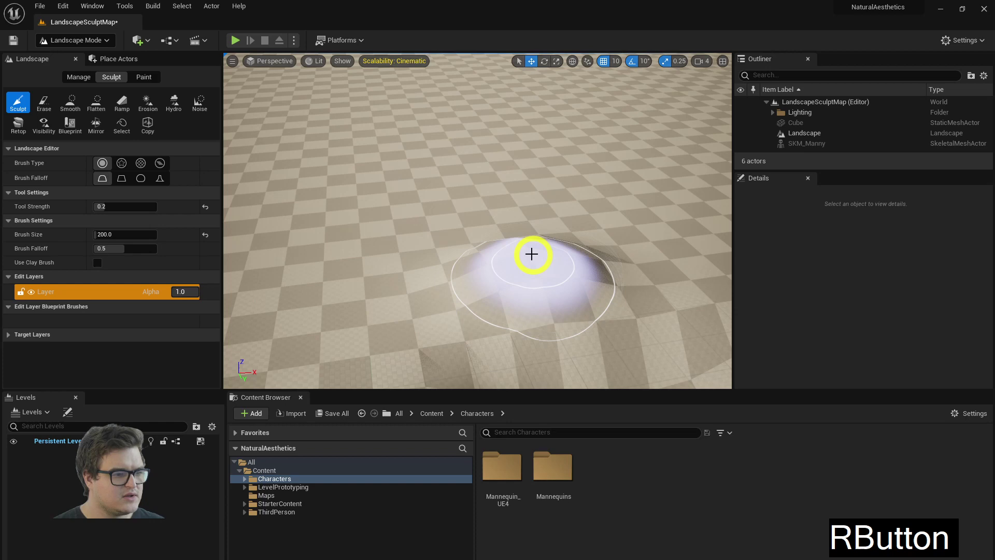
pyautogui.click(527, 250)
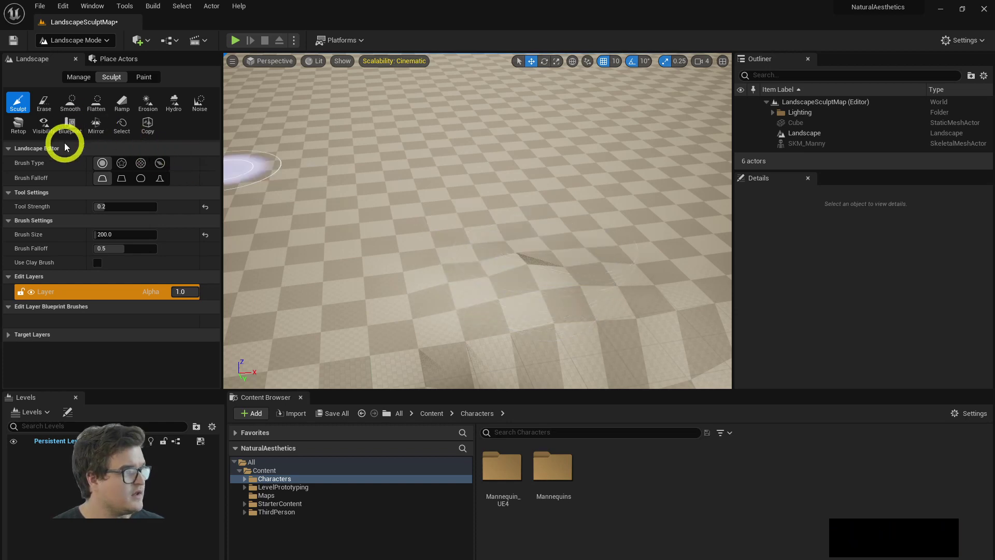
pyautogui.click(100, 104)
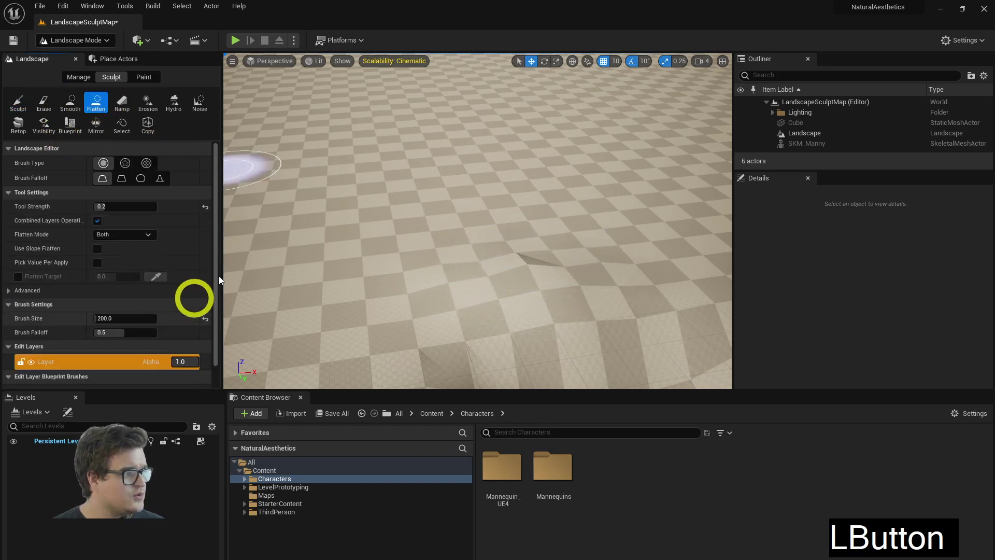
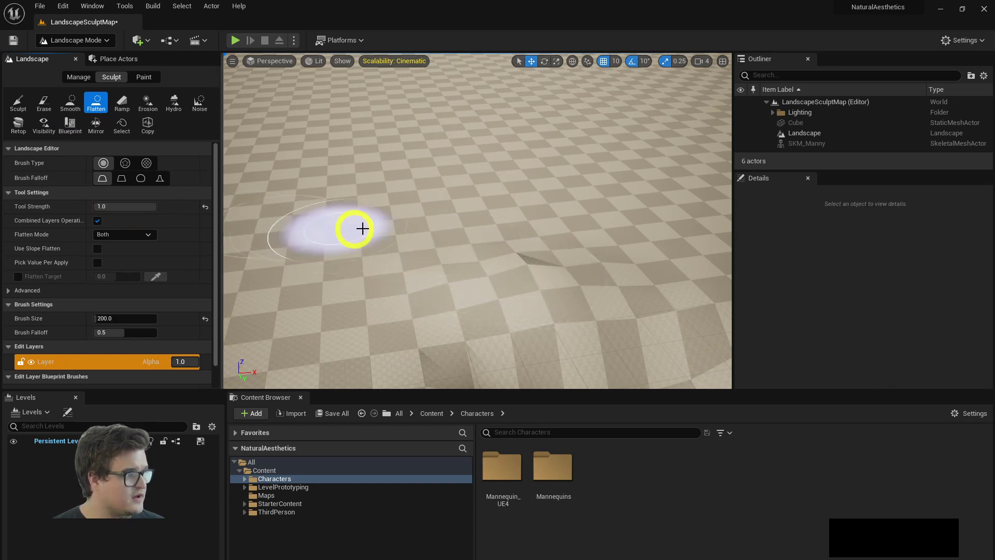
# Step: Flatten stretches of ground to form a path through the terrain
pyautogui.click(522, 261)
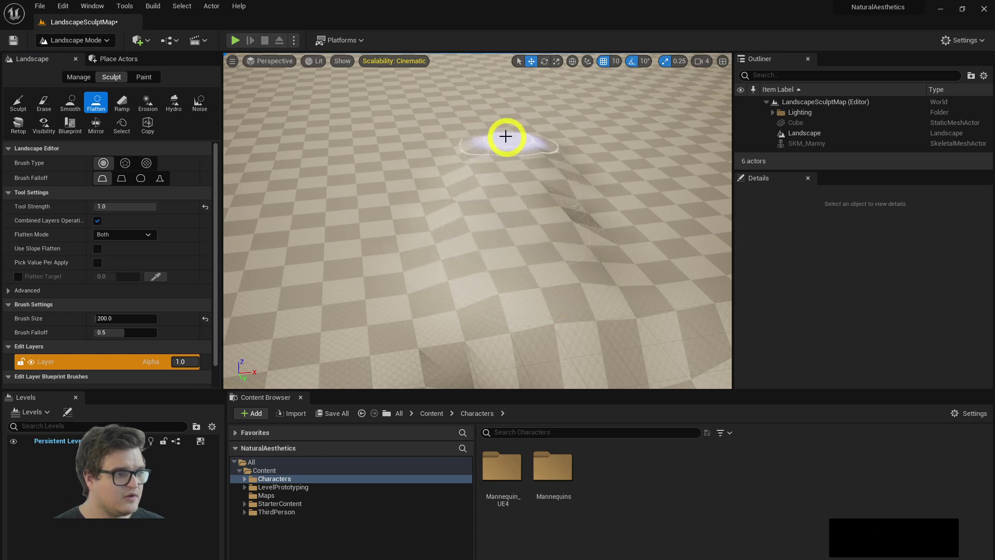
pyautogui.rightClick(515, 189)
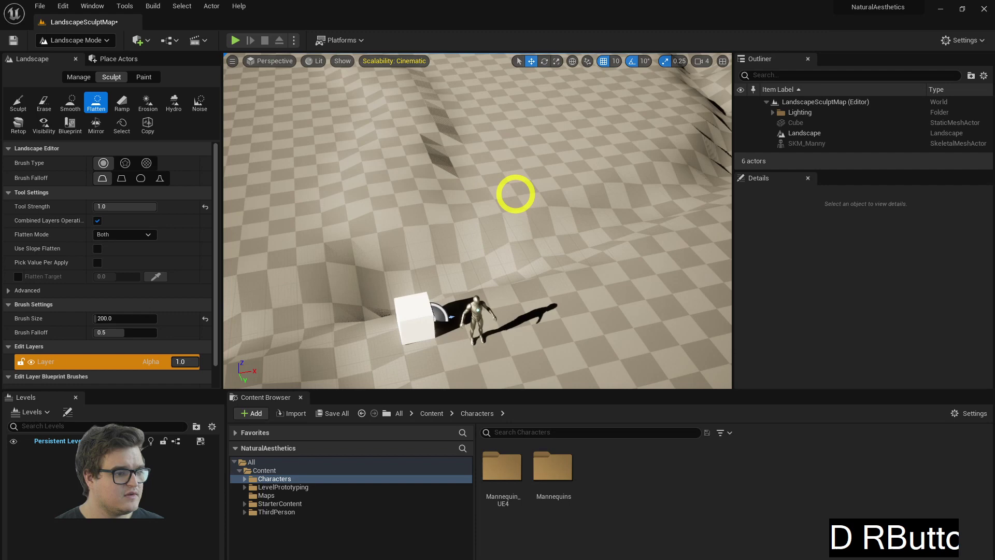
pyautogui.click(511, 257)
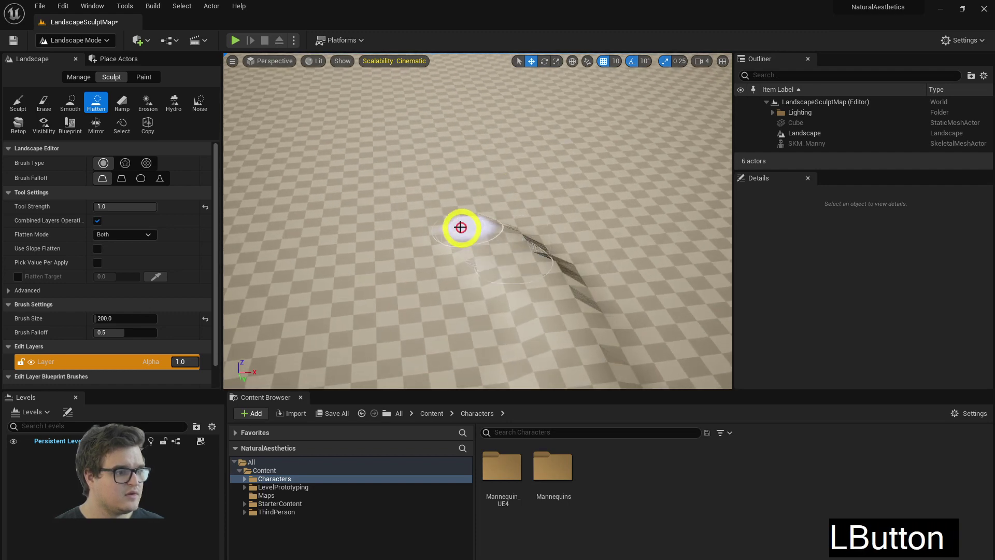
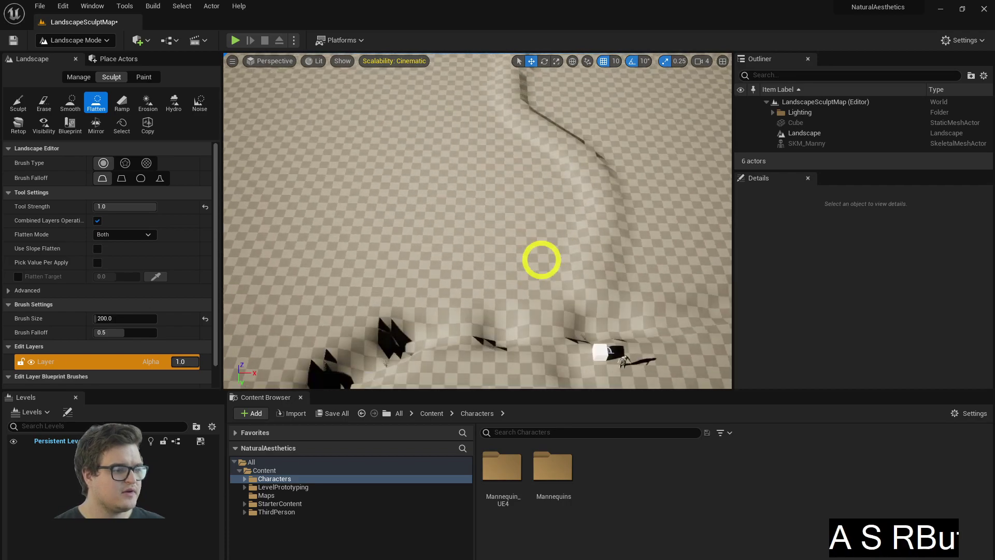
# Step: Switch to the Photos window showing the valley photo with path and stone bridge
pyautogui.press('w')
pyautogui.press('w')
pyautogui.rightClick(572, 266)
pyautogui.press('alt+Tab')
pyautogui.rightClick(516, 361)
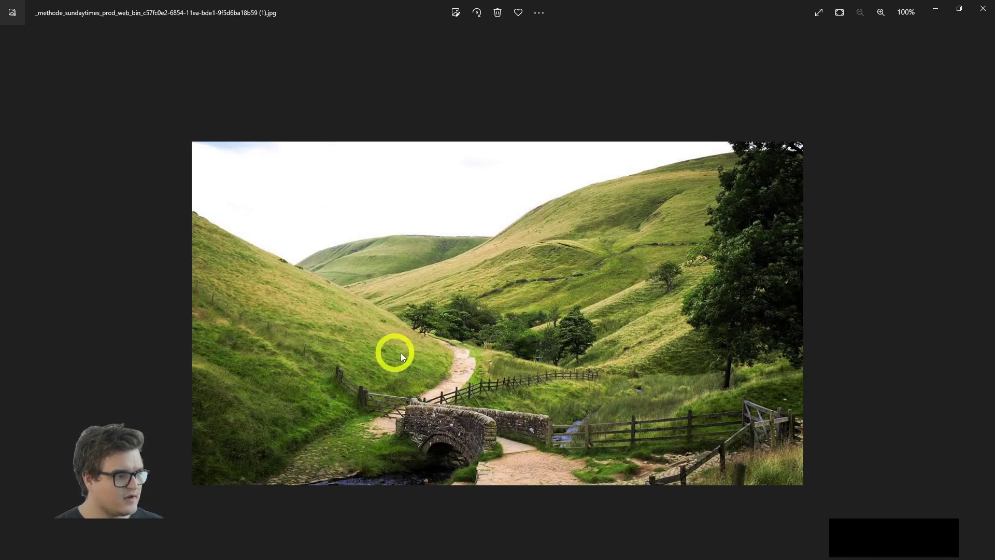
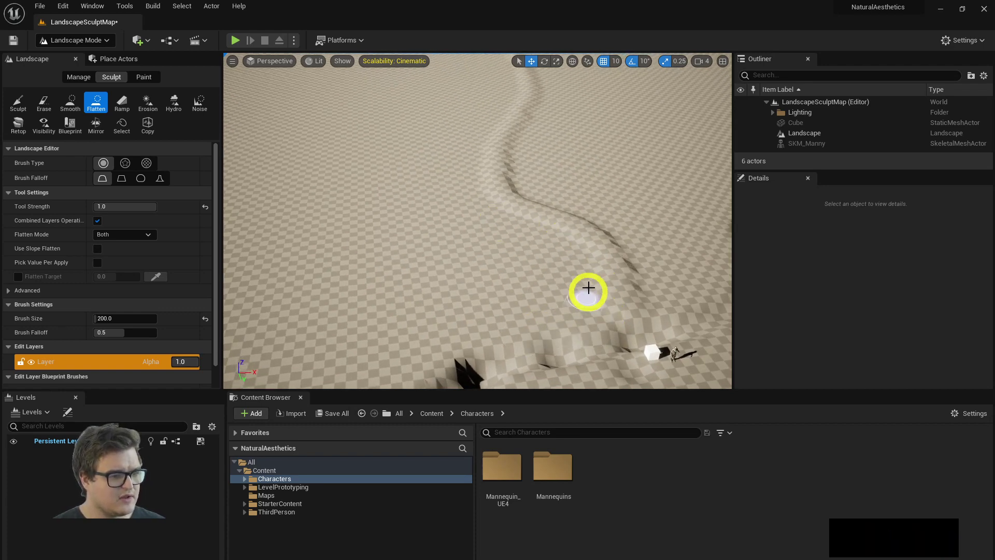
# Step: Return to the Sculpt tool with a larger brush, raise a mound by the river and undo it
pyautogui.click(23, 108)
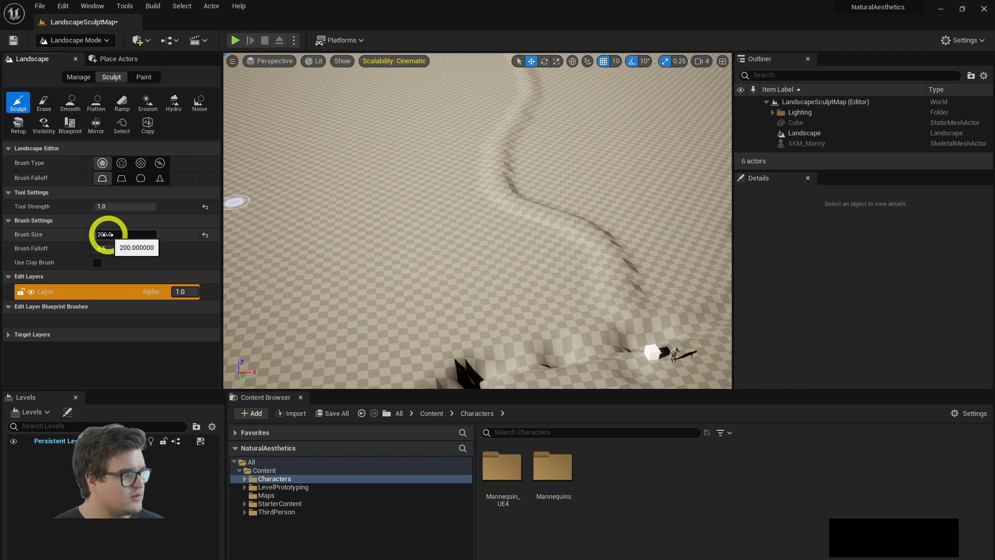
pyautogui.click(109, 240)
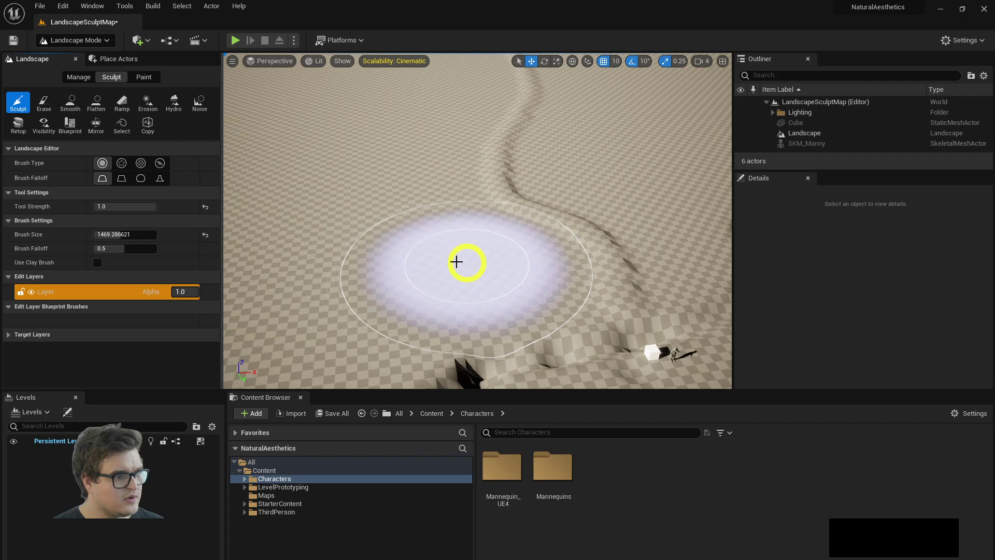
pyautogui.click(459, 257)
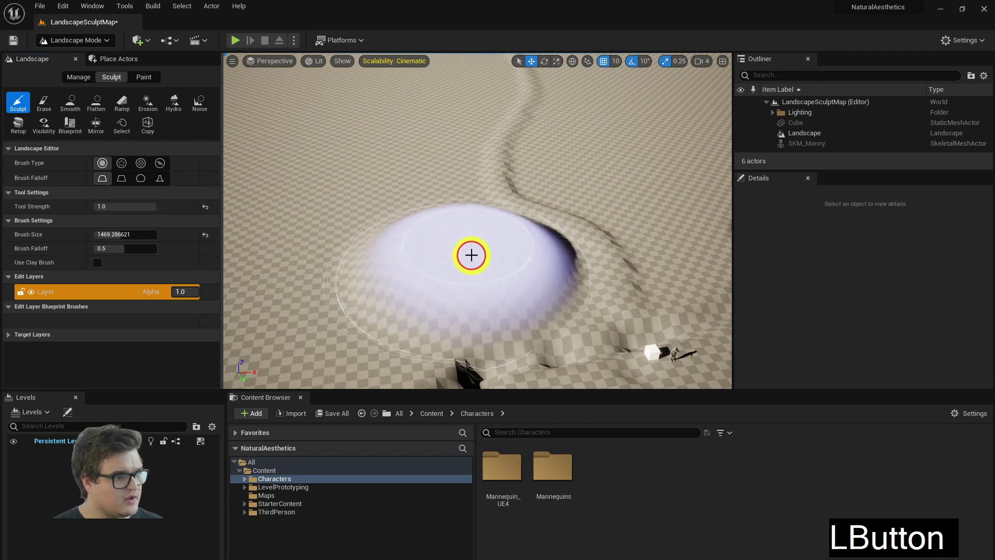
pyautogui.press('ctrl+z')
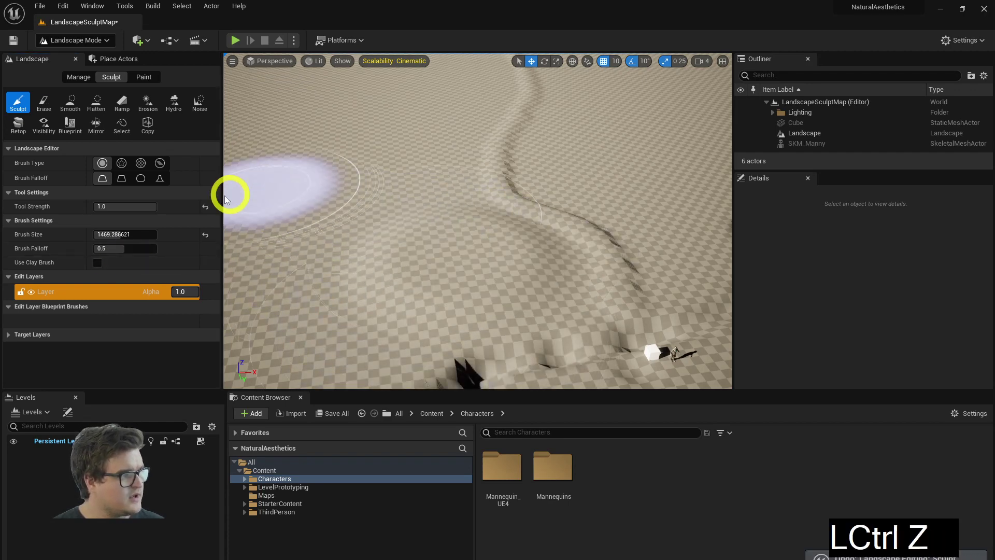
# Step: Lower the sculpting Tool Strength to 0.2 for a gentler mound
pyautogui.click(124, 214)
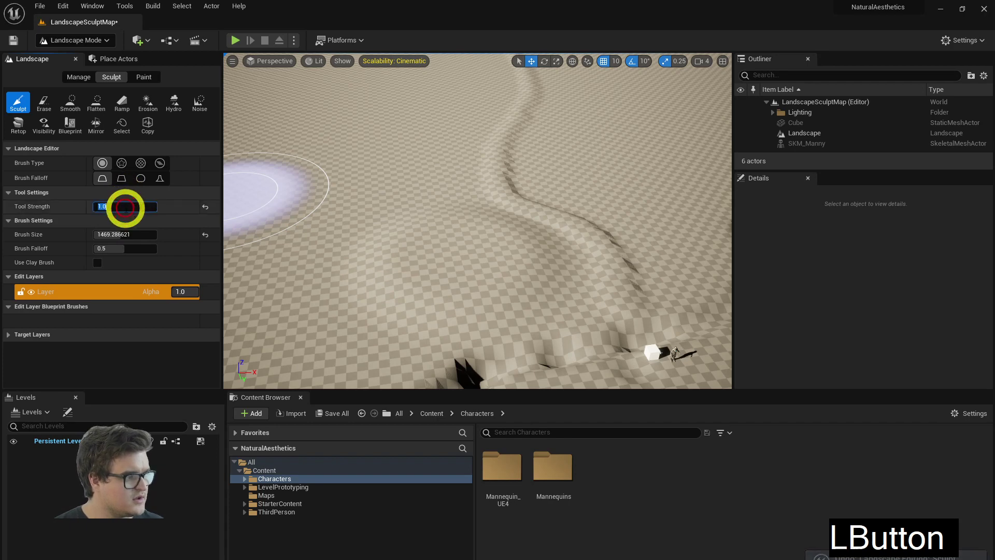
pyautogui.press('Return')
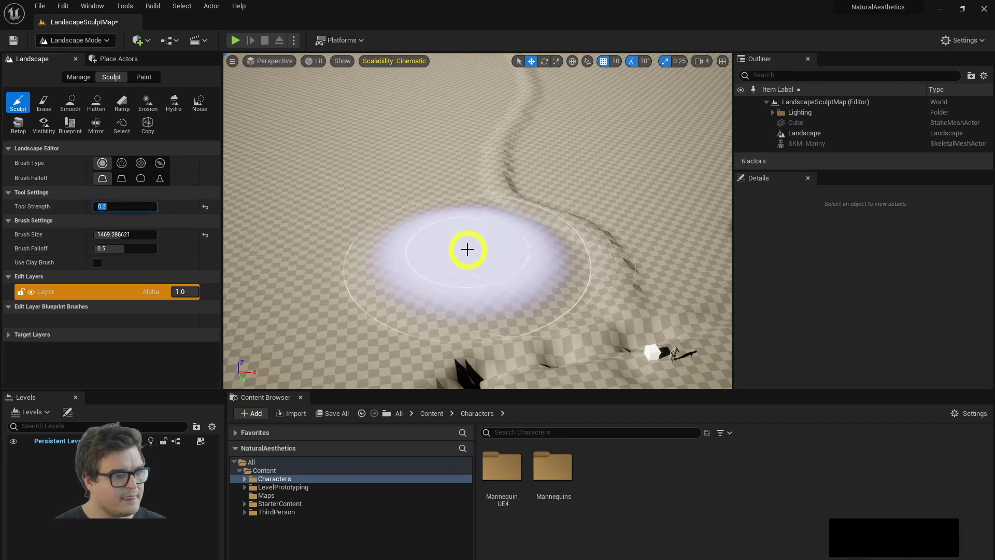
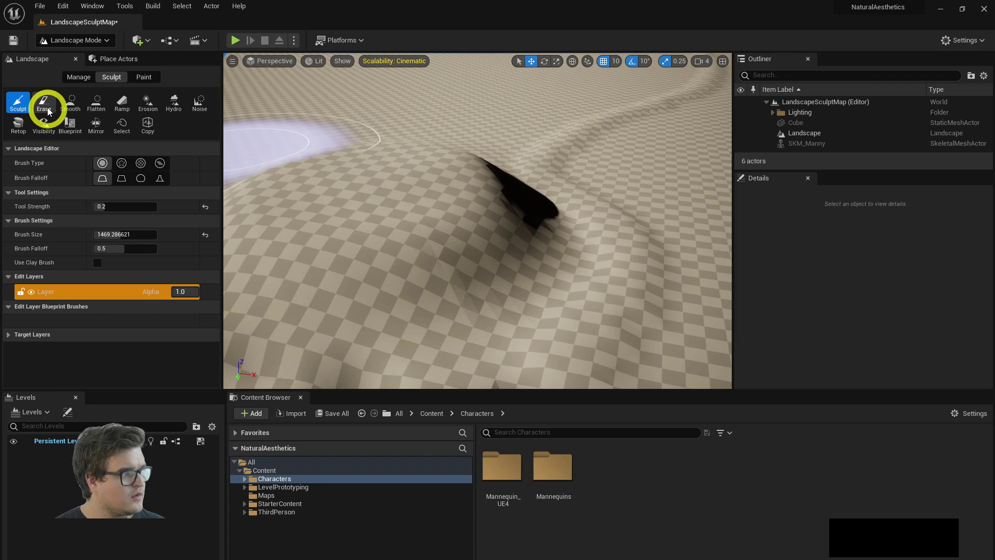
# Step: Raise ground along the hill's edge and around the hollow with a smaller brush
pyautogui.click(122, 236)
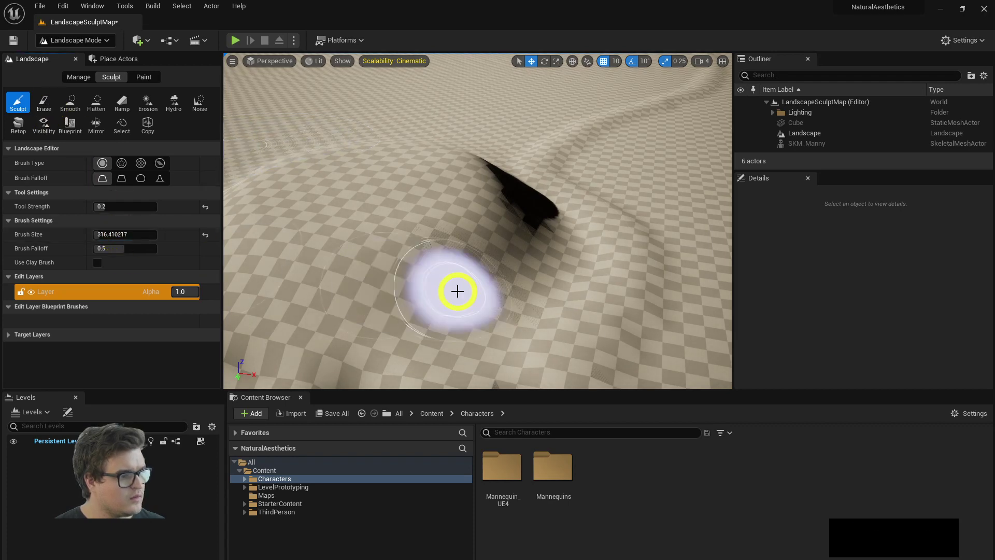
pyautogui.click(458, 334)
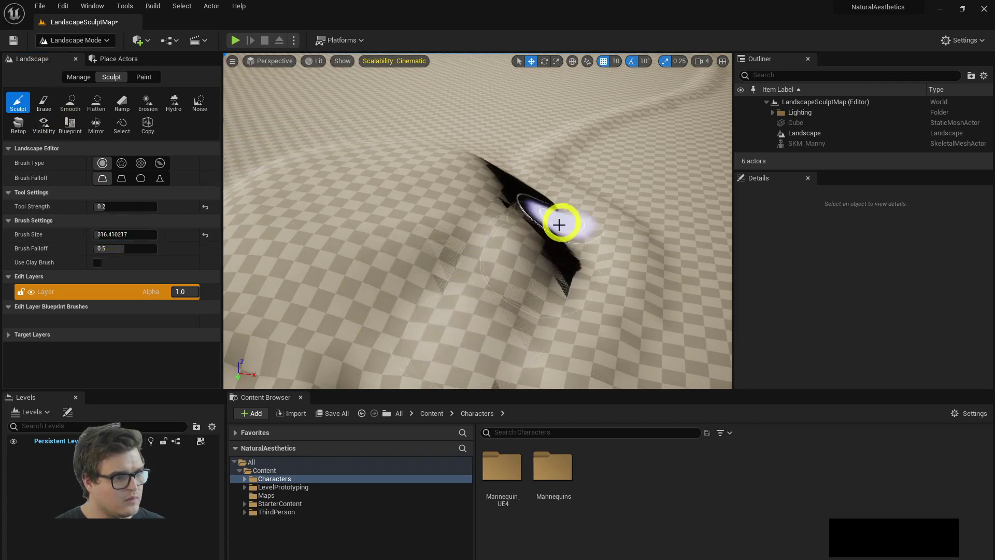
pyautogui.rightClick(614, 218)
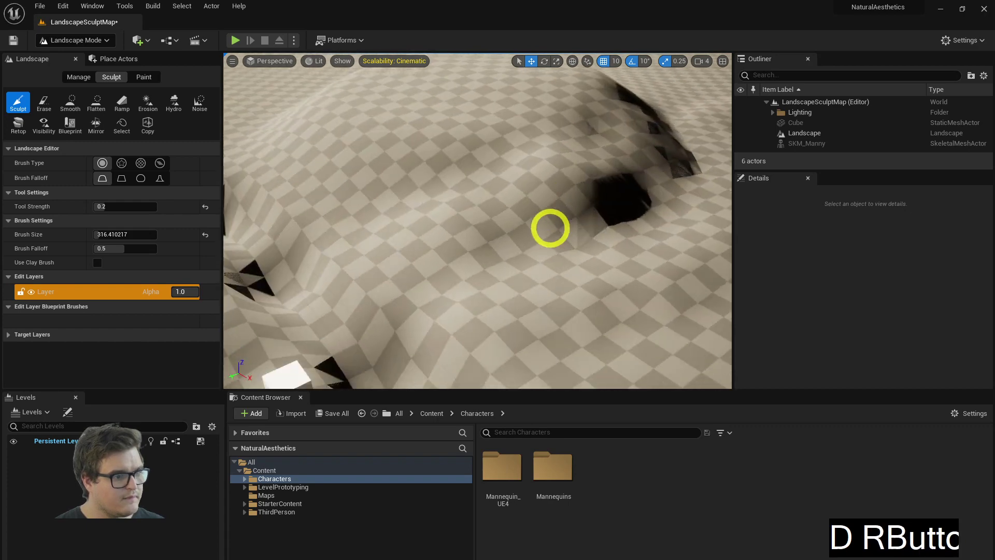
pyautogui.click(502, 206)
pyautogui.rightClick(616, 139)
pyautogui.click(593, 161)
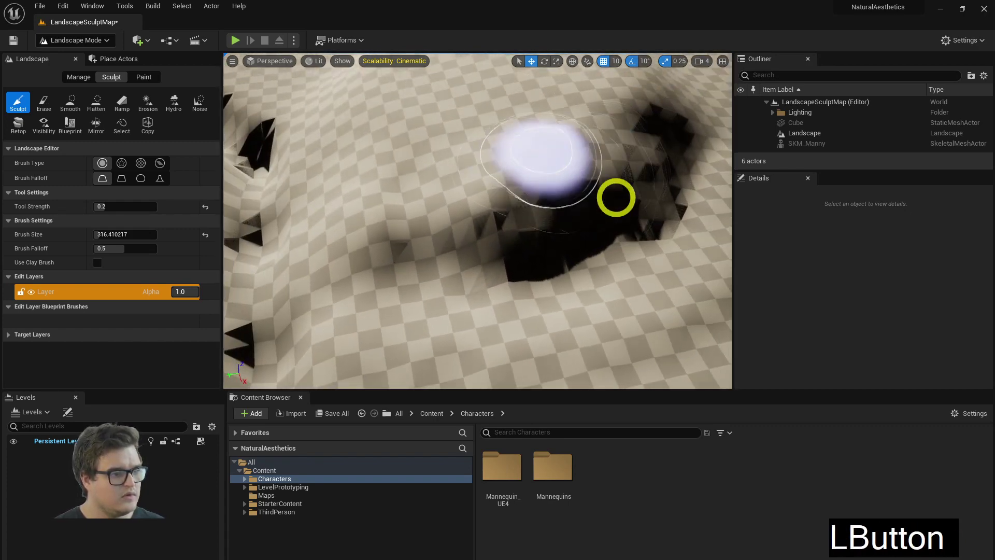
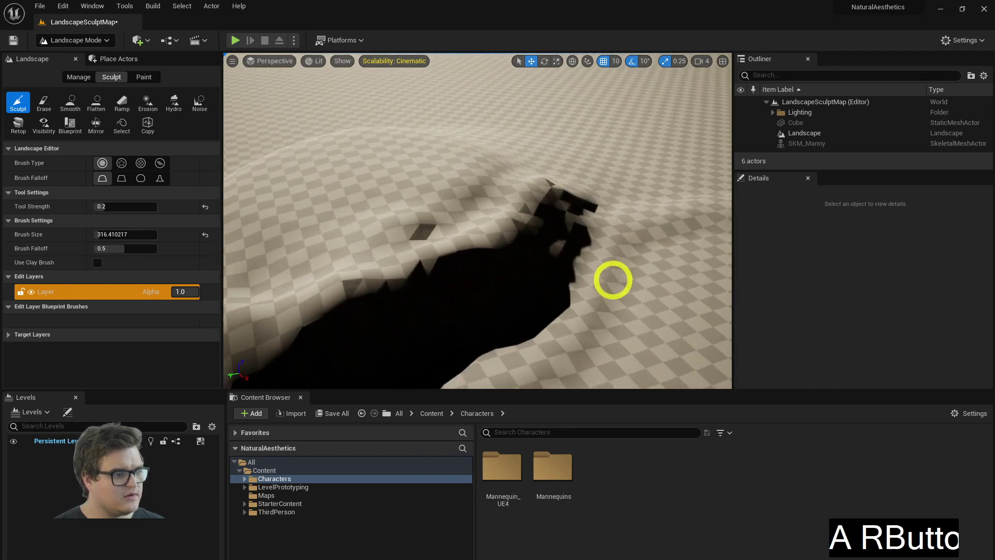
# Step: Smooth the slopes at strength 0.584, fly to ground level and check the reference photo
pyautogui.click(73, 98)
pyautogui.click(109, 207)
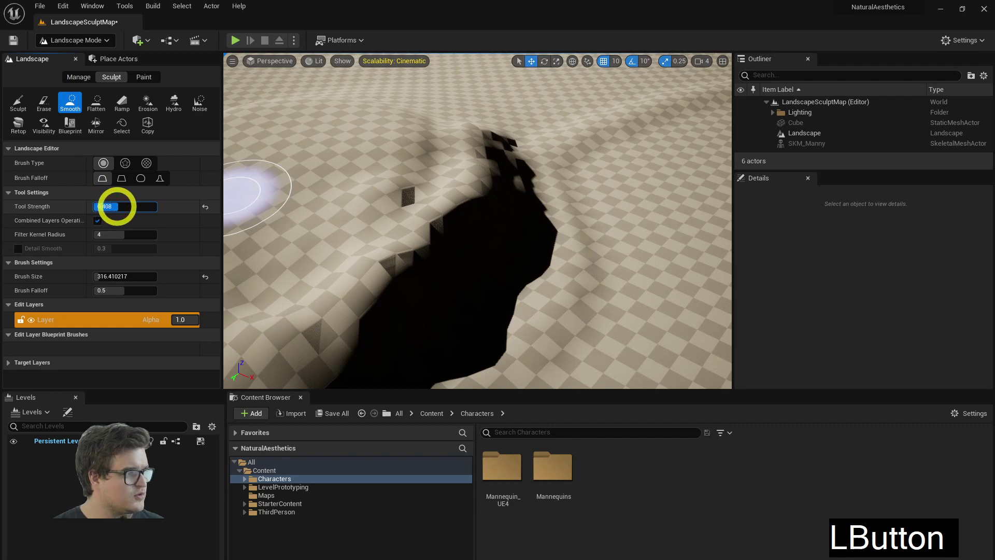
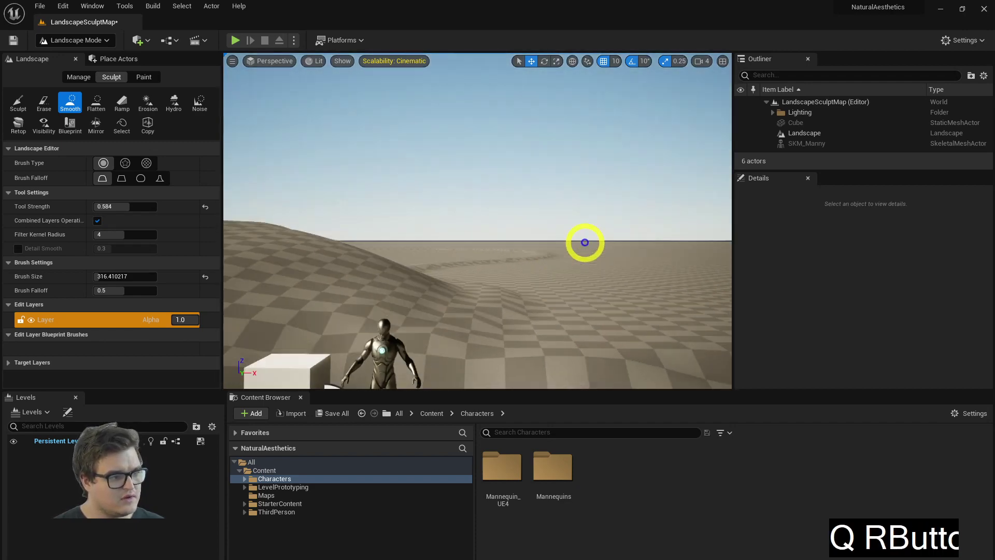
pyautogui.press('s')
pyautogui.press('w')
pyautogui.press('q')
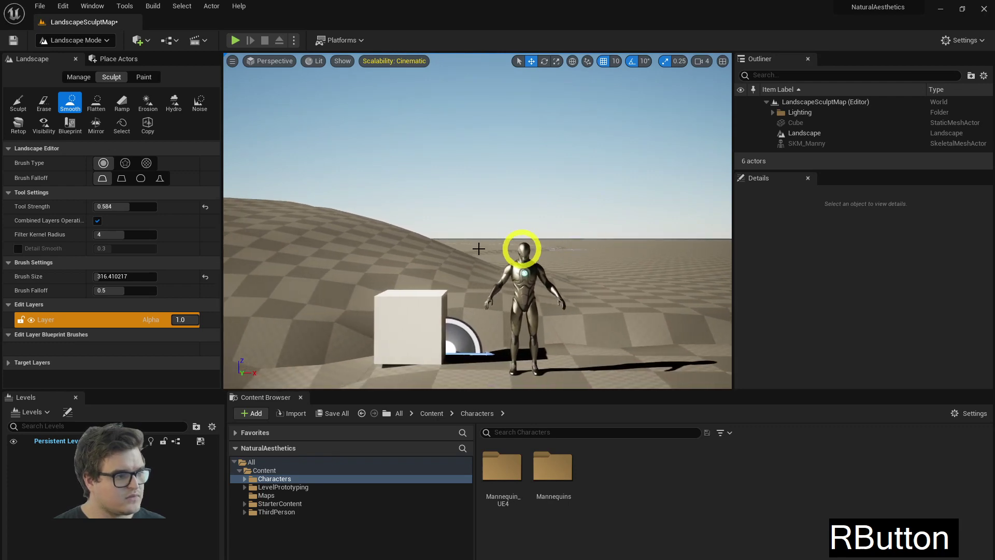
pyautogui.press('alt+Tab')
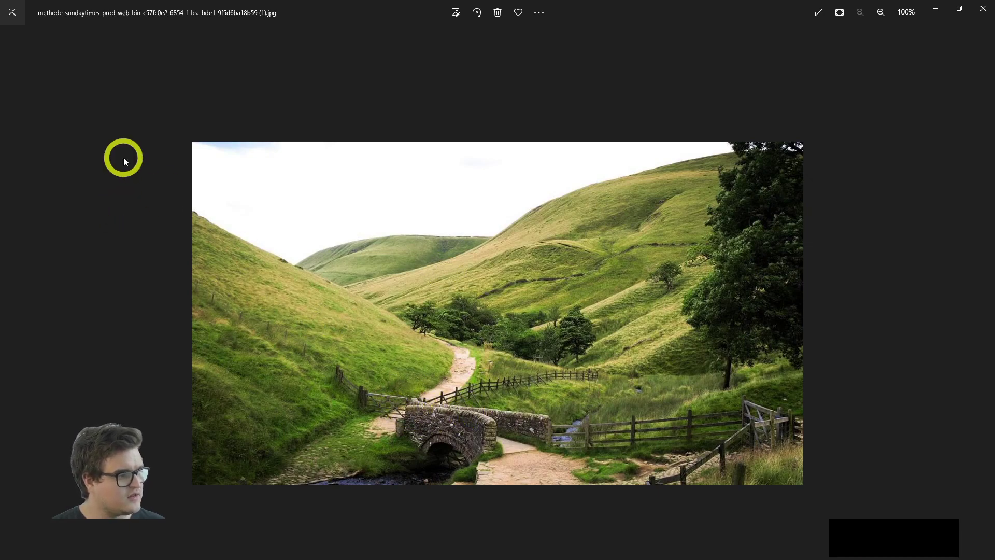
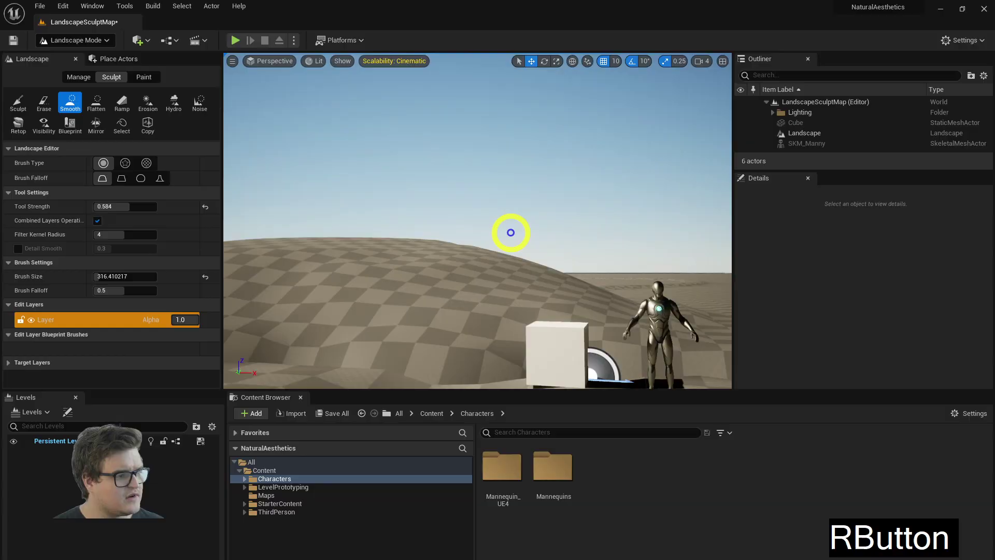
# Step: Enlarge the brush to about 1042 and raise broad rolling hills near the mannequin
pyautogui.press('alt+Tab')
pyautogui.press('alt+Tab')
pyautogui.rightClick(540, 244)
pyautogui.rightClick(538, 241)
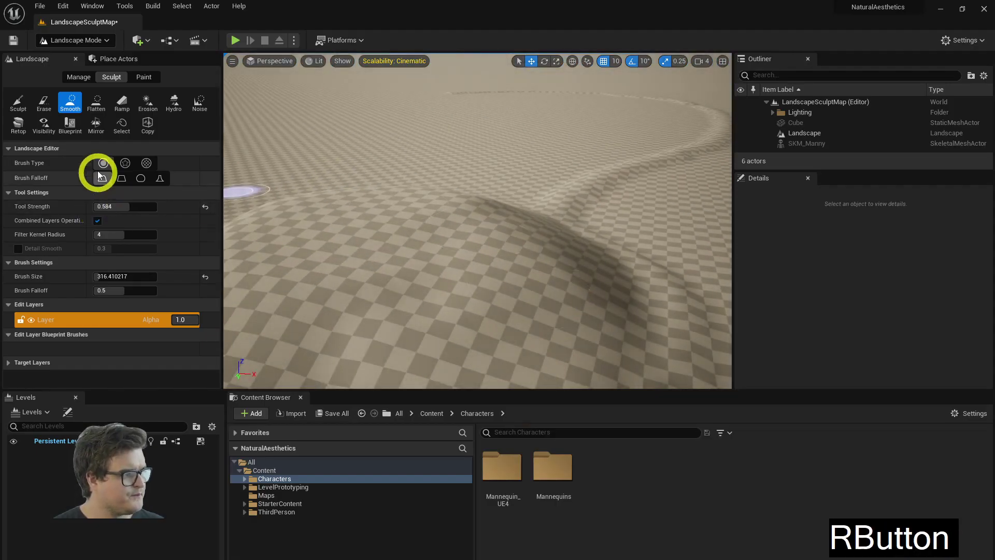
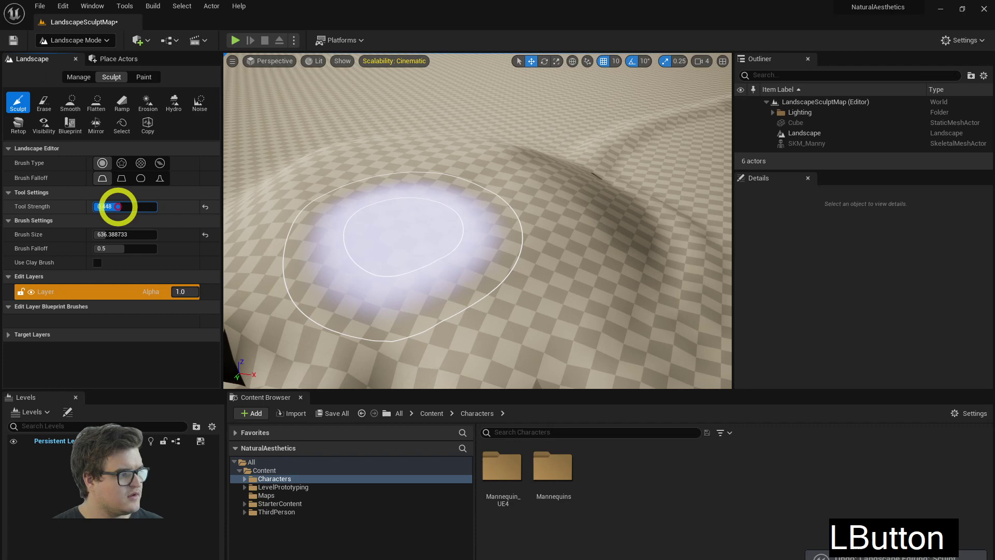
pyautogui.click(116, 238)
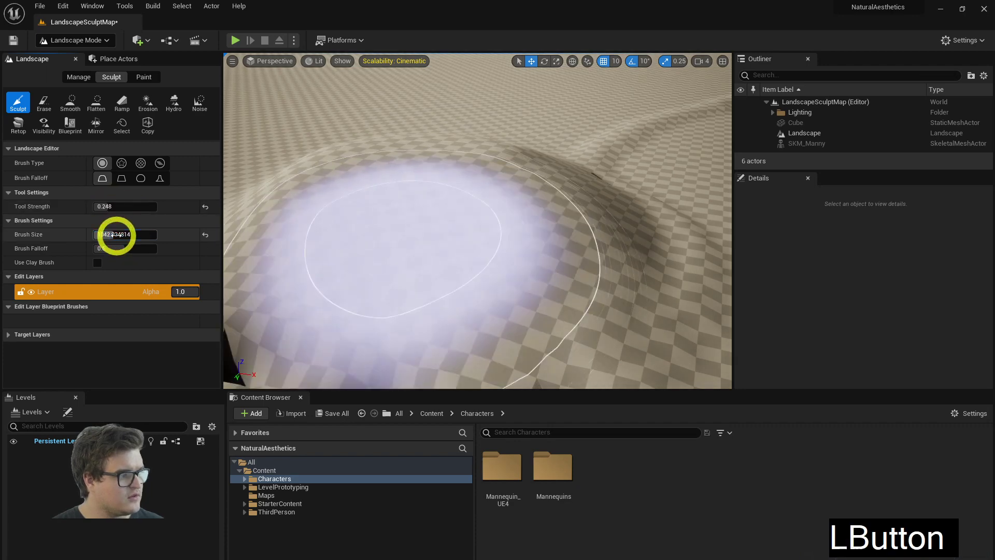
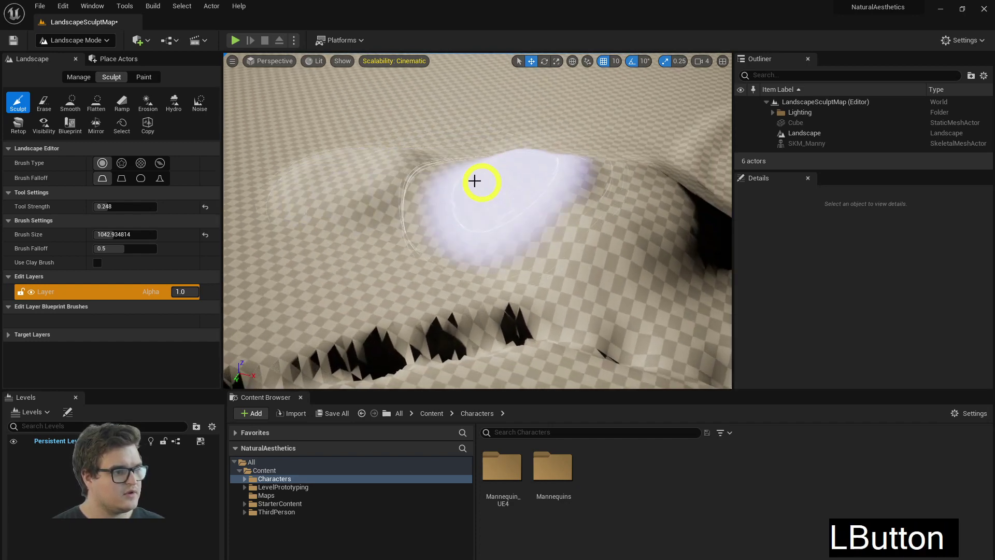
pyautogui.click(457, 176)
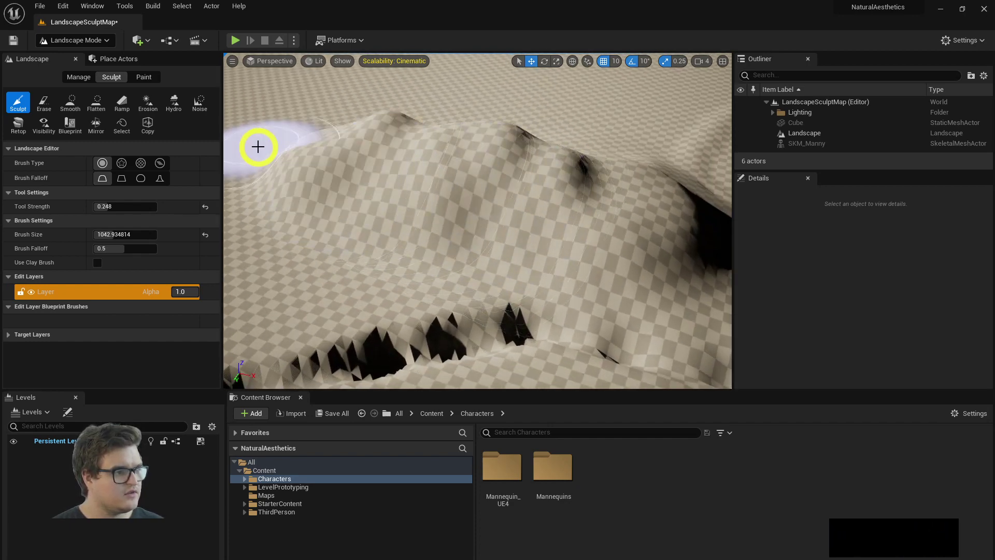
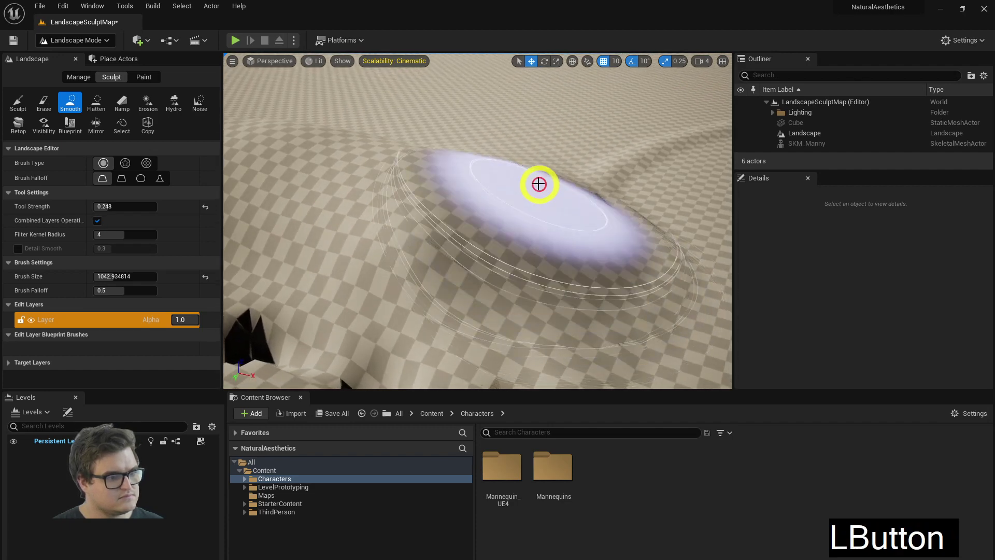
pyautogui.rightClick(677, 181)
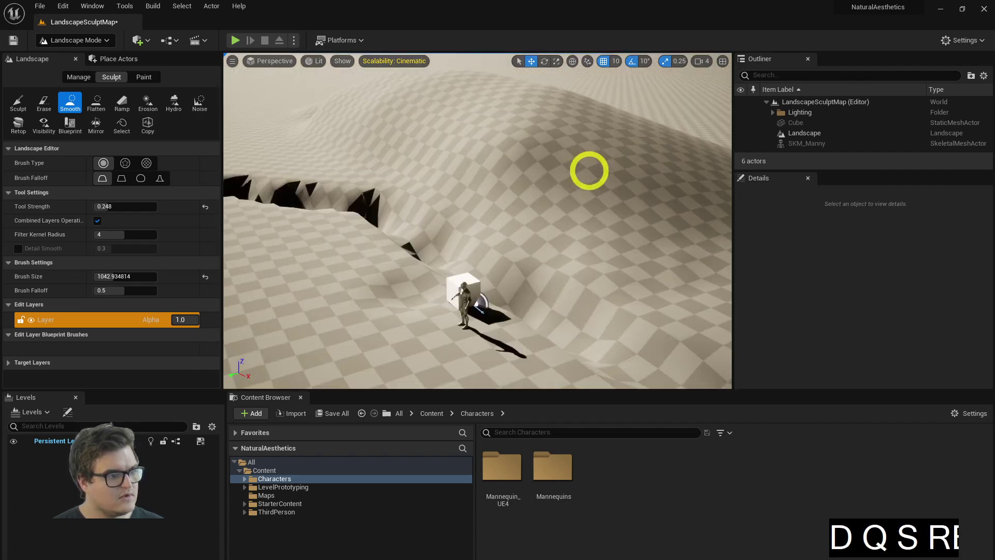
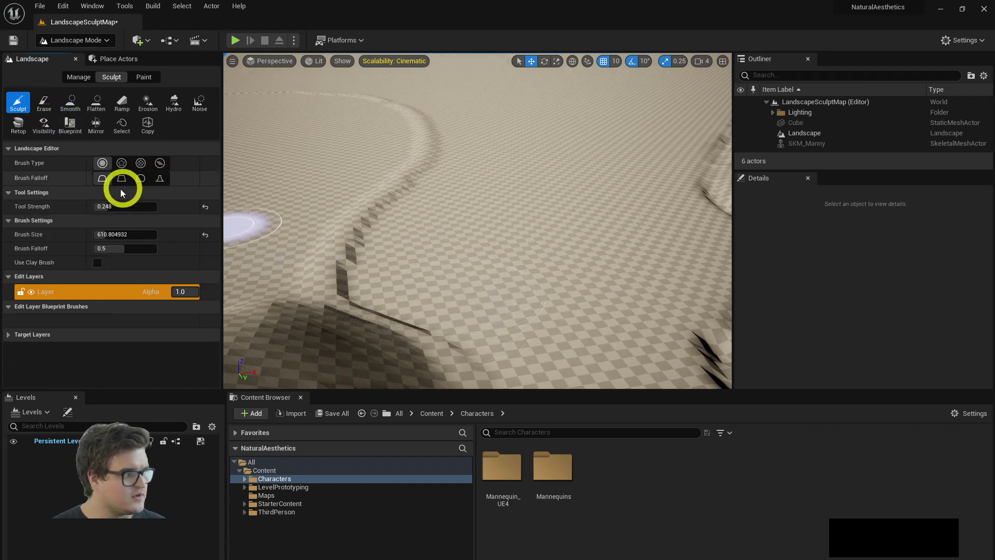
# Step: Raise a large hill beside the path, undoing strokes that came out too tall
pyautogui.click(122, 235)
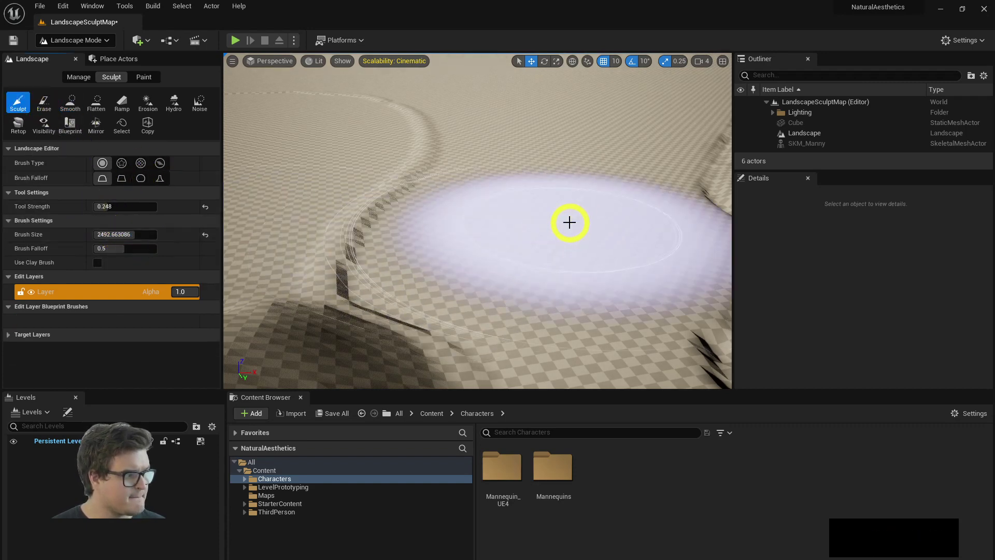
pyautogui.click(131, 236)
pyautogui.click(528, 269)
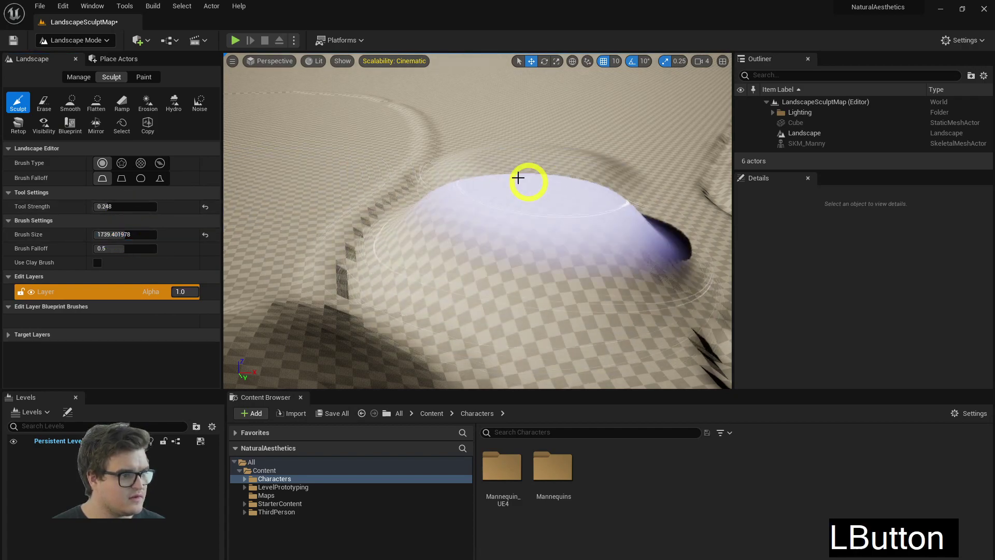
pyautogui.press('ctrl+z')
pyautogui.rightClick(547, 166)
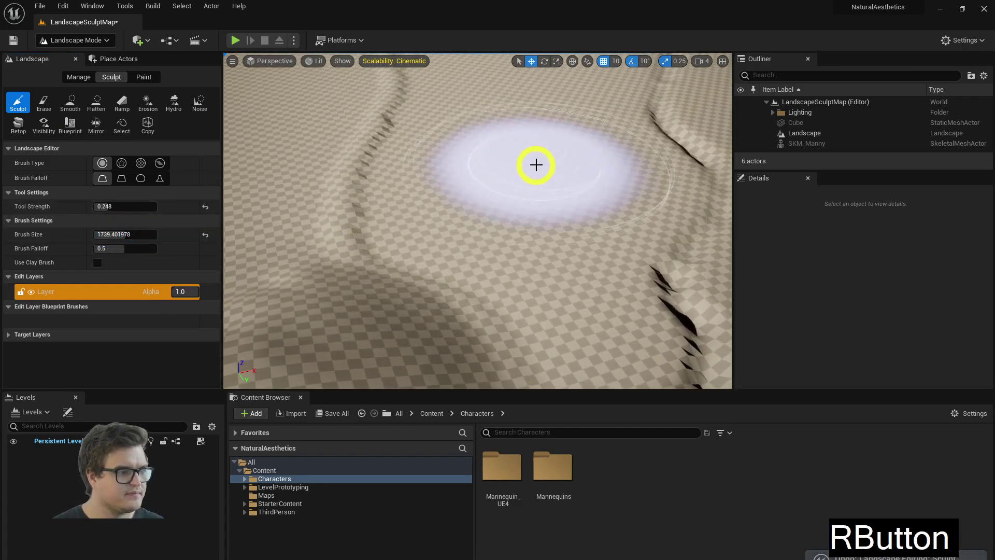
pyautogui.click(542, 189)
pyautogui.press('ctrl+z')
# Step: Lower the strength to 0.1 and build up a gentle hill along the crest
pyautogui.click(119, 209)
pyautogui.press('>')
pyautogui.press('.')
pyautogui.press('Return')
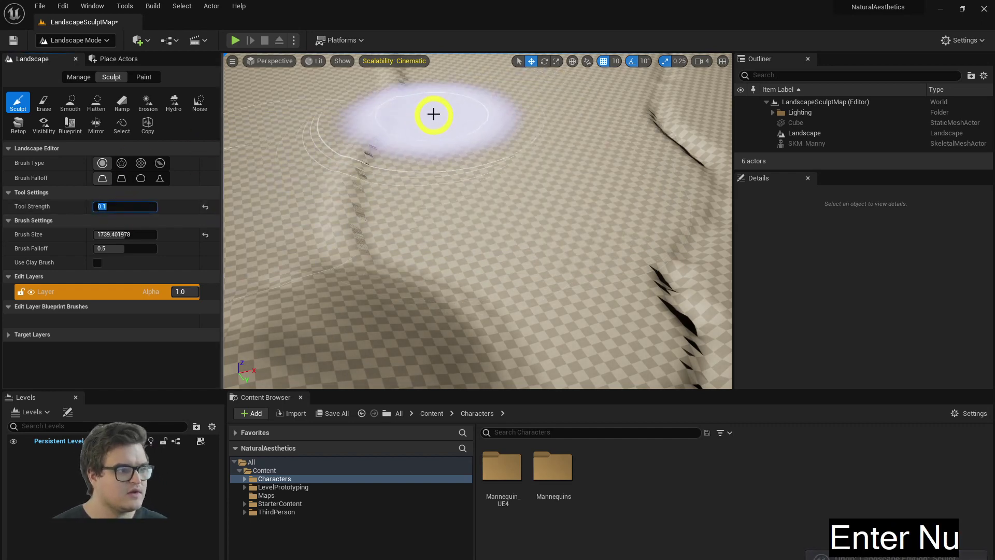
pyautogui.click(498, 98)
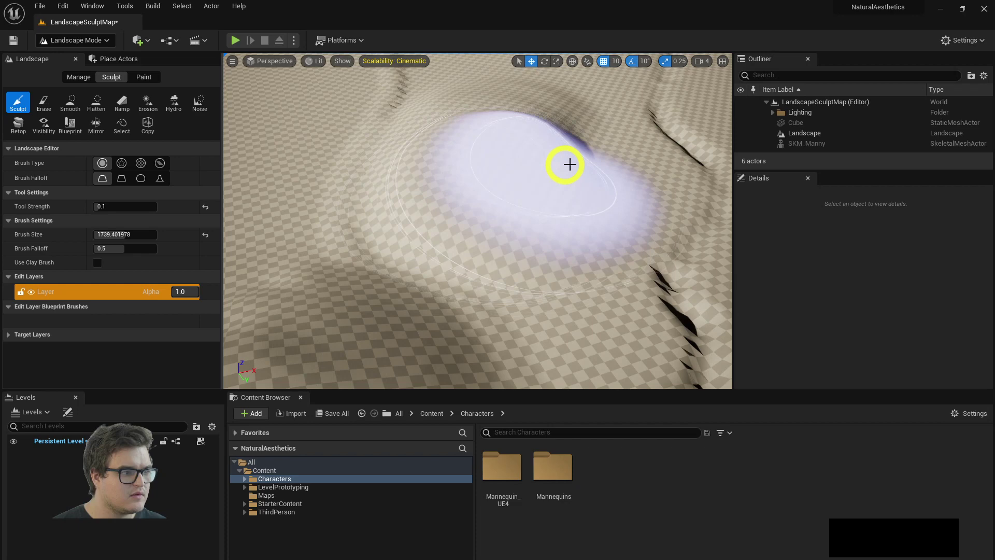
pyautogui.rightClick(597, 123)
pyautogui.click(587, 161)
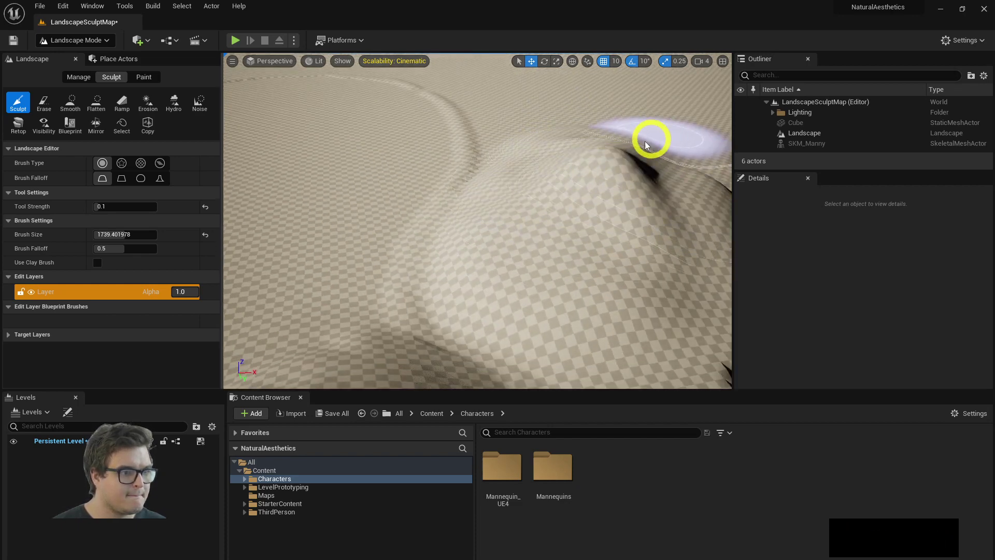
pyautogui.click(550, 162)
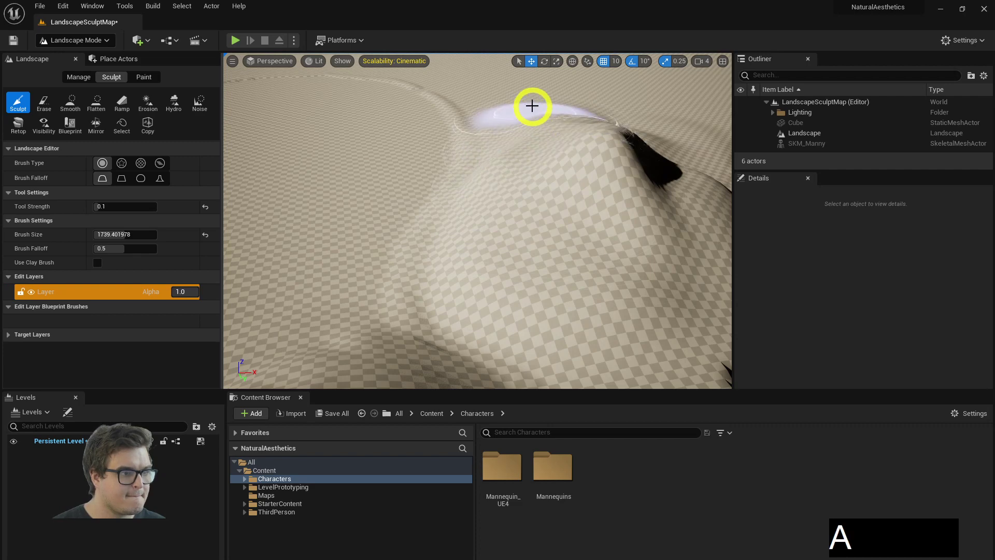
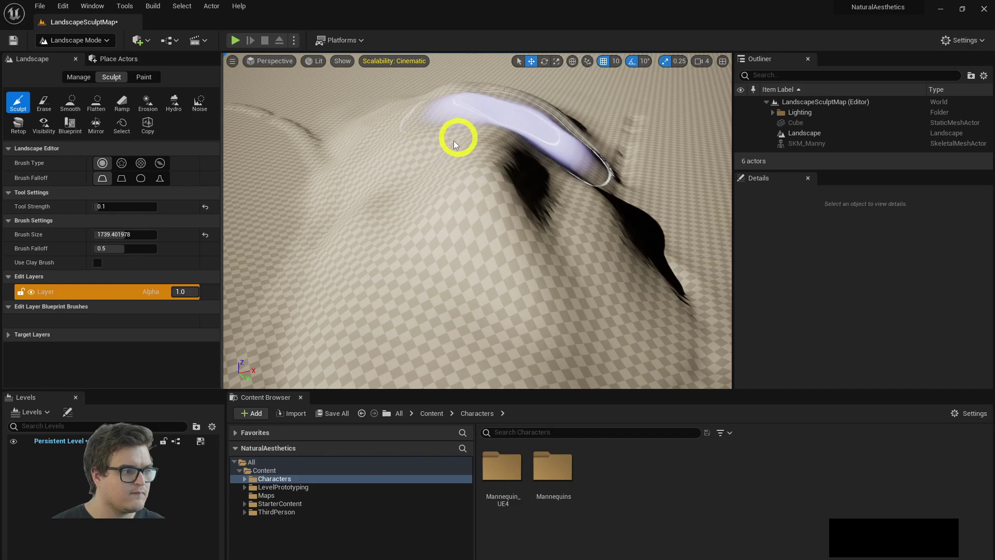
# Step: Fly around the landscape to inspect the smoothed slope and the hill
pyautogui.rightClick(429, 180)
pyautogui.press('a')
pyautogui.press('s')
pyautogui.press('q')
pyautogui.press('d')
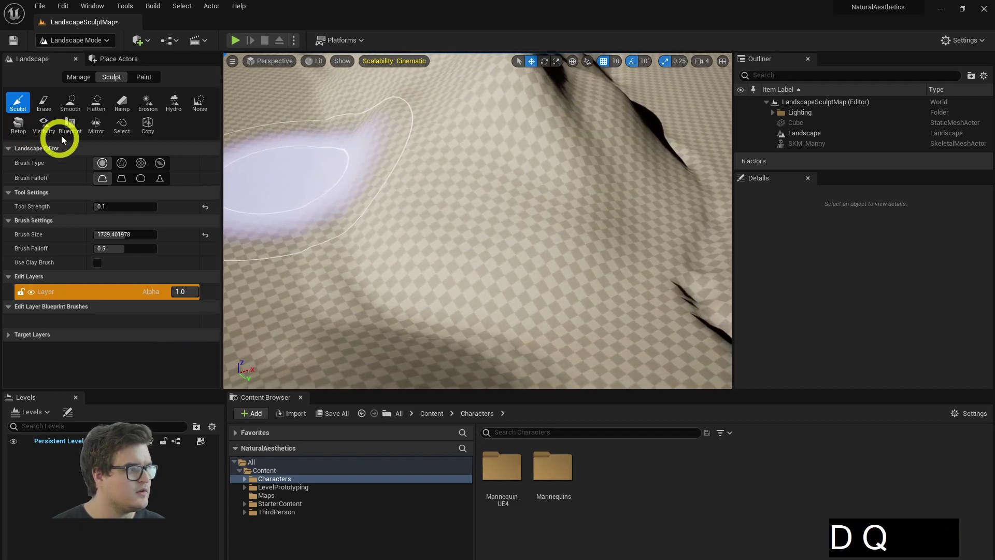
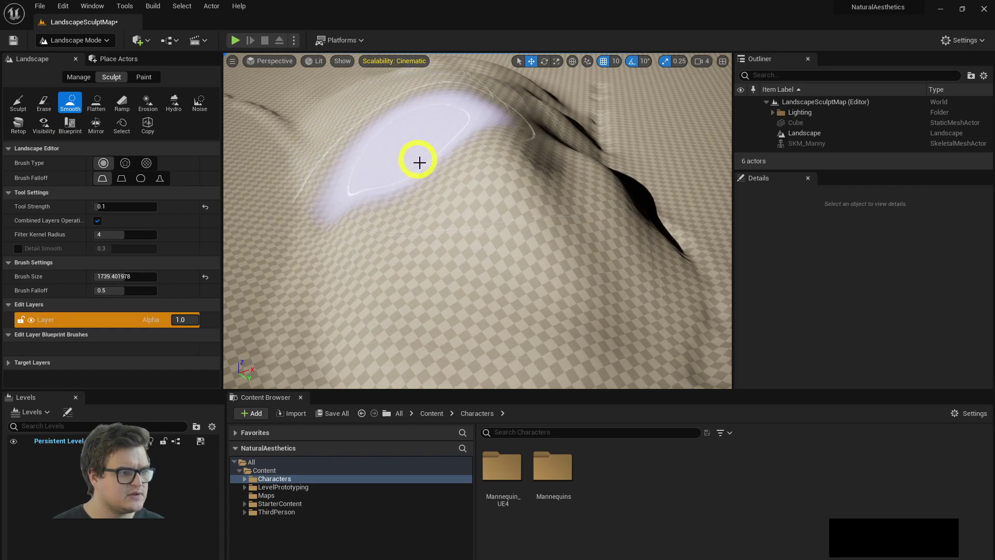
pyautogui.rightClick(531, 253)
pyautogui.press('d')
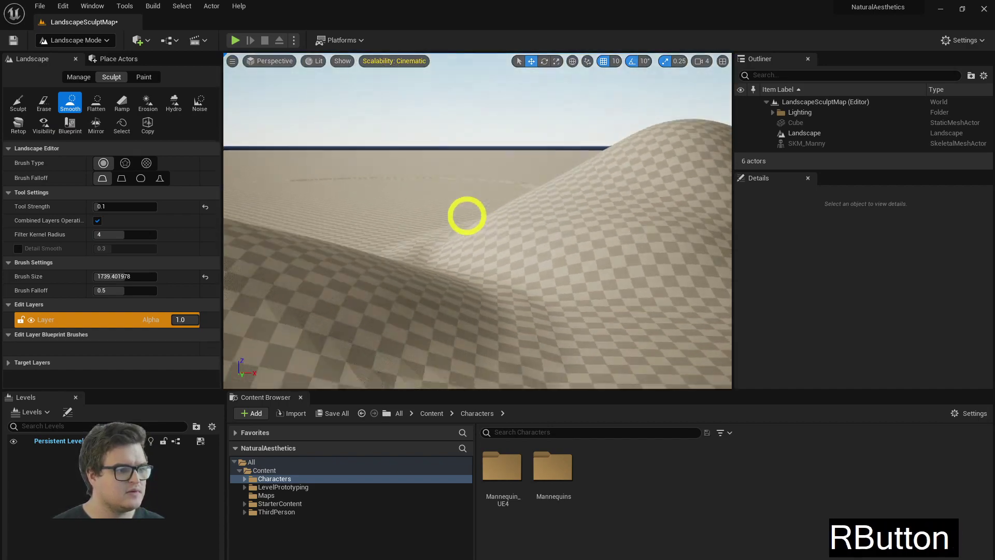
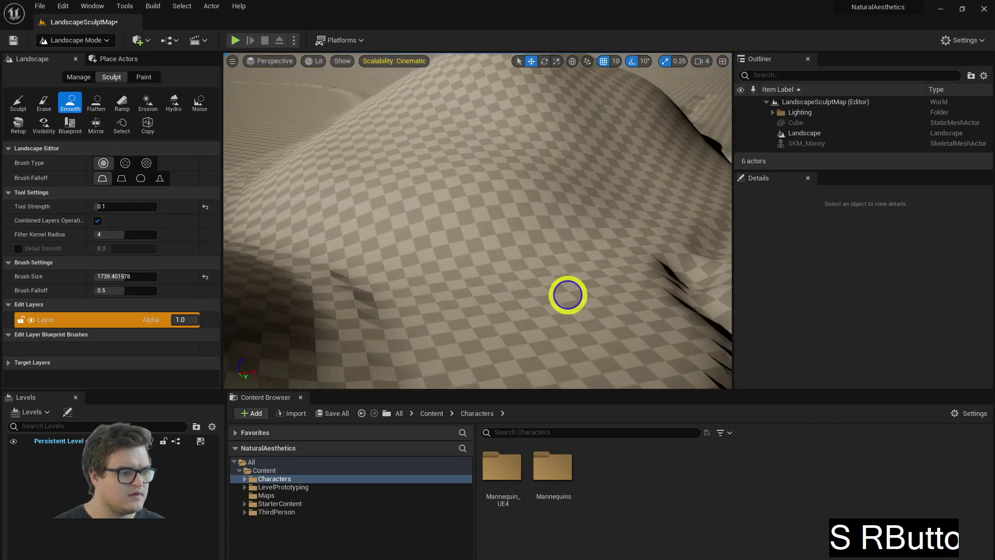
# Step: Sculpt the top of the ridge with a much smaller brush of about 560
pyautogui.click(25, 106)
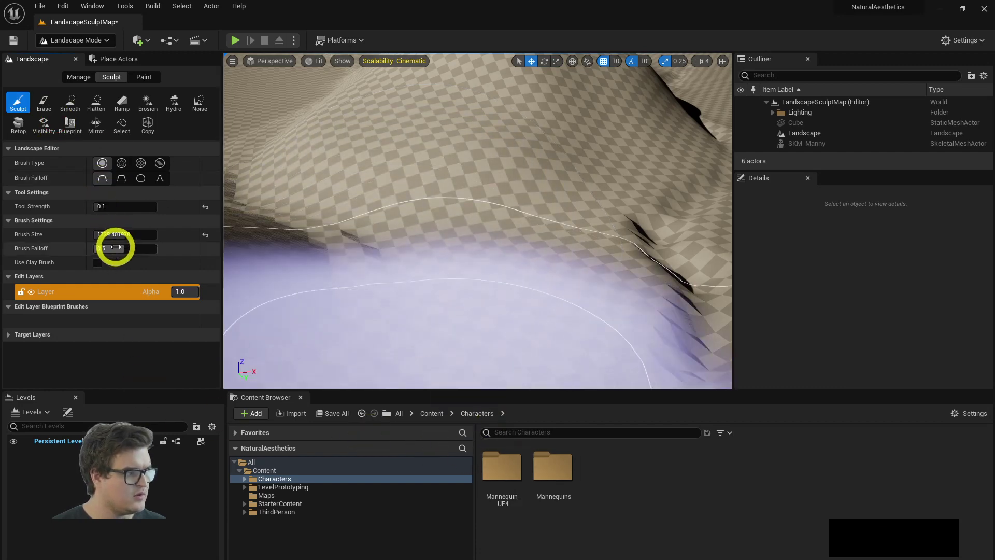
pyautogui.click(119, 240)
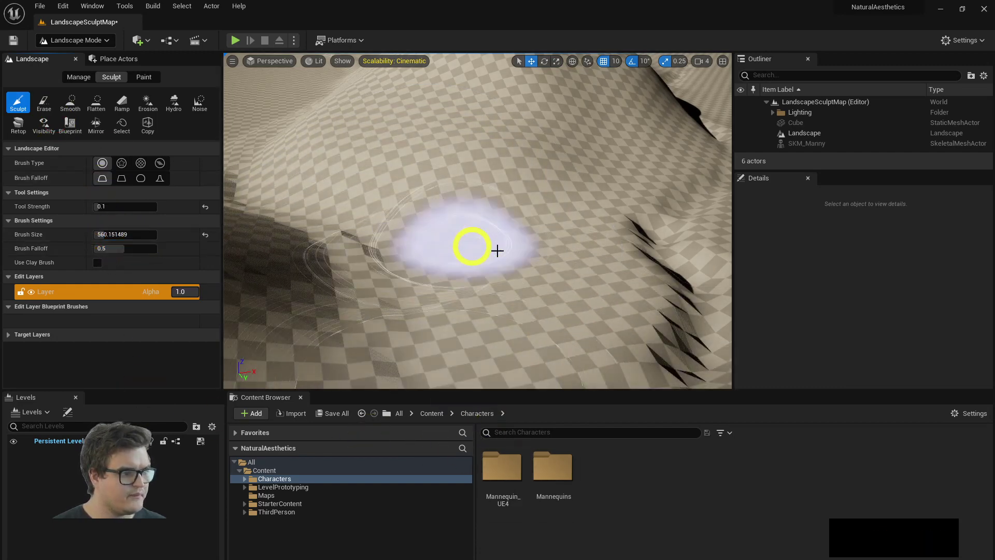
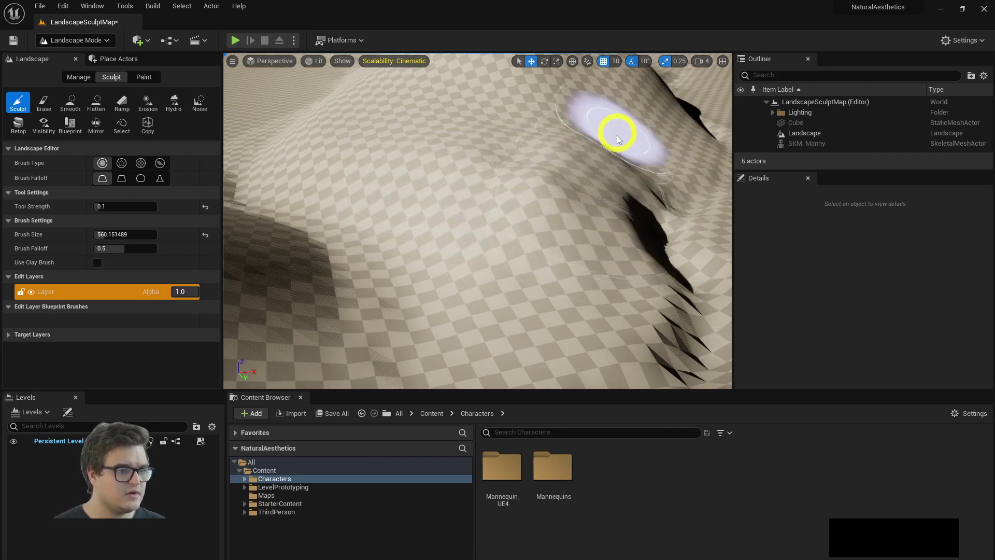
pyautogui.rightClick(600, 215)
pyautogui.click(535, 148)
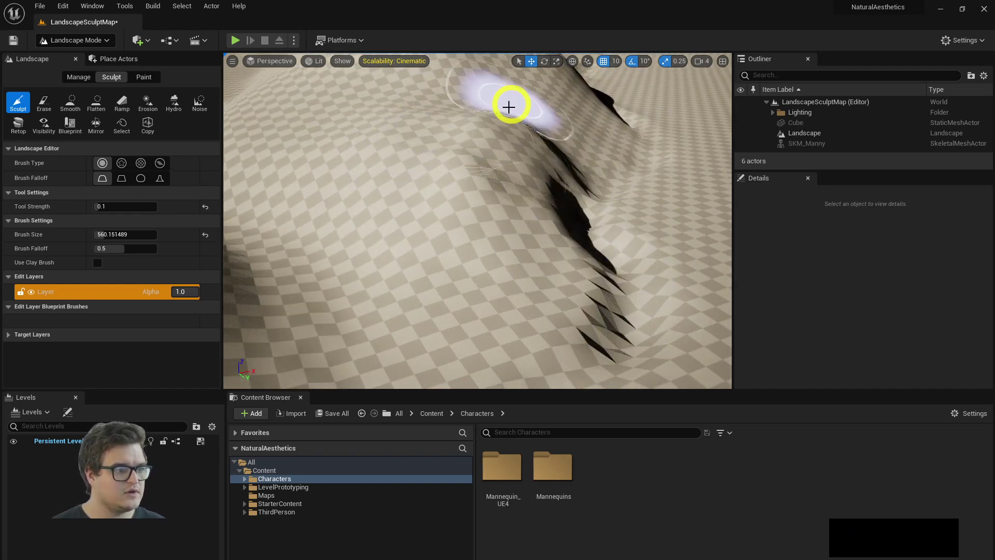
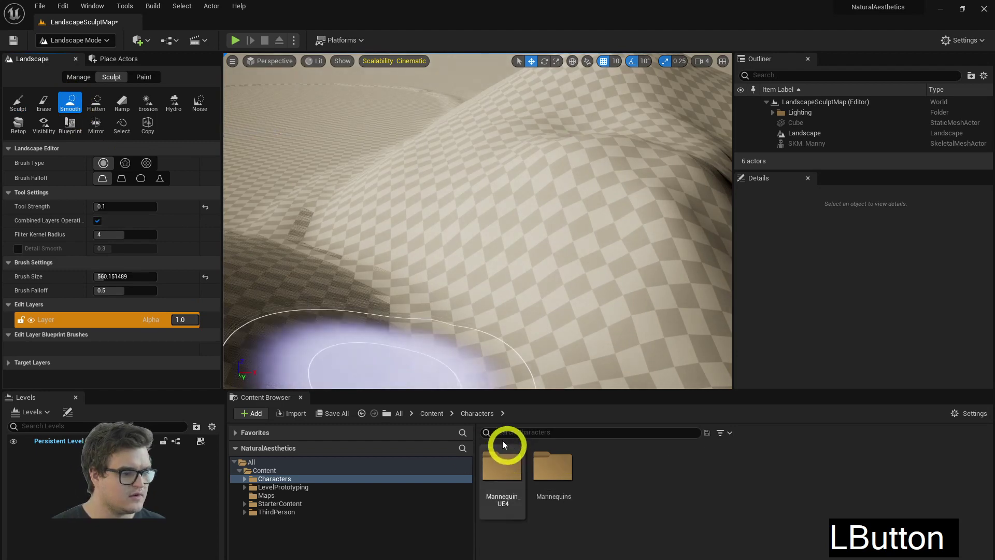
# Step: Smooth the uneven hill slope with a brush of about 820, then select the Erosion tool
pyautogui.click(121, 278)
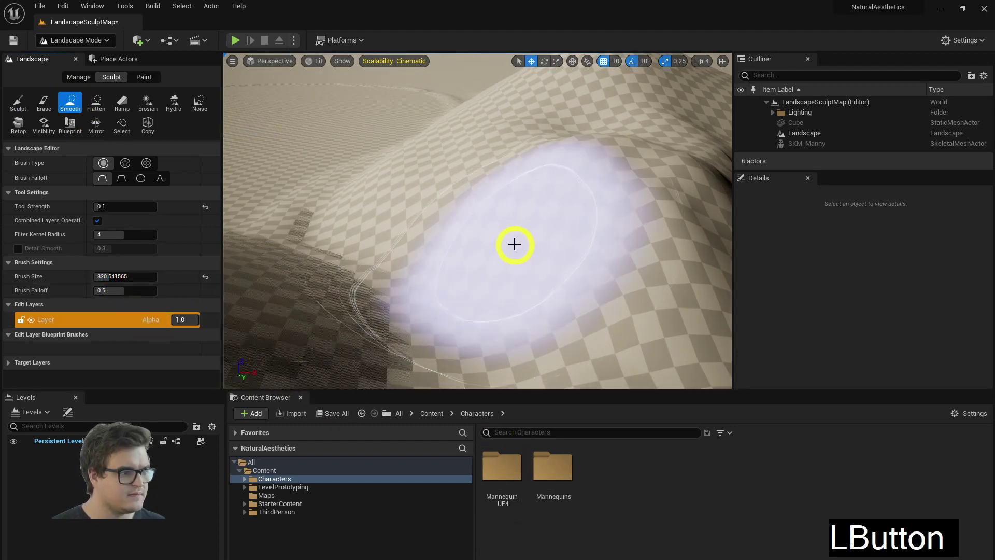
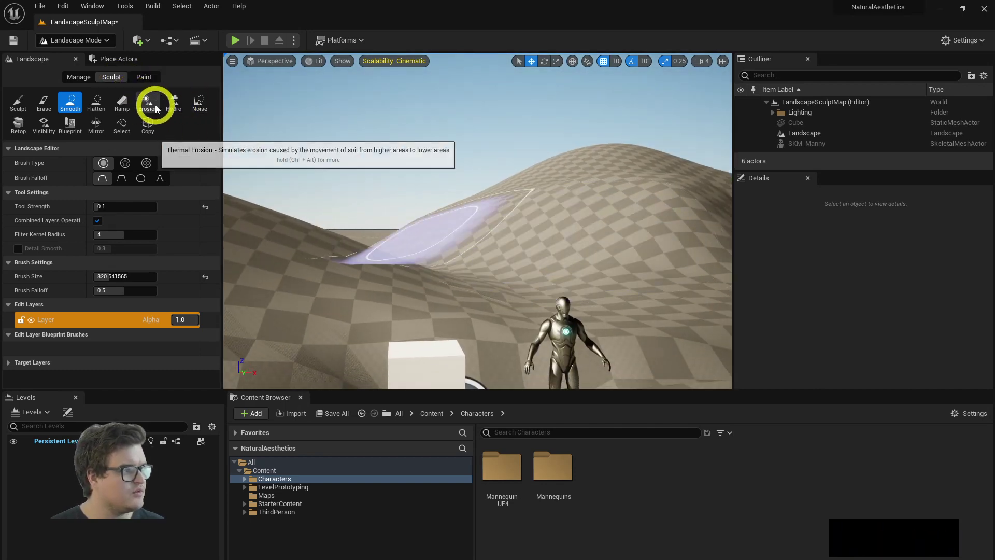
pyautogui.click(153, 106)
pyautogui.press('alt+Tab')
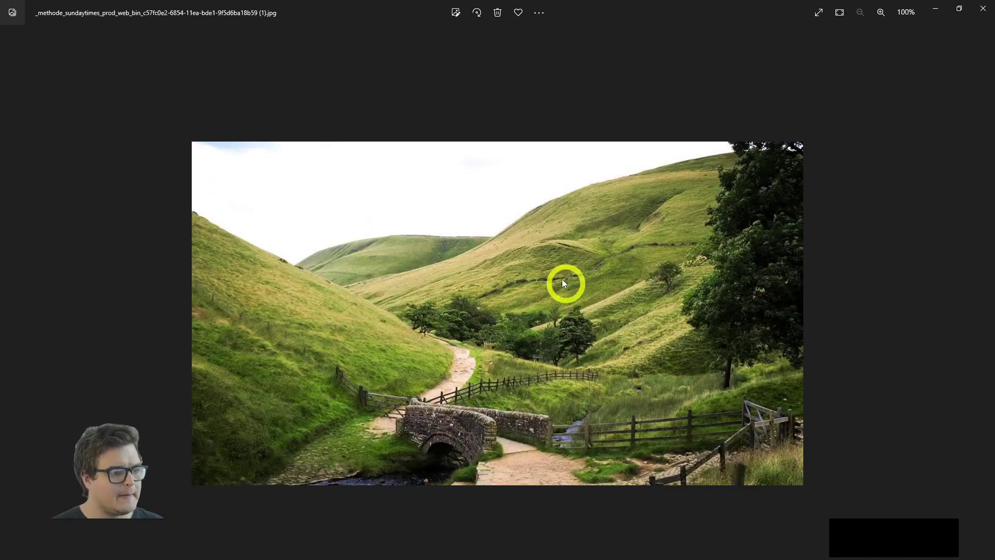
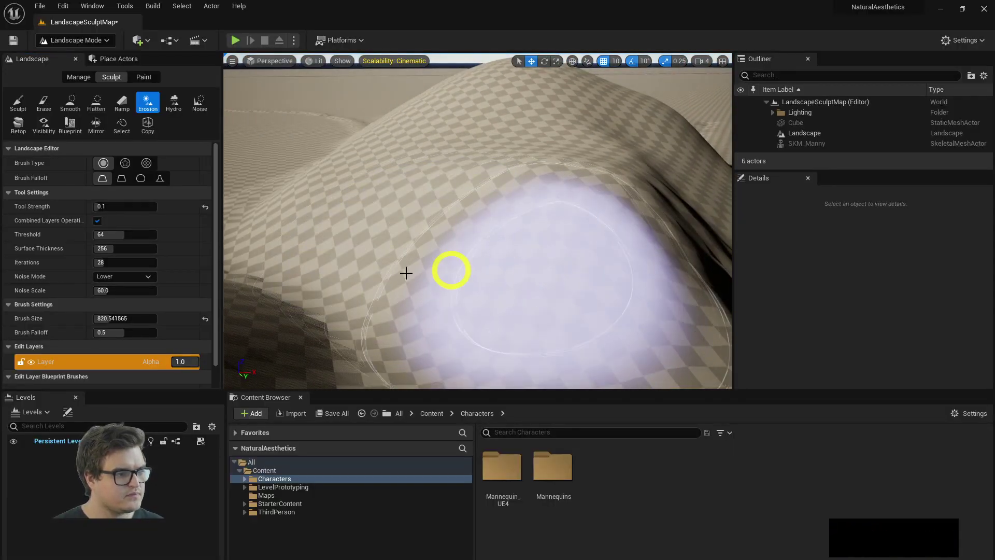
# Step: Erode the hill surface and side with Tool Strength raised to 0.244
pyautogui.click(120, 208)
pyautogui.click(507, 283)
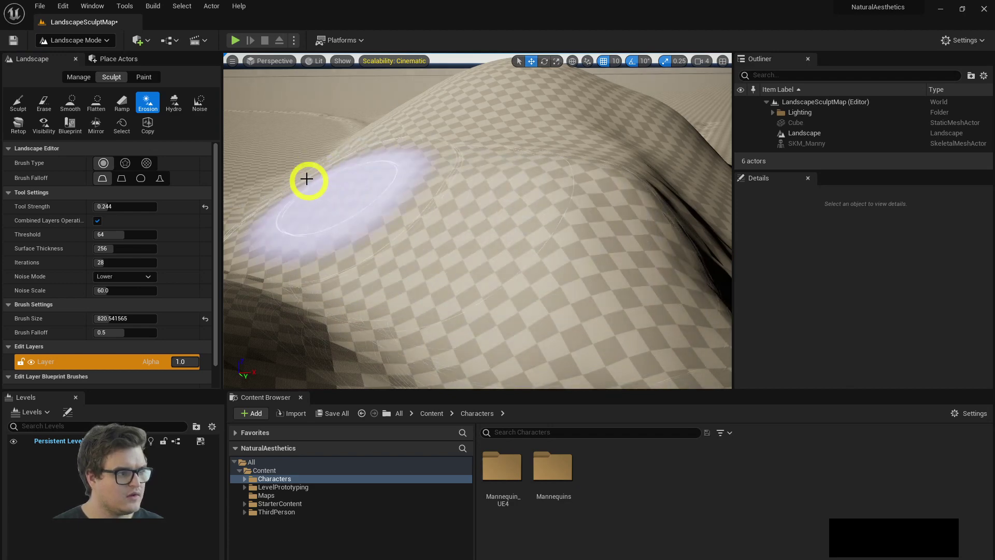
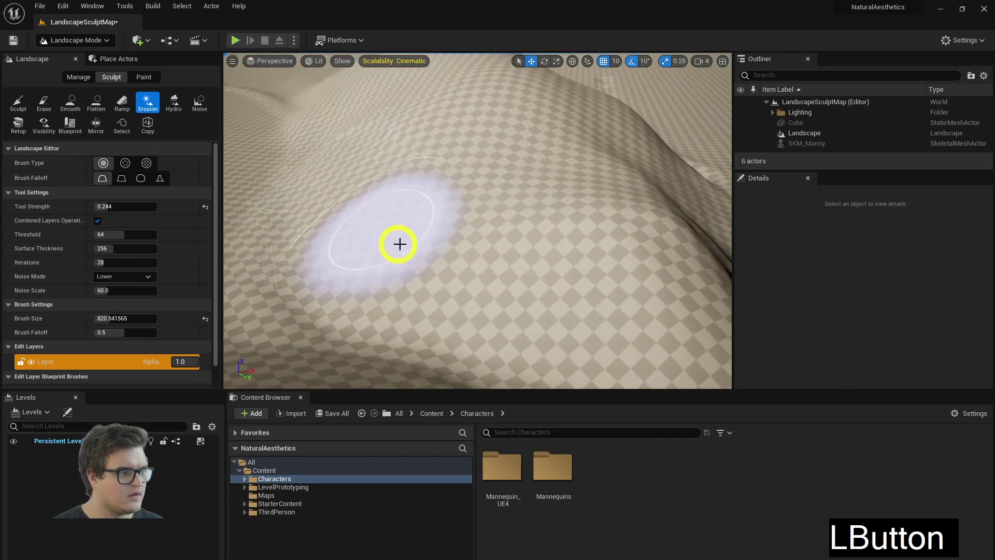
pyautogui.rightClick(493, 269)
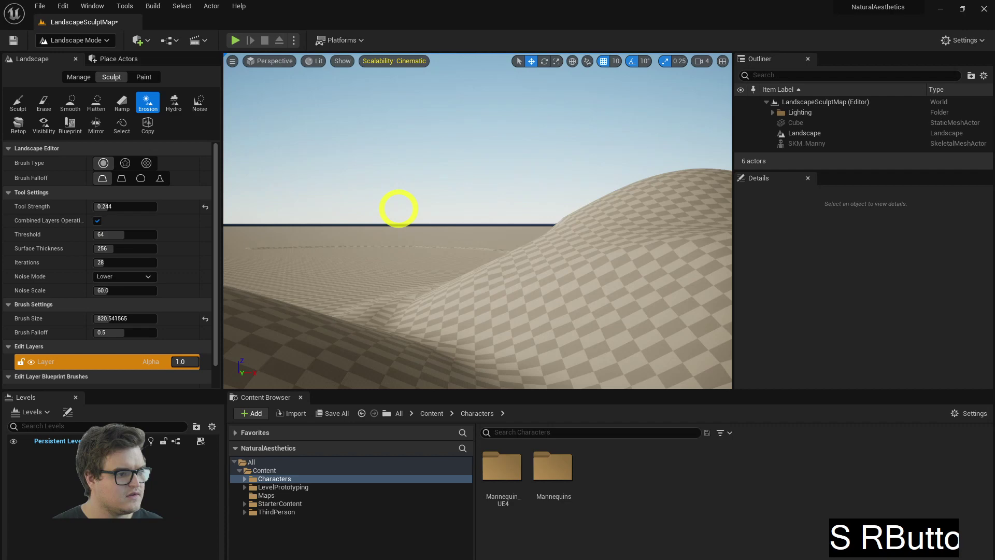
pyautogui.click(559, 248)
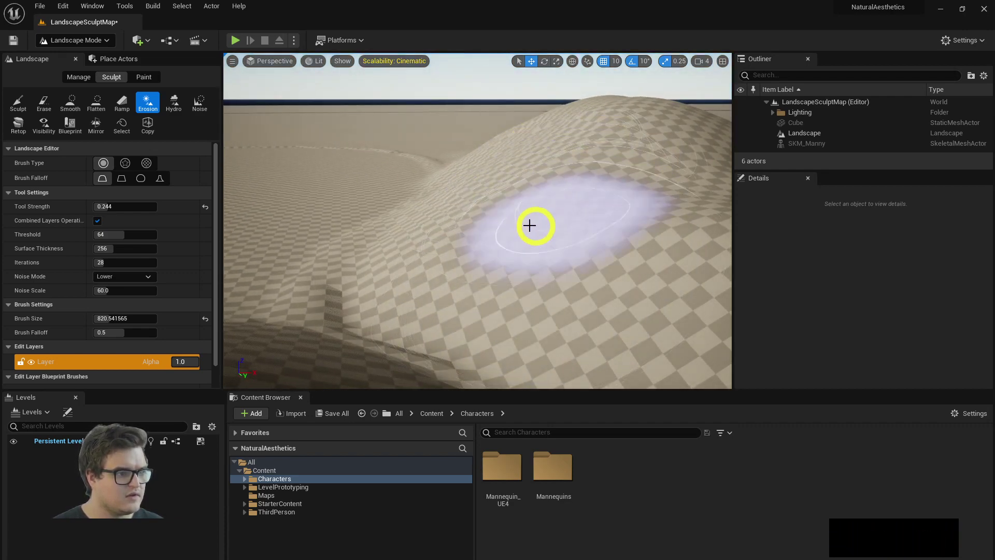
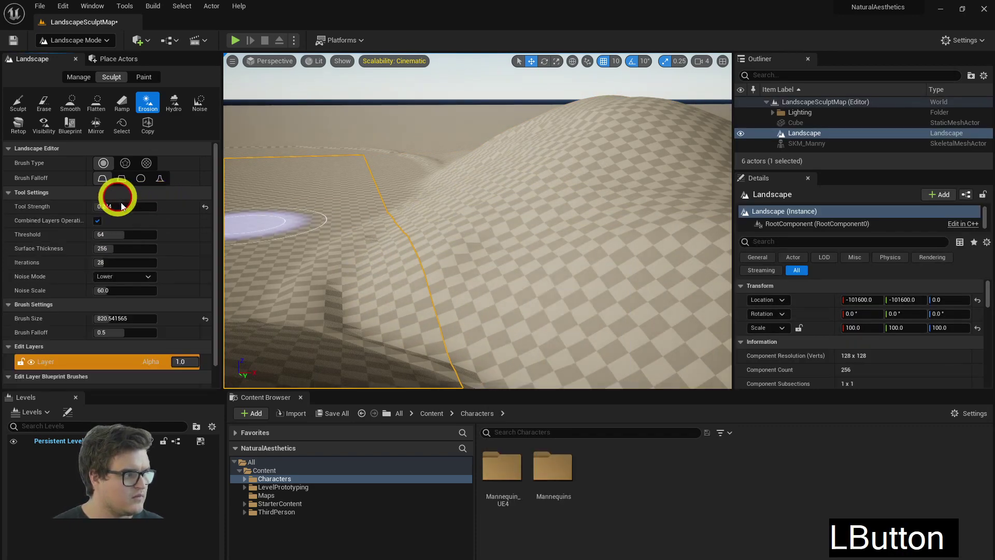
# Step: Strengthen erosion to 0.54 and weather the hill's crest, checking its silhouette from the front
pyautogui.click(533, 245)
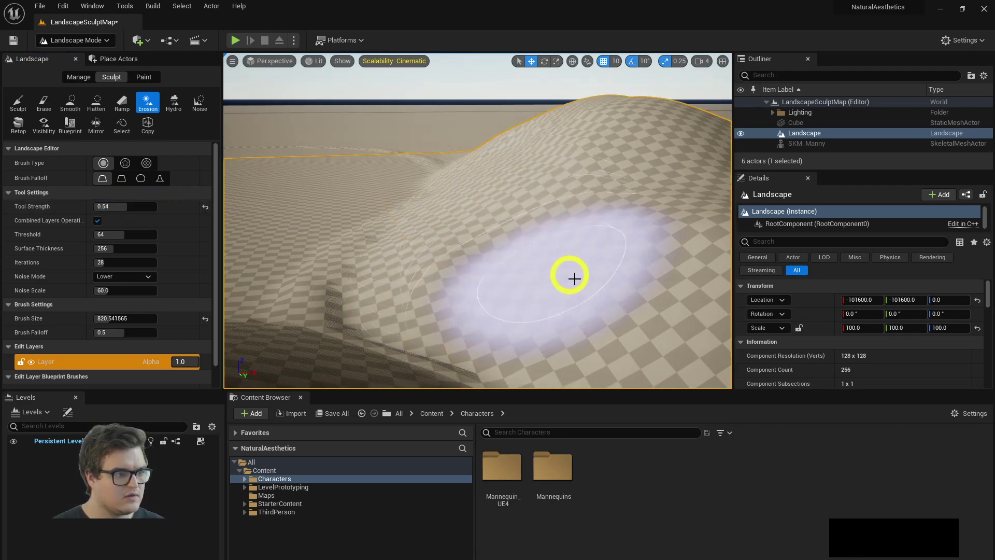
pyautogui.rightClick(530, 290)
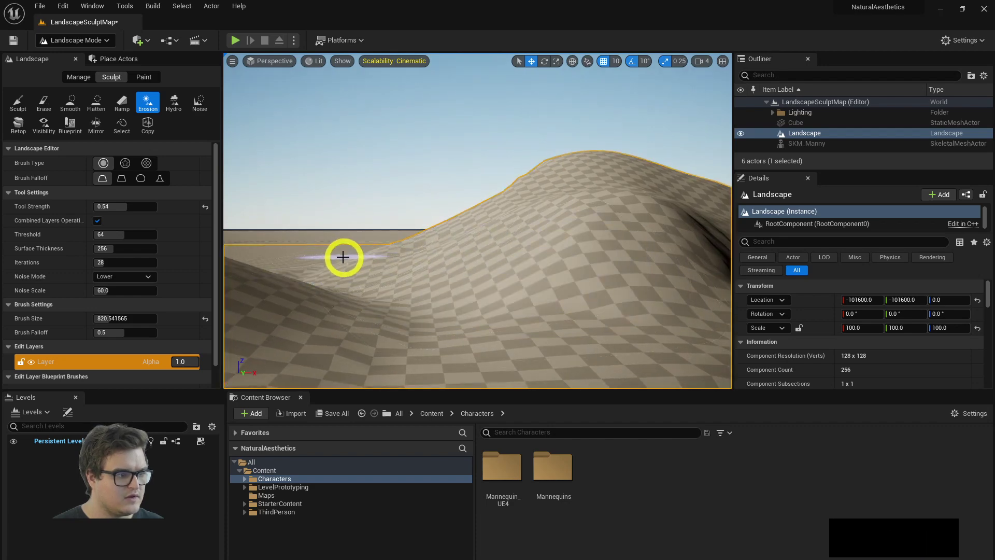
pyautogui.press('shift+F1')
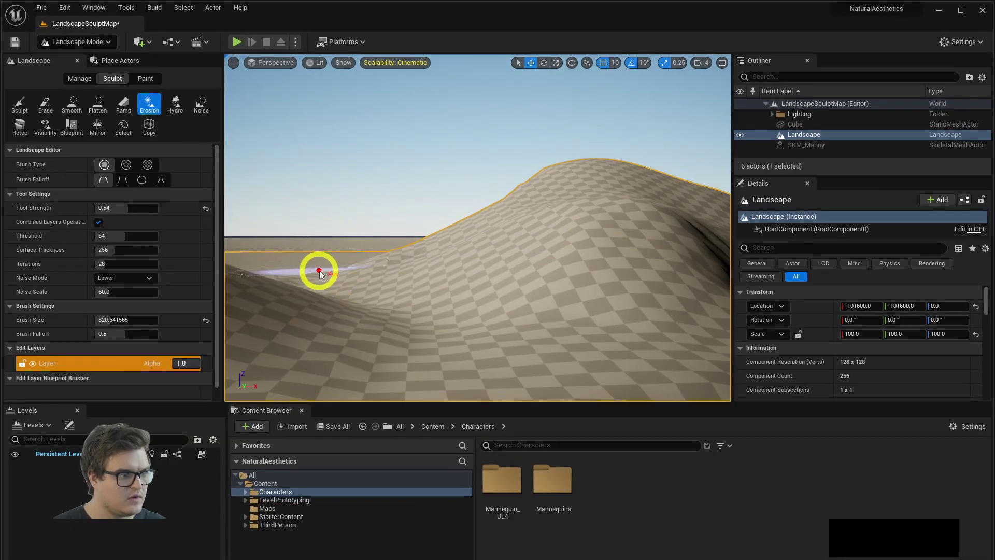
pyautogui.click(333, 271)
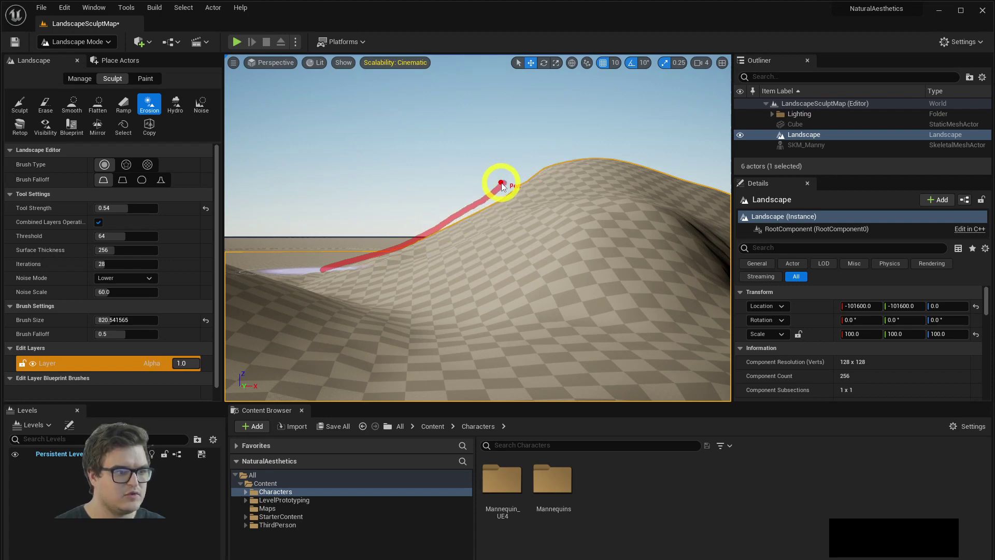
pyautogui.click(511, 184)
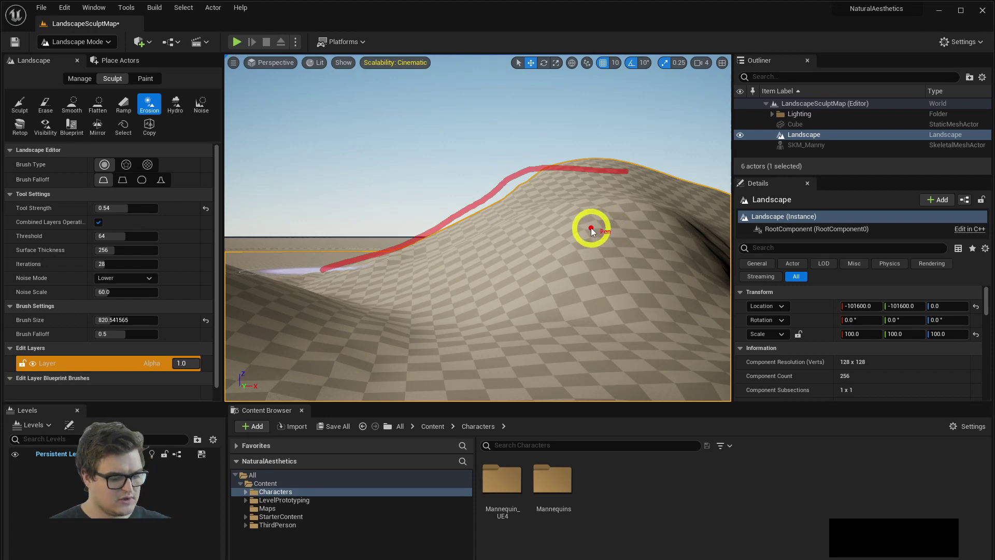
pyautogui.rightClick(502, 199)
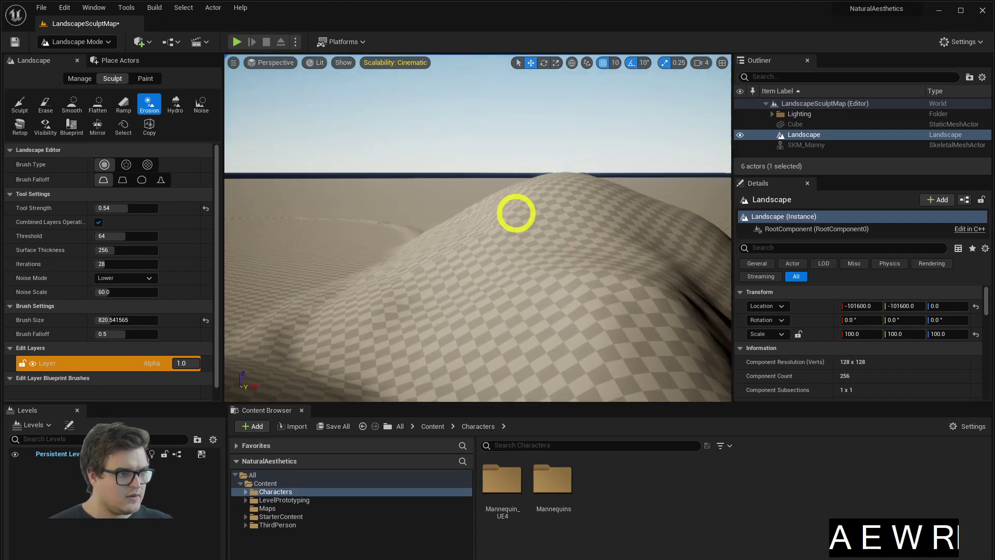
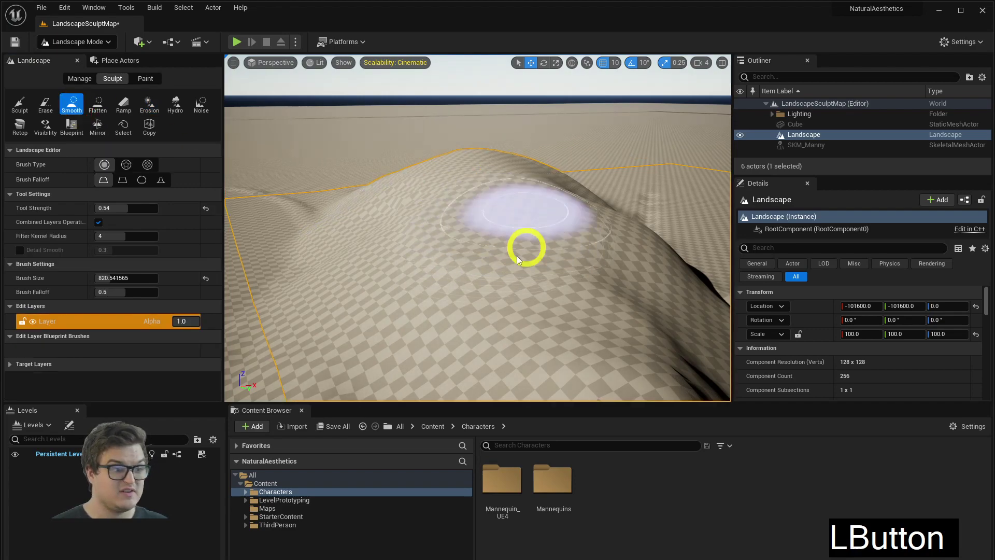
# Step: Enlarge the Smooth brush and soften the eroded hilltop surface
pyautogui.rightClick(509, 221)
pyautogui.rightClick(551, 226)
pyautogui.click(557, 232)
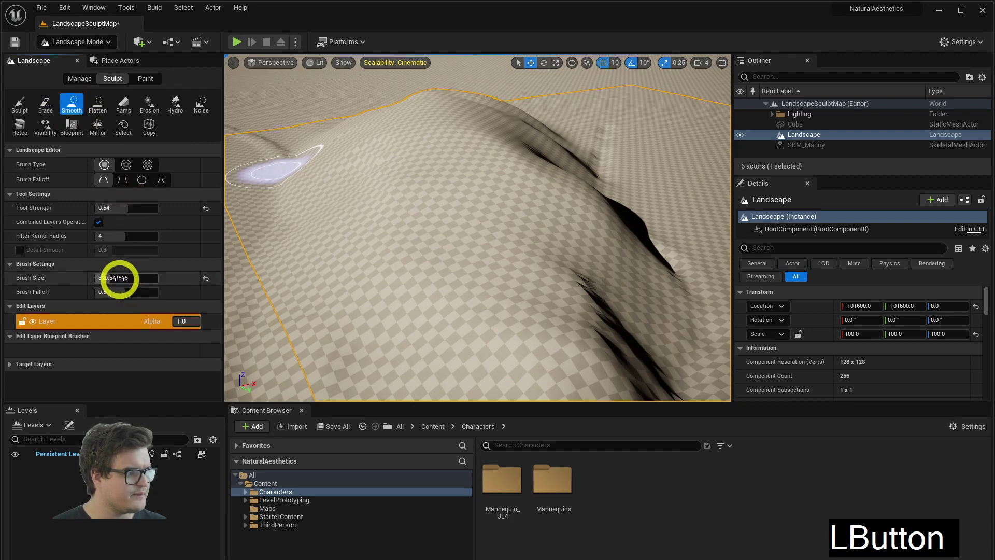
pyautogui.click(123, 277)
pyautogui.click(453, 171)
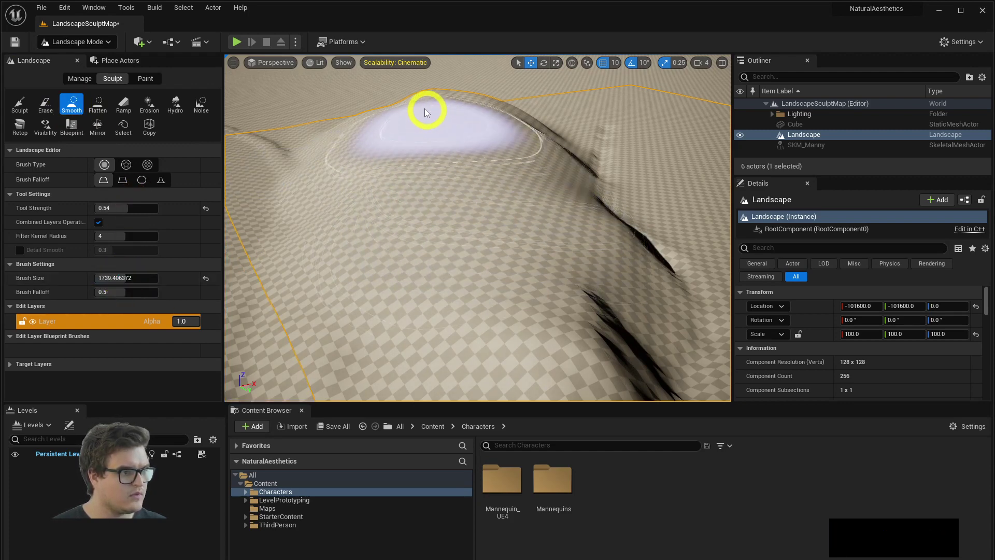
# Step: Fly the view across the hills at ground level to inspect the smoothing
pyautogui.rightClick(500, 212)
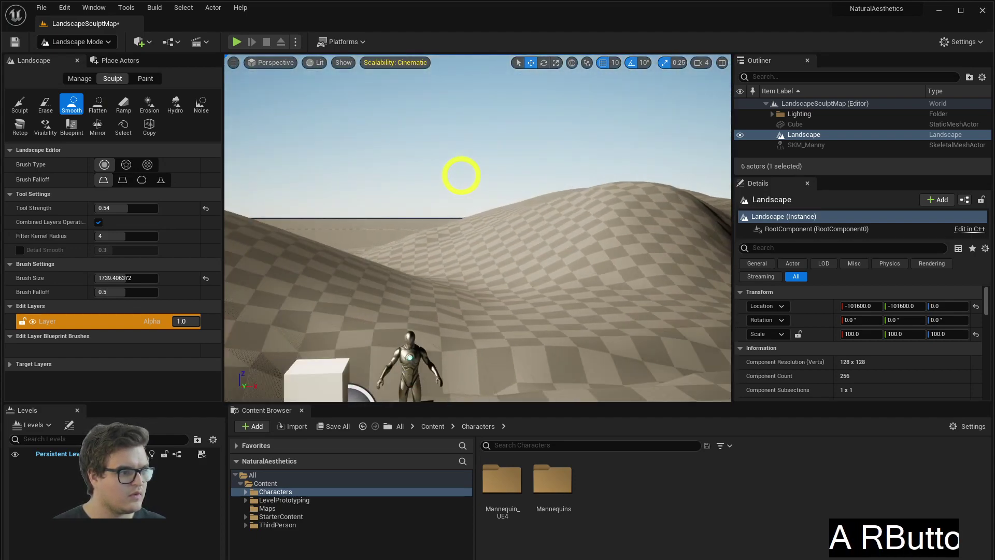
pyautogui.press('w')
pyautogui.press('e')
pyautogui.press('a')
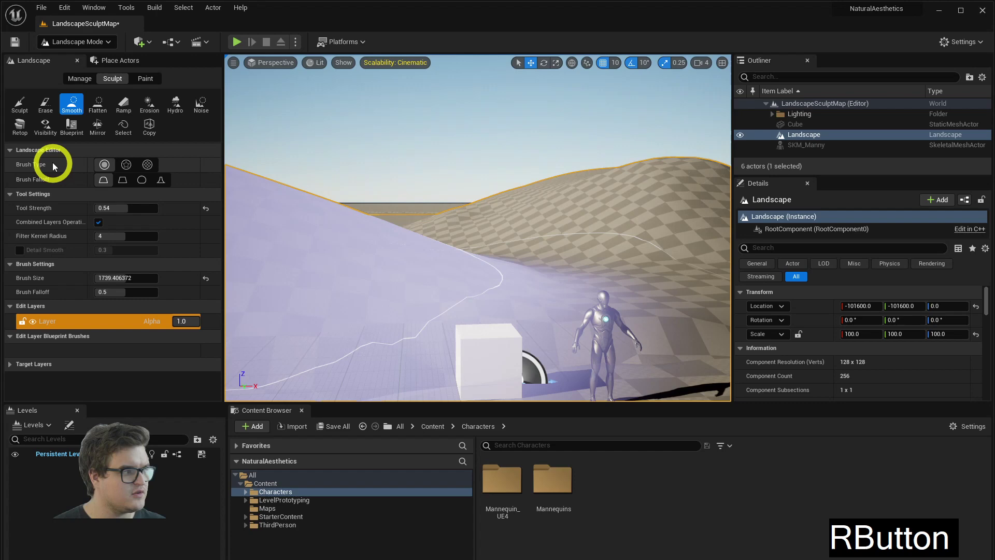
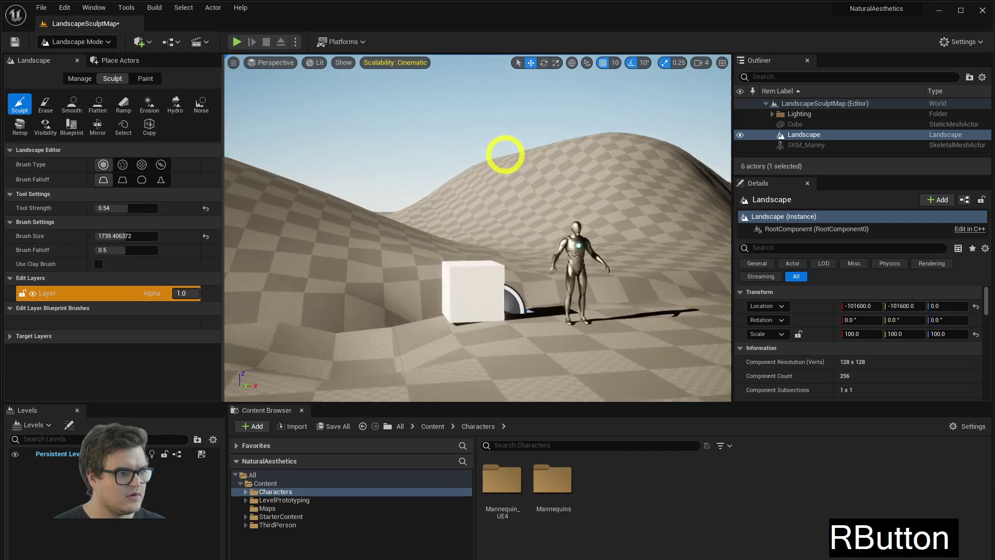
# Step: Fly around the raised ridge to inspect it, then return to smoothing the terrain
pyautogui.press('d')
pyautogui.press('w')
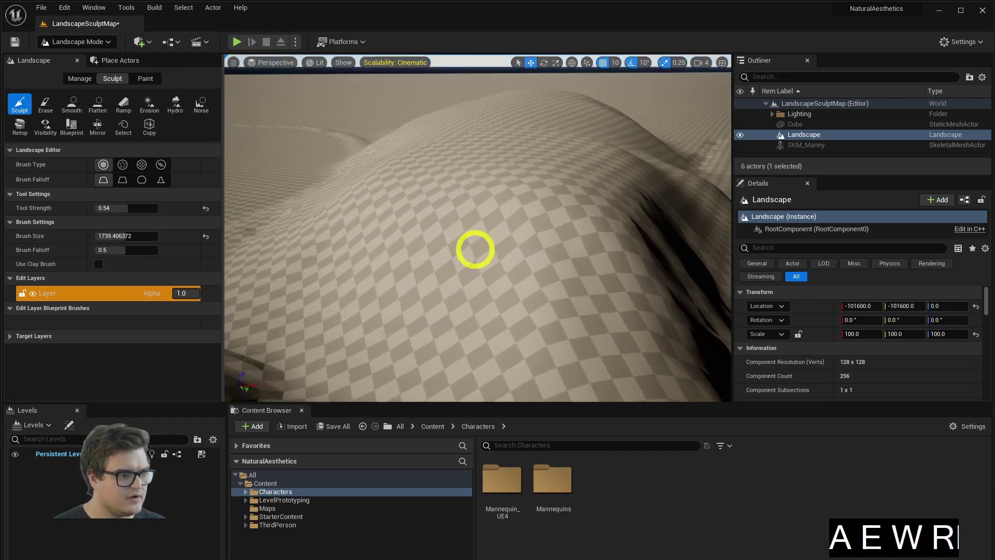
pyautogui.press('s')
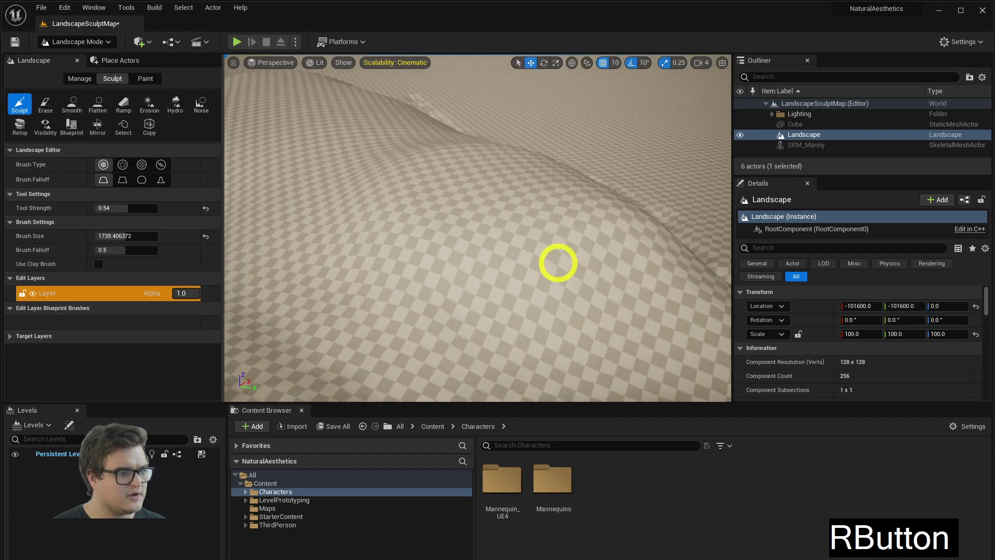
pyautogui.press('d')
pyautogui.press('q')
pyautogui.press('s')
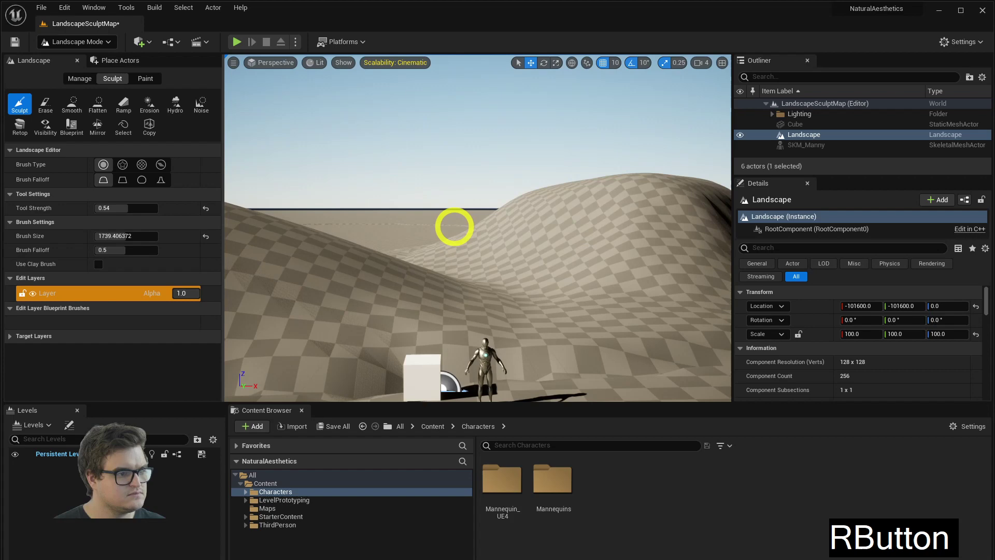
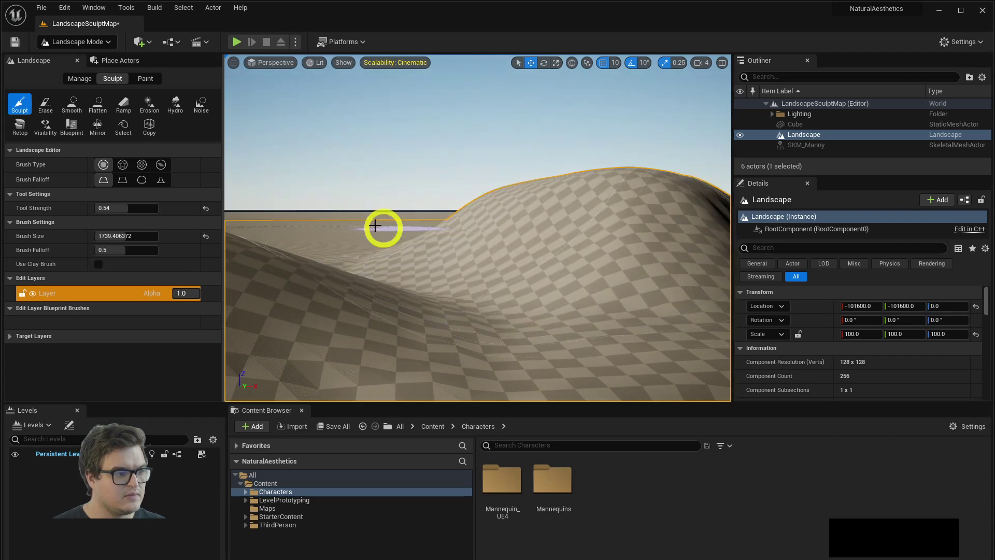
pyautogui.click(74, 105)
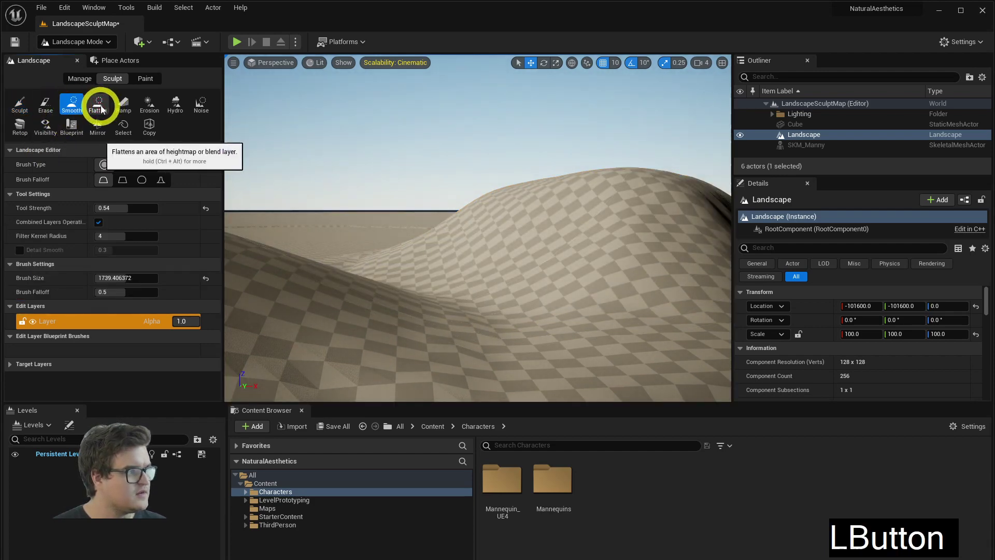
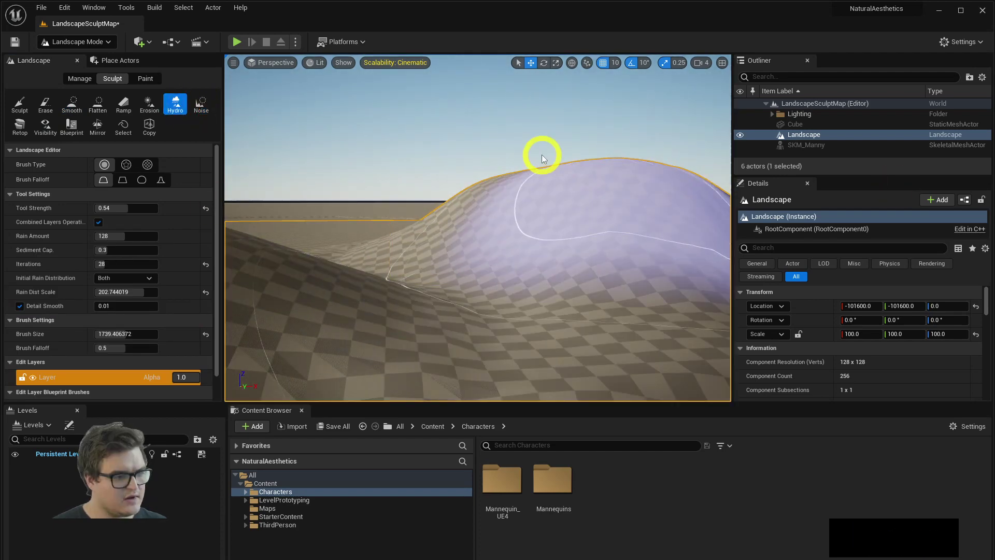
pyautogui.press('alt+Tab')
pyautogui.press('alt+Tab')
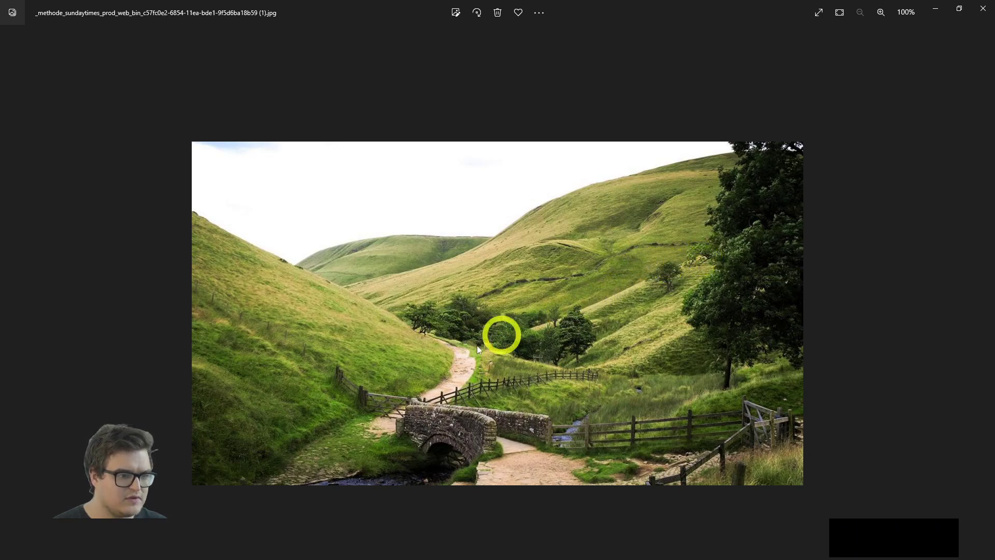
pyautogui.press('alt+Tab')
pyautogui.rightClick(549, 261)
pyautogui.press('w')
pyautogui.press('alt+Tab')
pyautogui.rightClick(539, 262)
# Step: Apply hydraulic erosion to the hill slope and raise Hydro Tool Strength to full 1.0
pyautogui.click(117, 339)
pyautogui.click(531, 222)
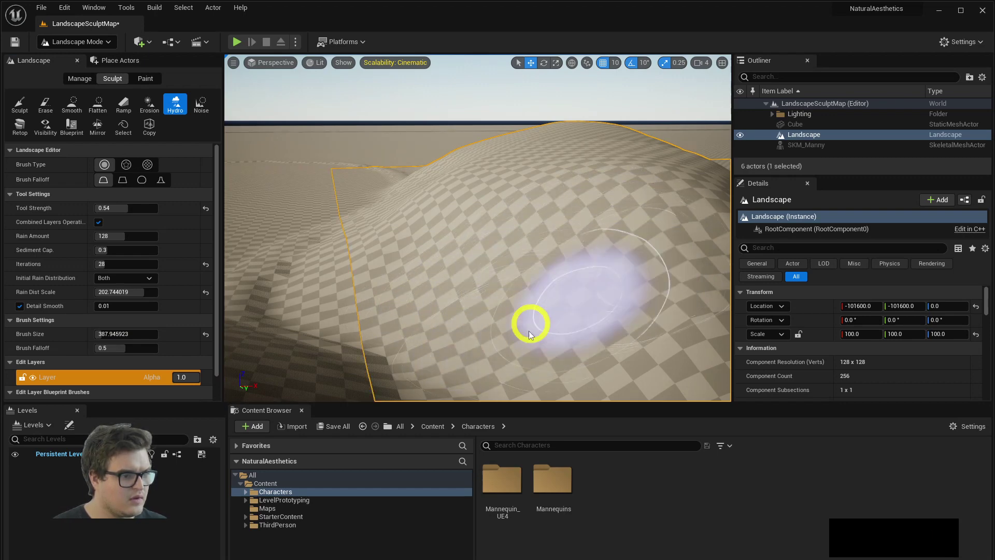
pyautogui.rightClick(536, 267)
pyautogui.click(549, 227)
pyautogui.click(134, 214)
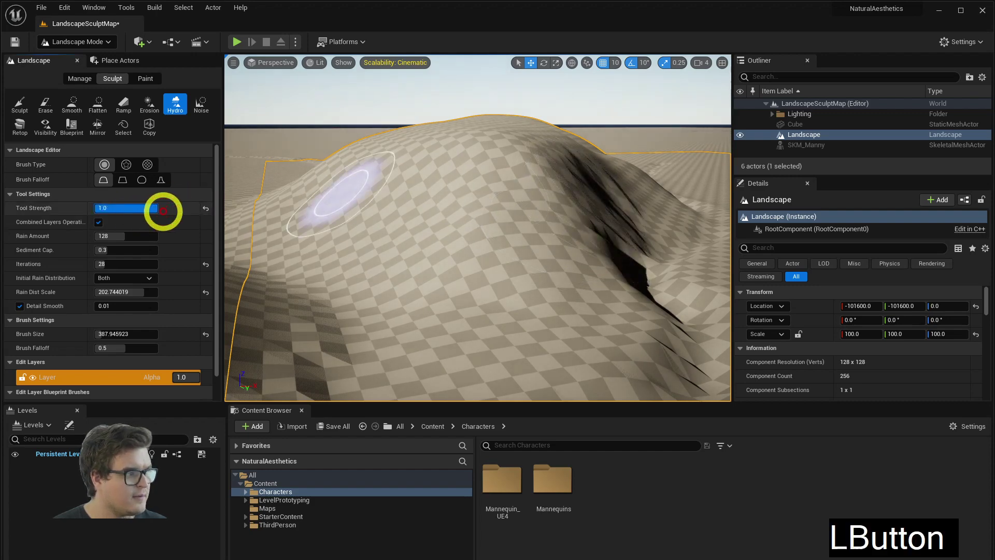
# Step: Carve full-strength erosion into the steep flank and upper slope with a larger brush
pyautogui.click(561, 208)
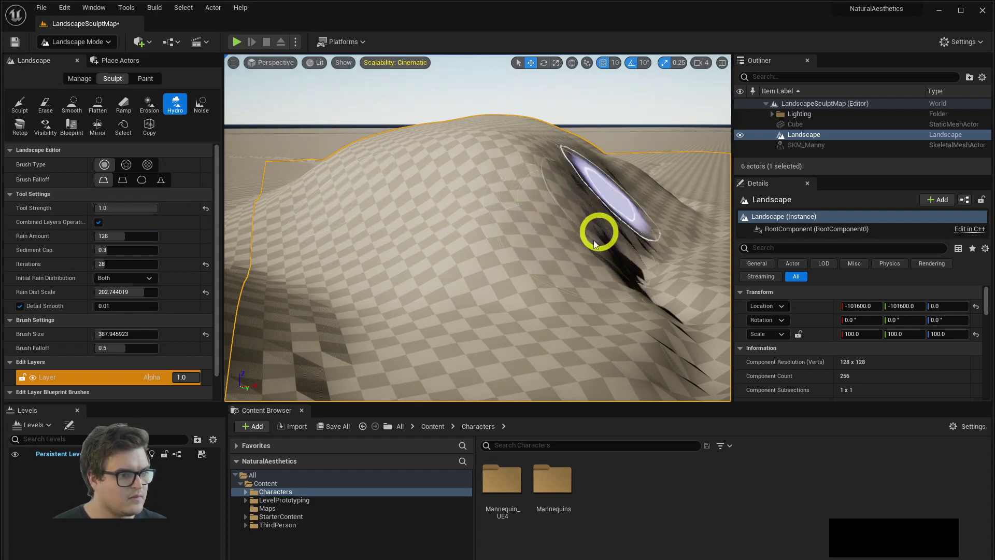
pyautogui.click(129, 338)
pyautogui.click(397, 207)
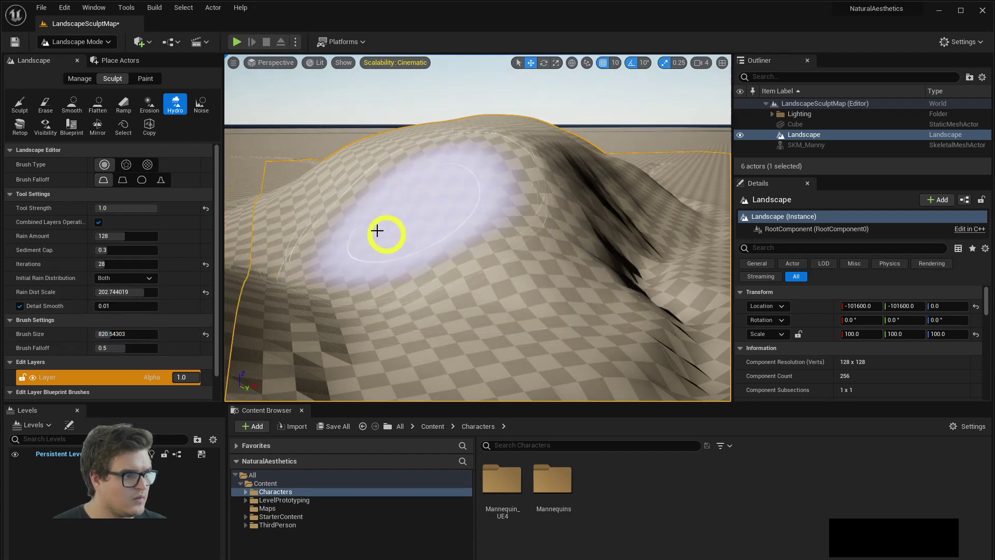
pyautogui.rightClick(514, 180)
pyautogui.click(483, 210)
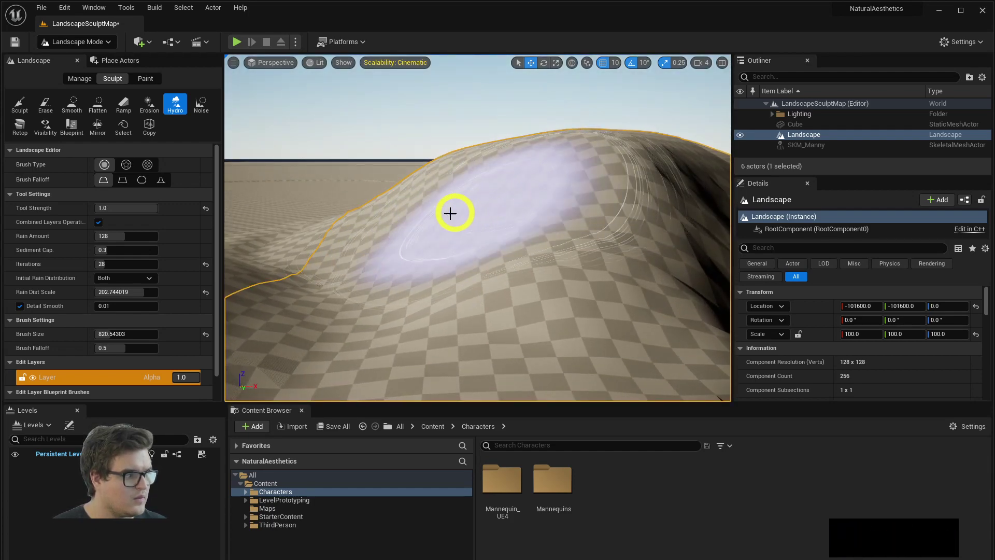
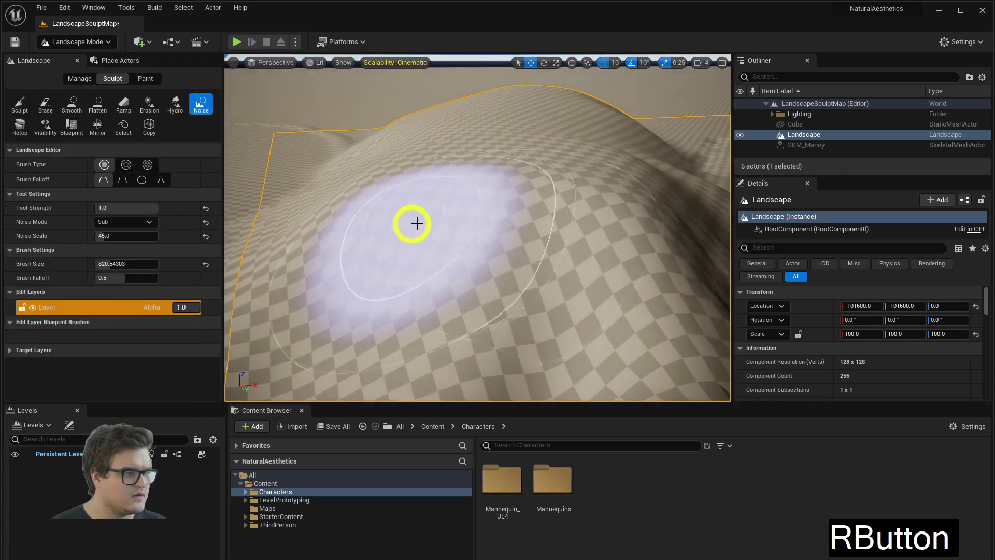
# Step: Set Noise Tool Strength to 0.01 and Noise Mode to Both
pyautogui.press('s')
pyautogui.click(112, 206)
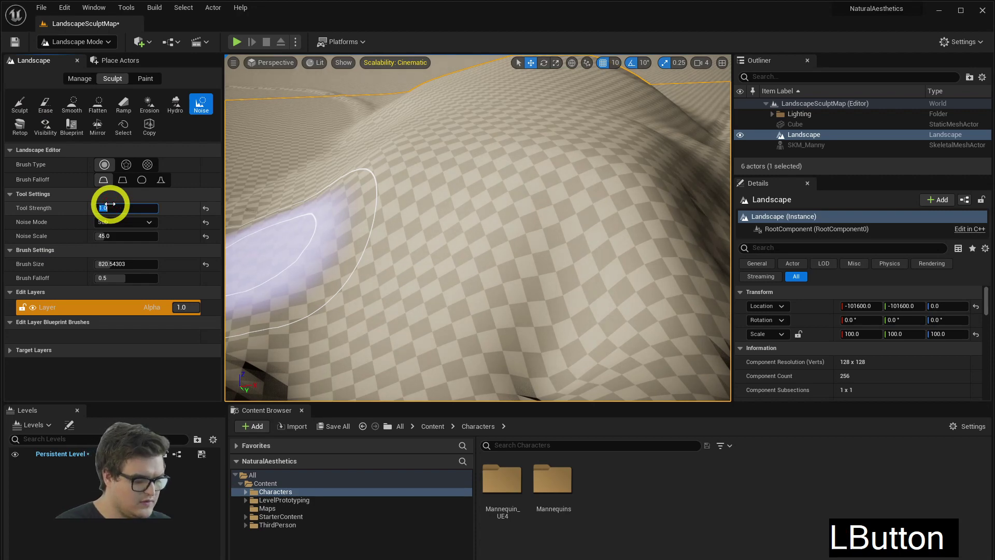
pyautogui.press('Return')
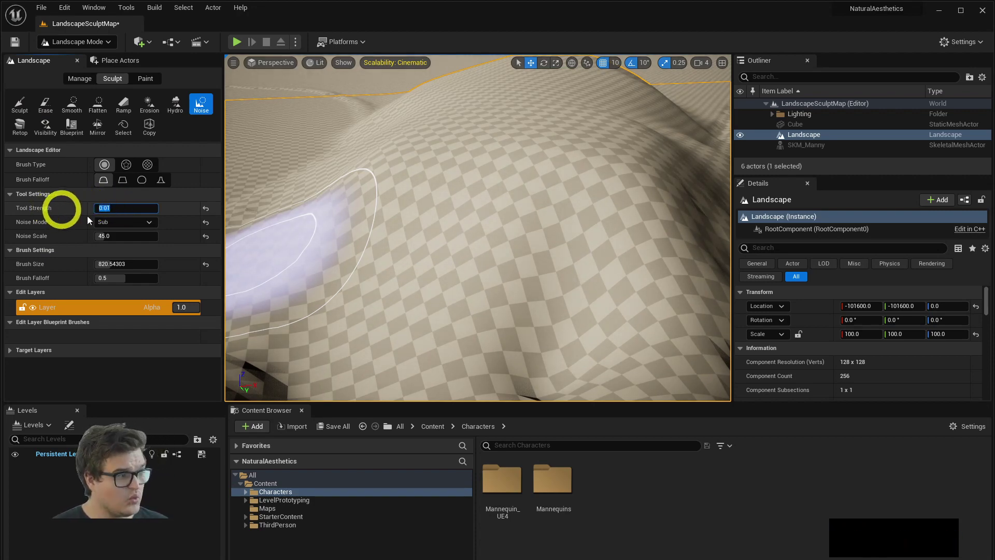
pyautogui.click(119, 222)
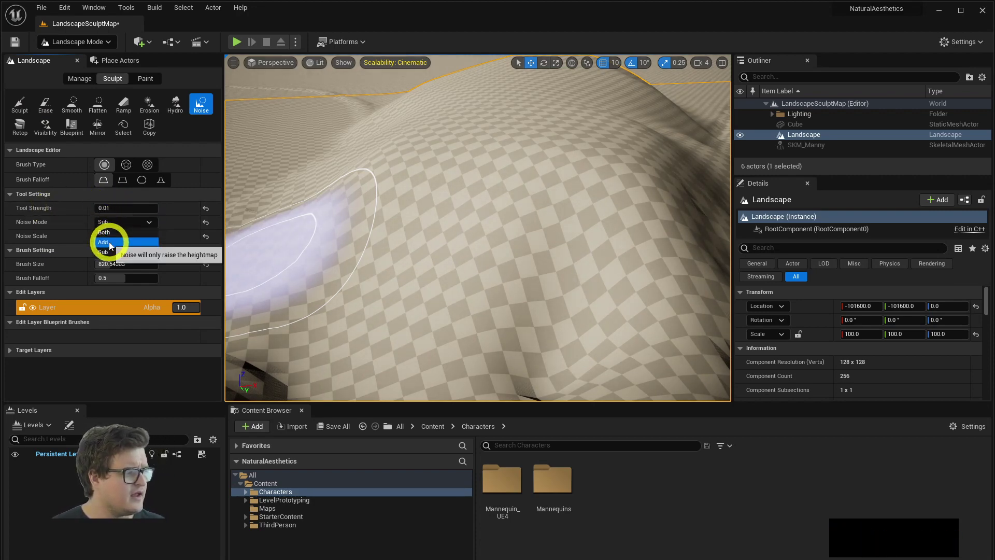
pyautogui.click(112, 235)
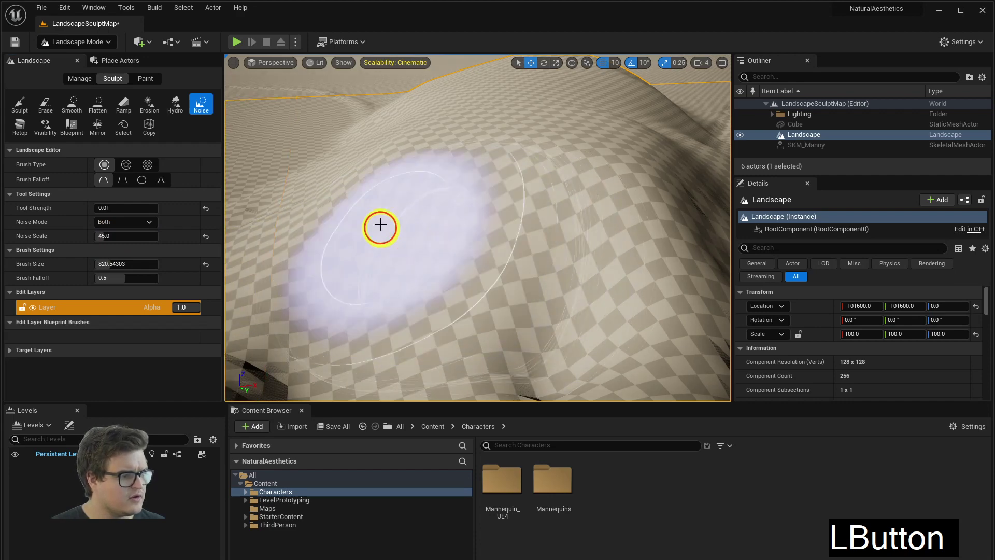
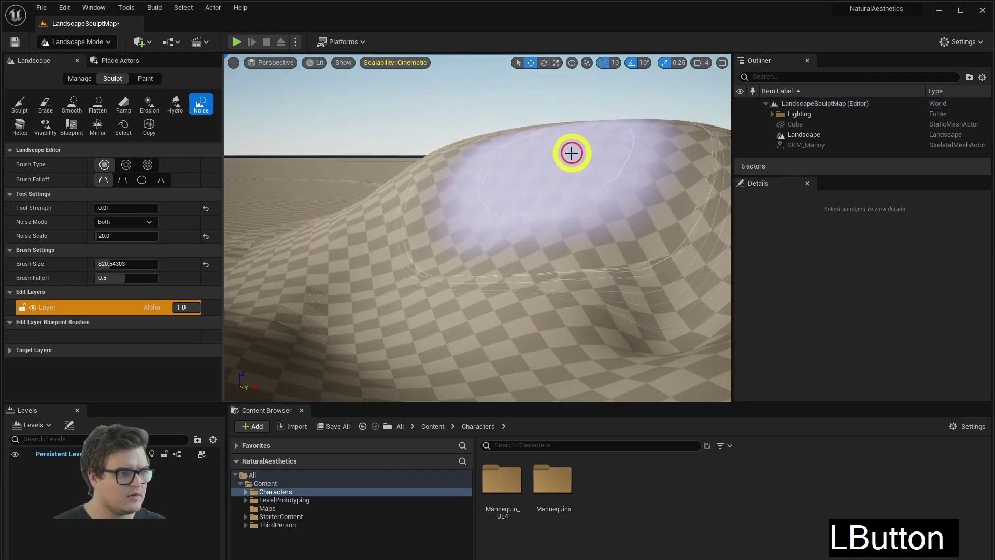
# Step: Brush the faint noise across the hilltop
pyautogui.rightClick(607, 183)
pyautogui.press('d')
pyautogui.click(457, 197)
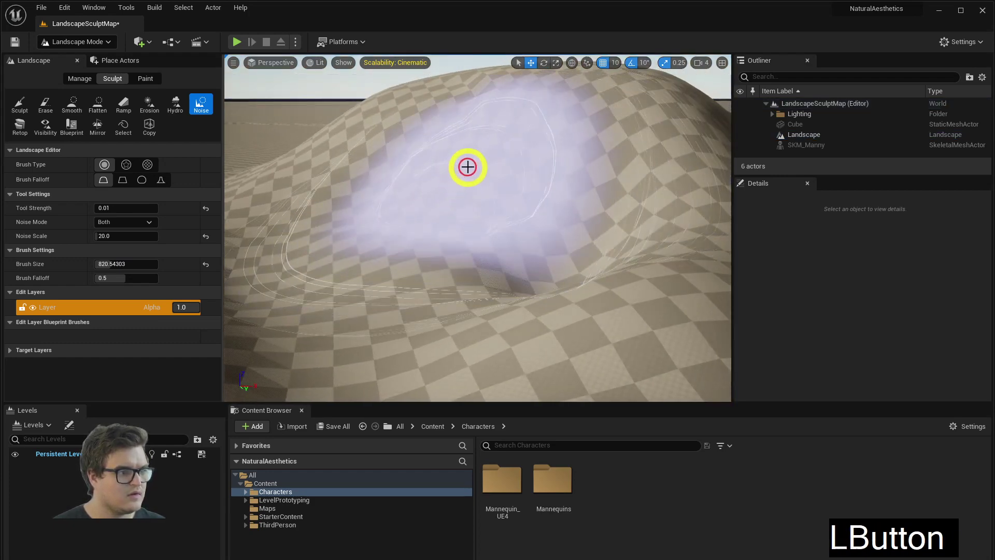
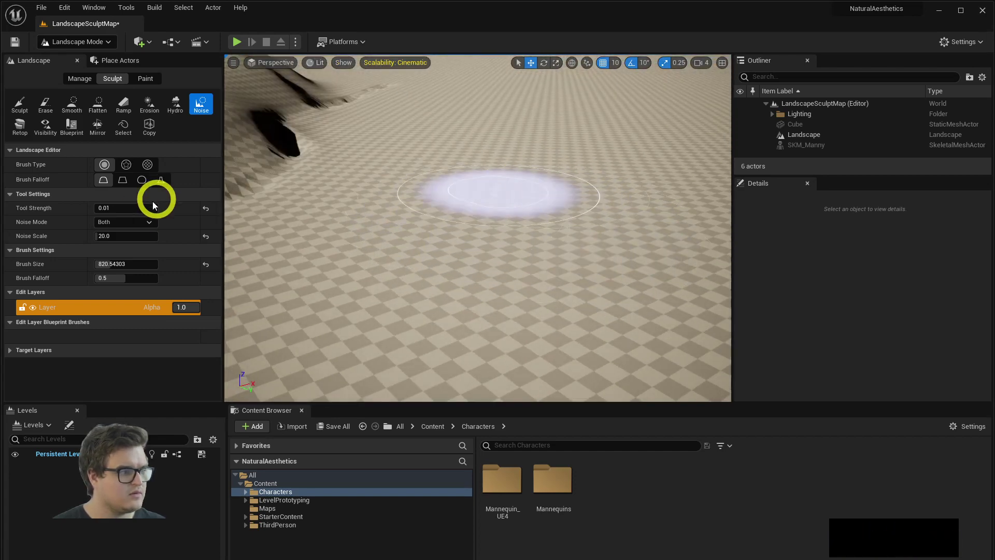
# Step: Try an enlarged noise brush on the flat ground and undo the bumps
pyautogui.click(122, 264)
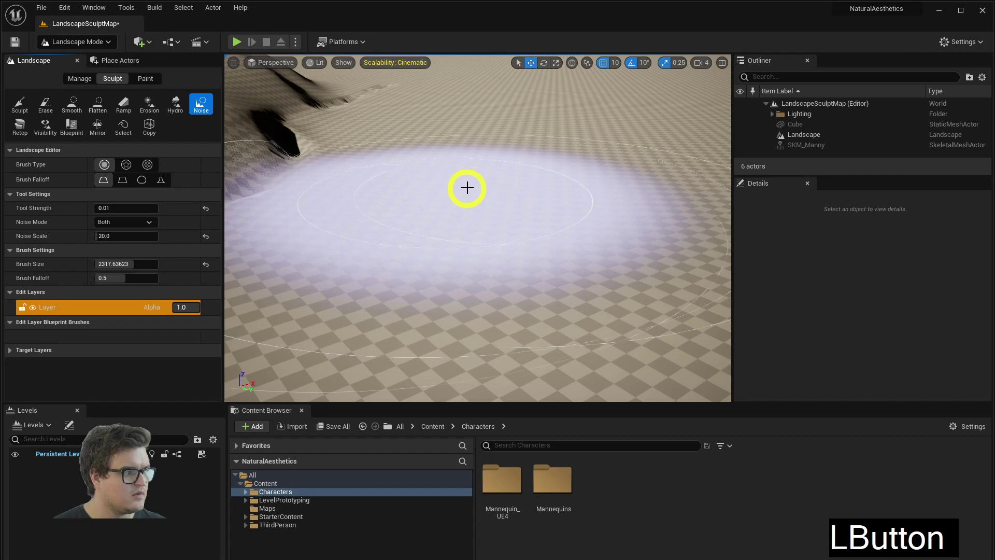
pyautogui.click(127, 208)
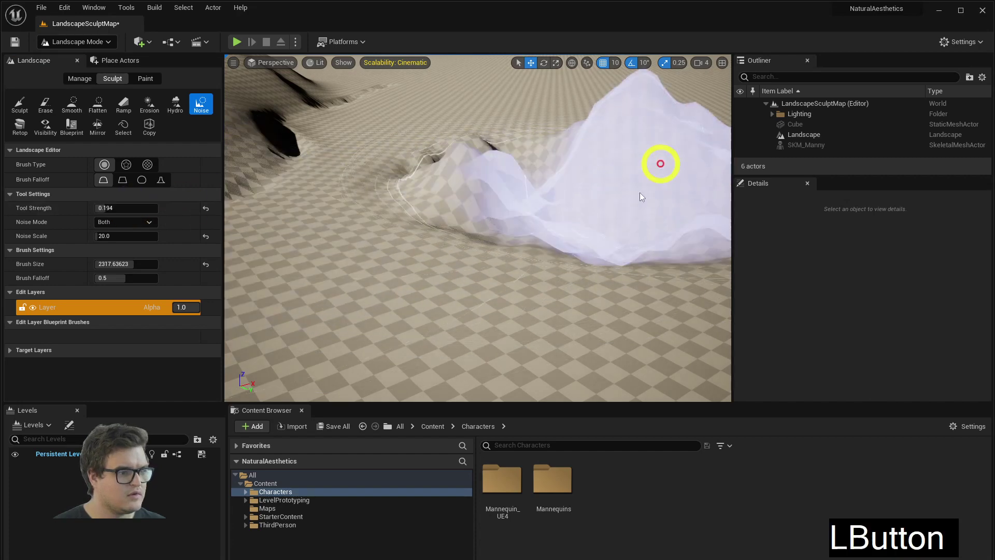
pyautogui.rightClick(563, 221)
pyautogui.press('s')
pyautogui.press('ctrl+z')
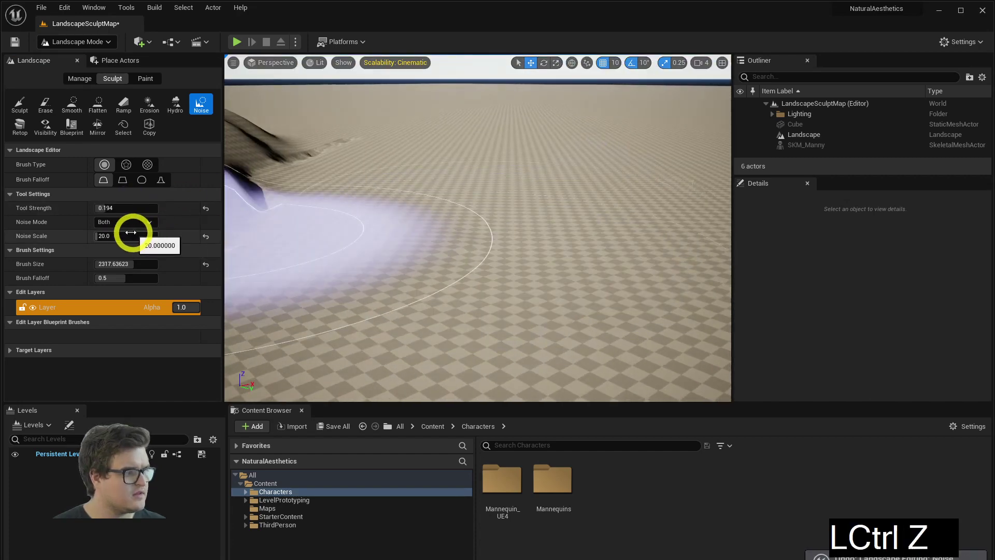
# Step: Lower Noise Scale to 10, test it on the terrain and undo again
pyautogui.click(122, 237)
pyautogui.press('1')
pyautogui.press('9')
pyautogui.press('BackSpace')
pyautogui.press('0')
pyautogui.press('Return')
pyautogui.click(530, 220)
pyautogui.rightClick(555, 296)
pyautogui.press('ctrl+z')
pyautogui.rightClick(556, 305)
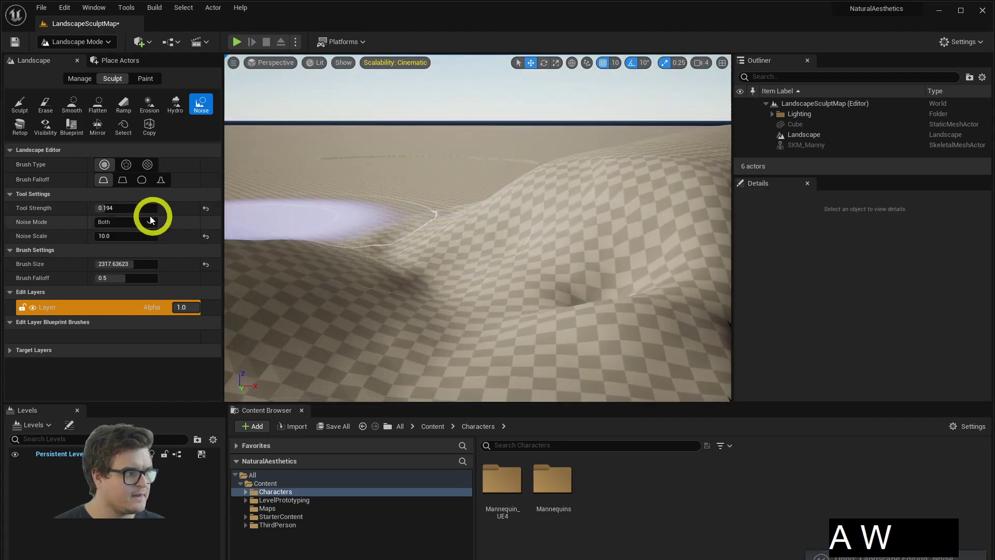
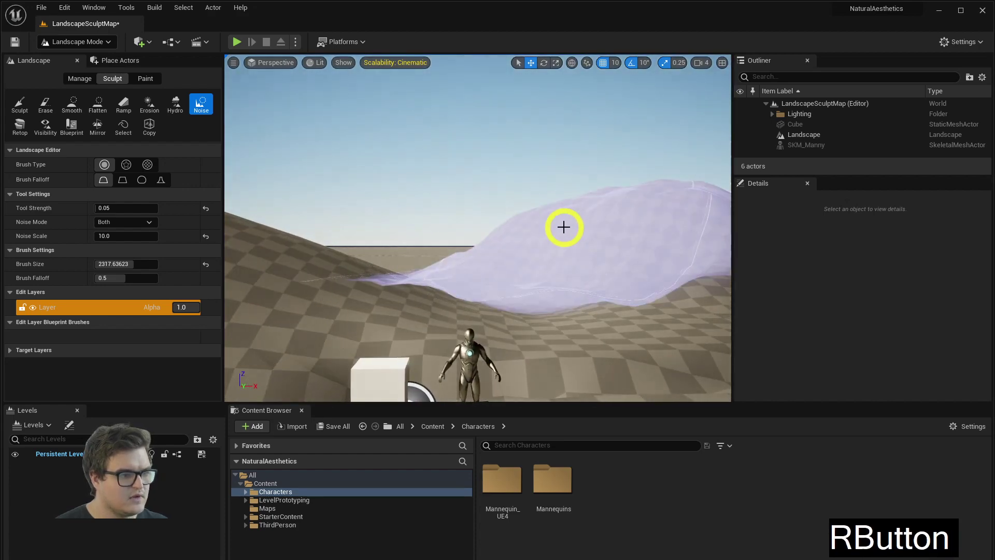
# Step: Raise broad rolling hills with the 8192 sculpt brush and fly closer to inspect them
pyautogui.press('d')
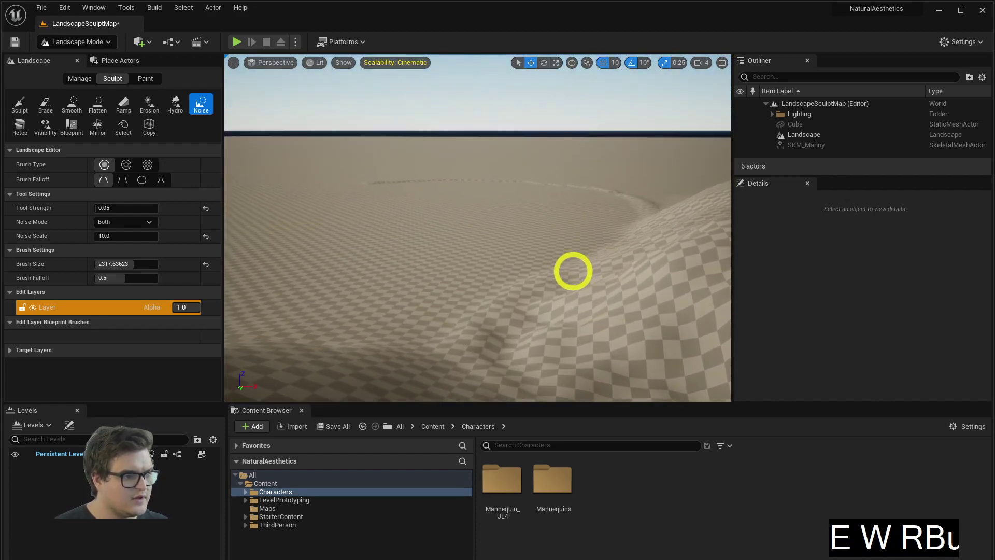
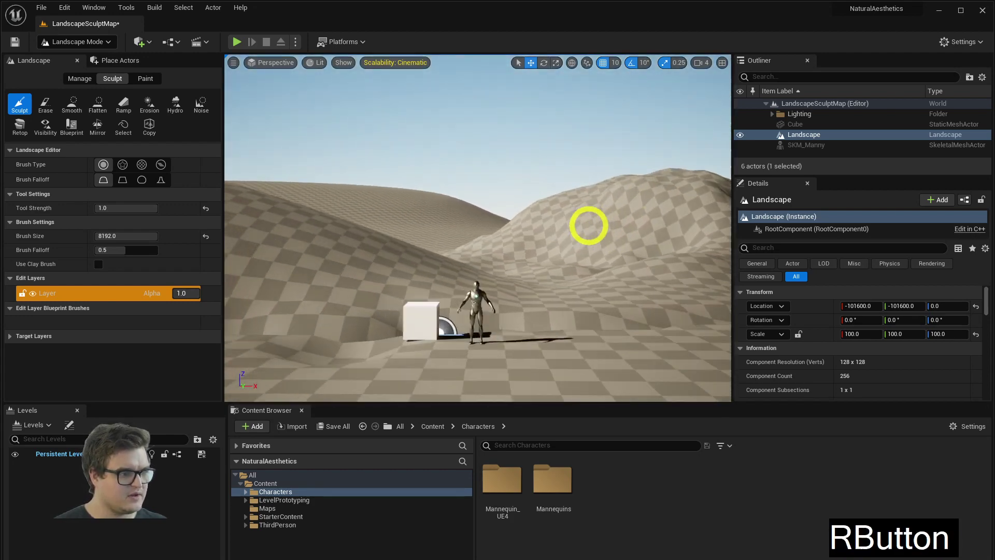
pyautogui.press('d')
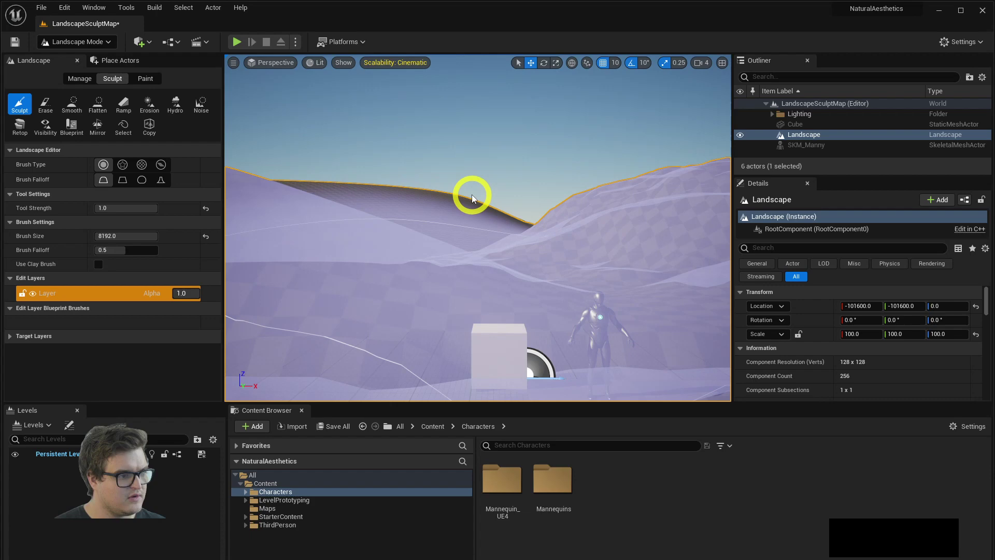
pyautogui.rightClick(524, 205)
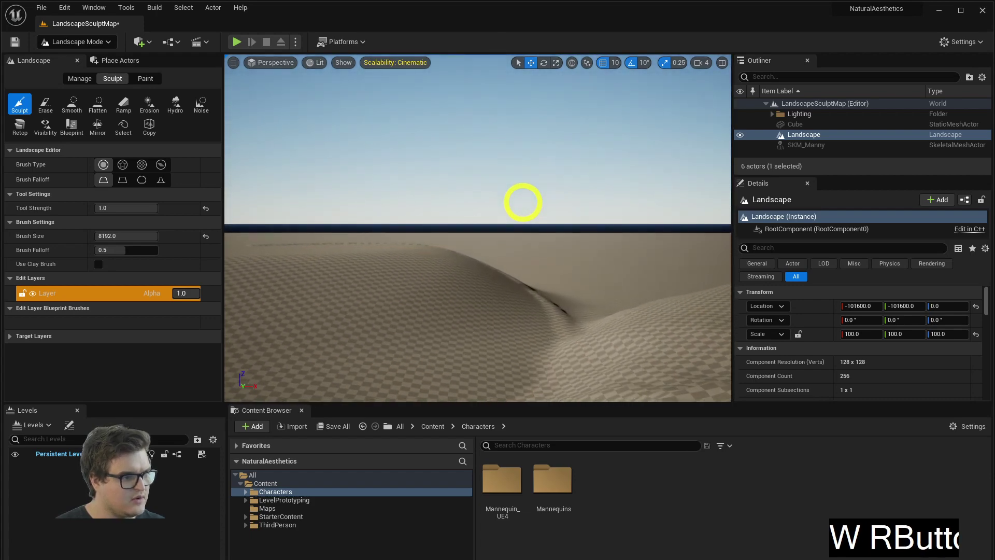
pyautogui.press('w')
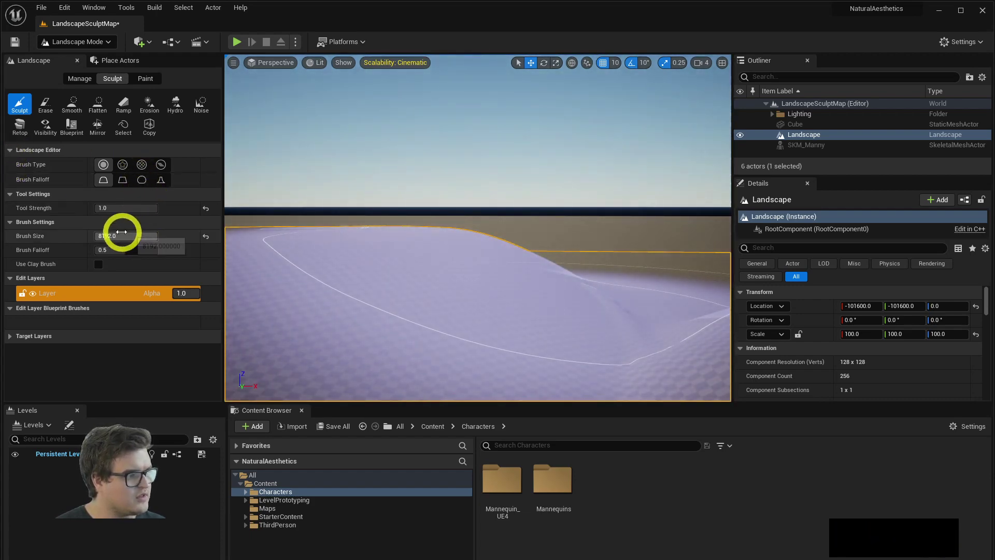
# Step: Switch to Erosion with a smaller ~3400 brush and weather the hill's ridge
pyautogui.click(172, 106)
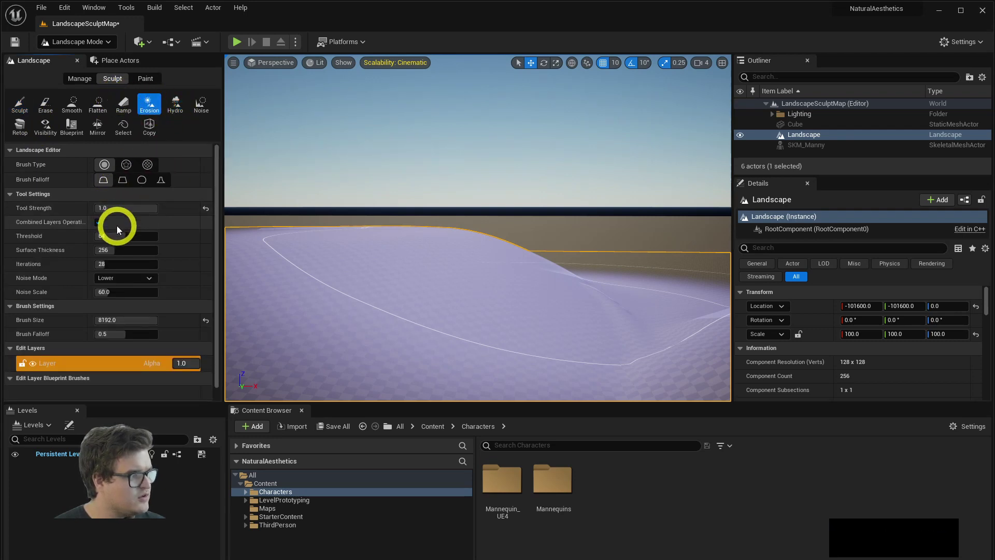
pyautogui.click(115, 321)
pyautogui.rightClick(484, 272)
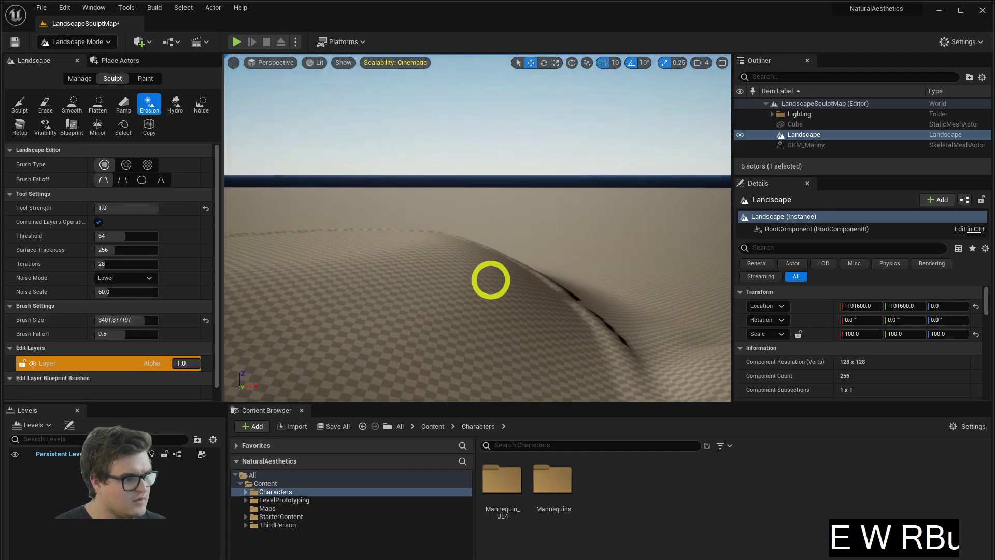
pyautogui.click(491, 263)
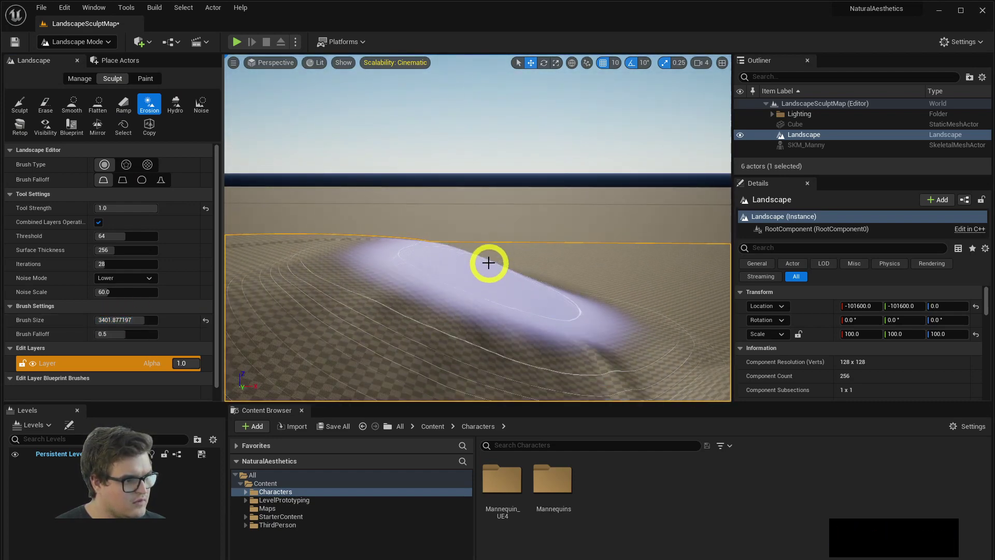
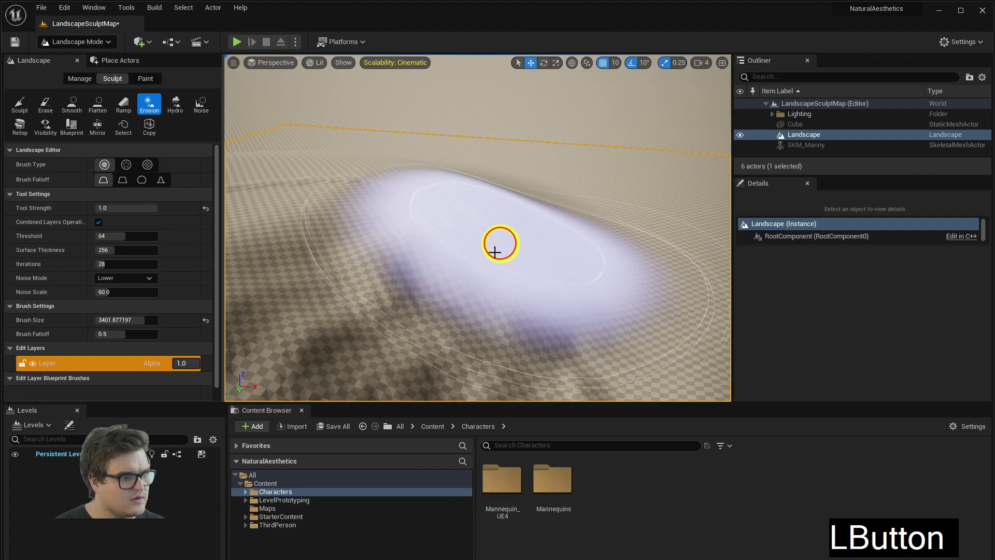
# Step: Fly closer and erode further dark creases into the broad hills
pyautogui.rightClick(660, 213)
pyautogui.press('d')
pyautogui.click(507, 280)
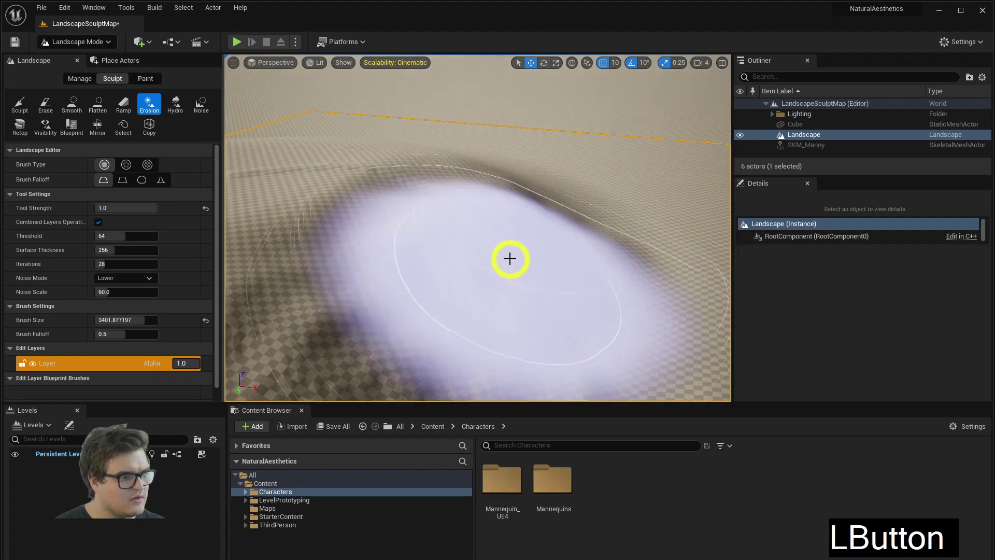
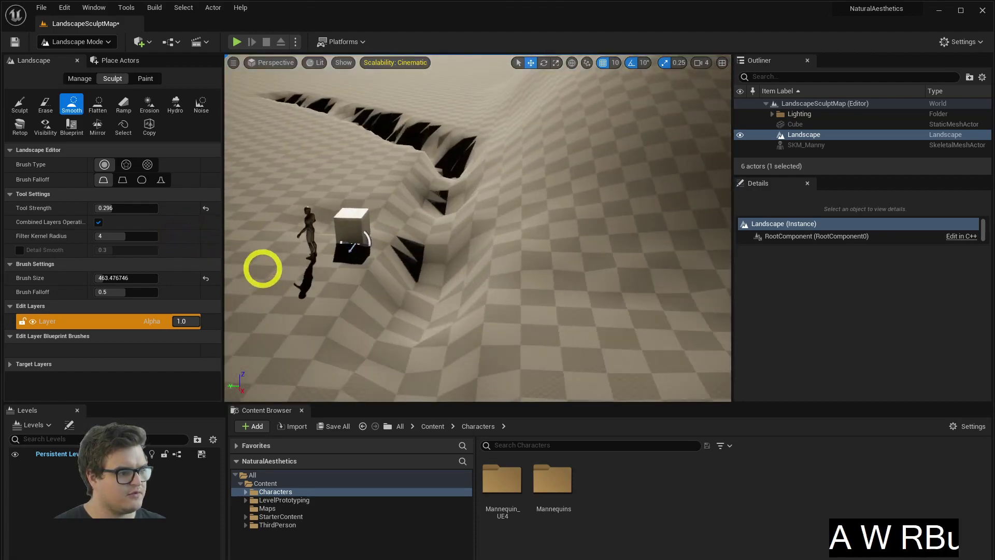
# Step: Move the view back toward the starting area
pyautogui.press('s')
pyautogui.press('q')
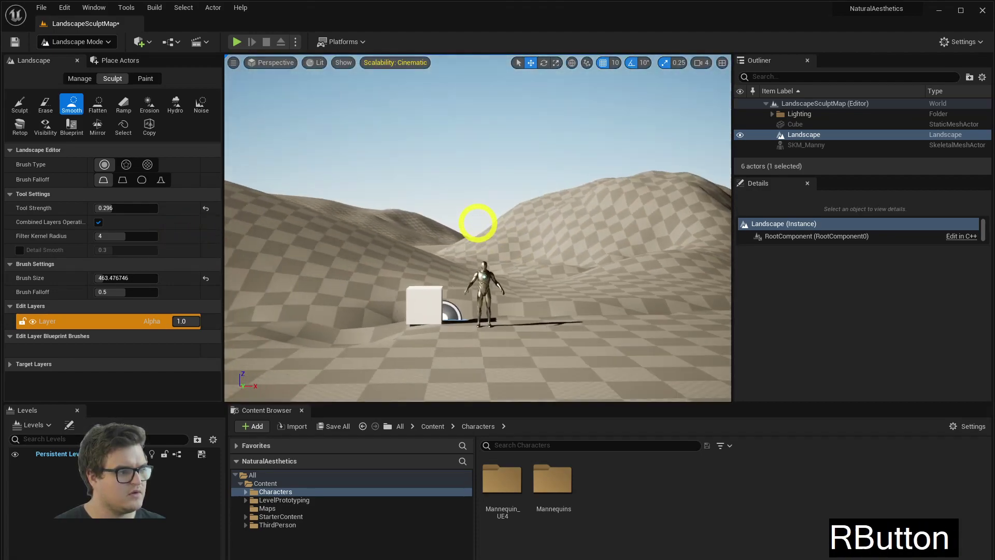
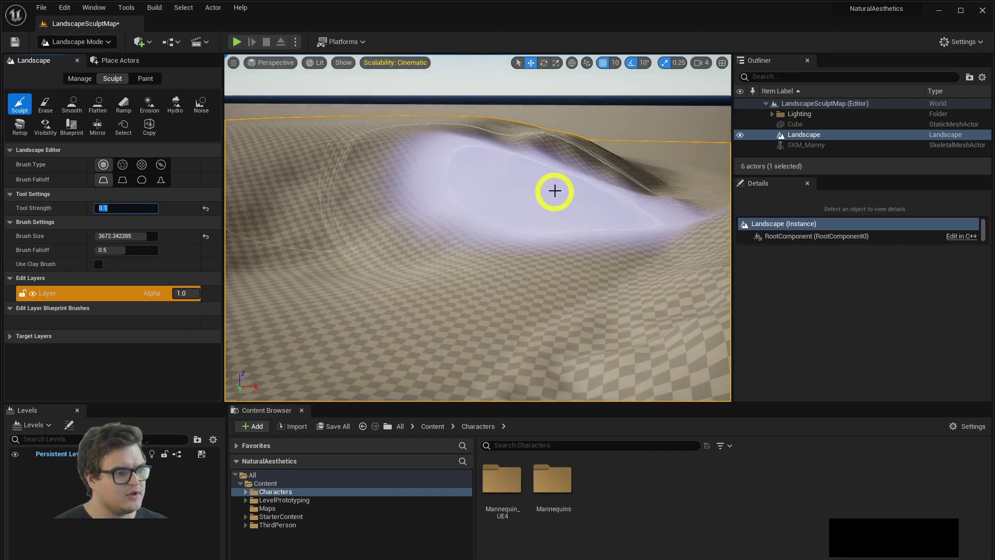
# Step: Test raising the distant hill at 0.1 strength, undoing the strokes that overshoot
pyautogui.click(511, 190)
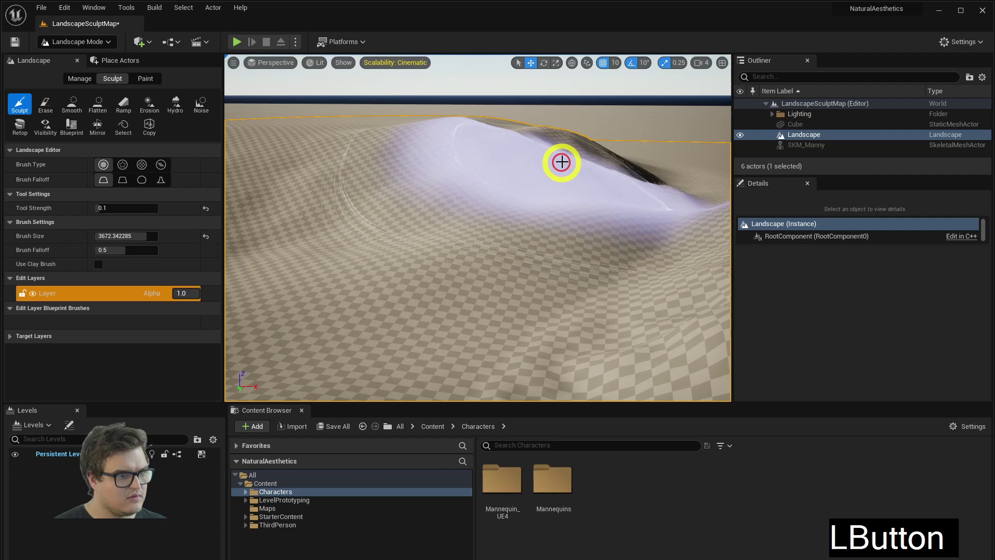
pyautogui.click(458, 173)
pyautogui.press('ctrl+z')
pyautogui.press('ctrl+z')
pyautogui.press('ctrl+z')
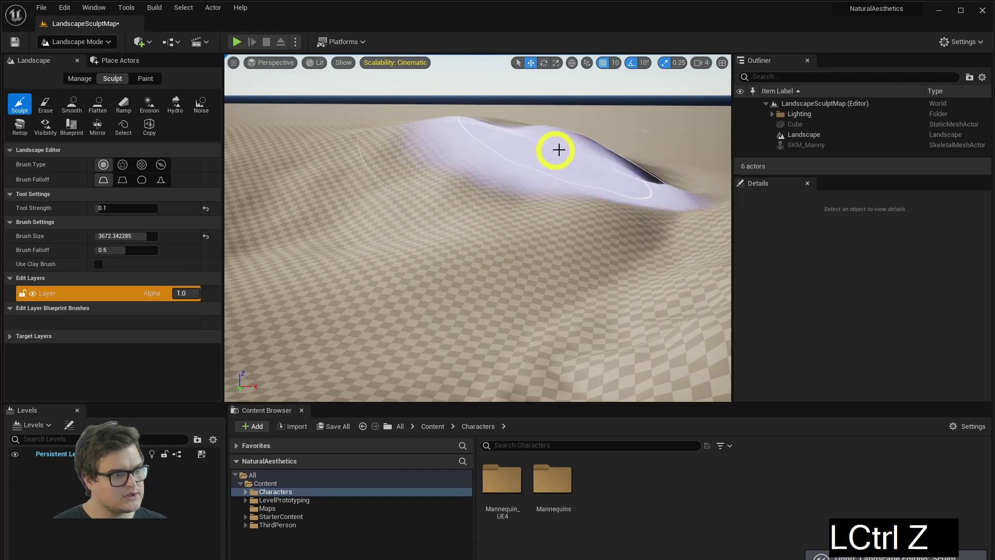
pyautogui.click(561, 144)
pyautogui.rightClick(477, 211)
pyautogui.press('ctrl+z')
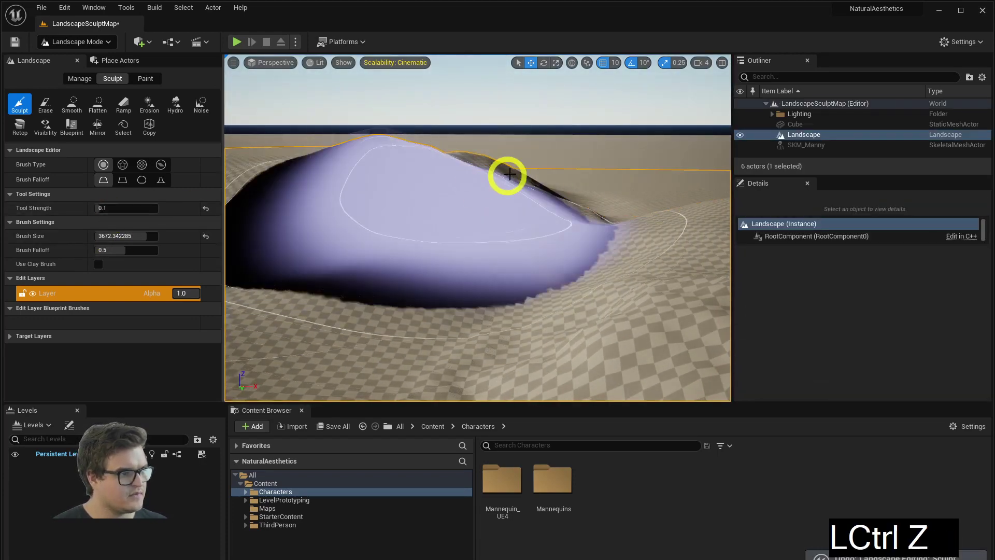
pyautogui.press('ctrl+z')
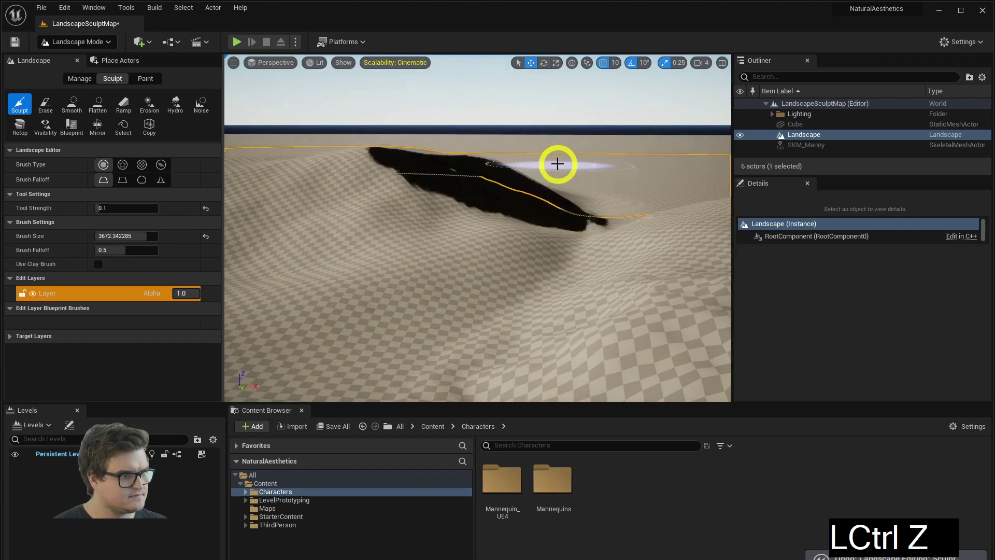
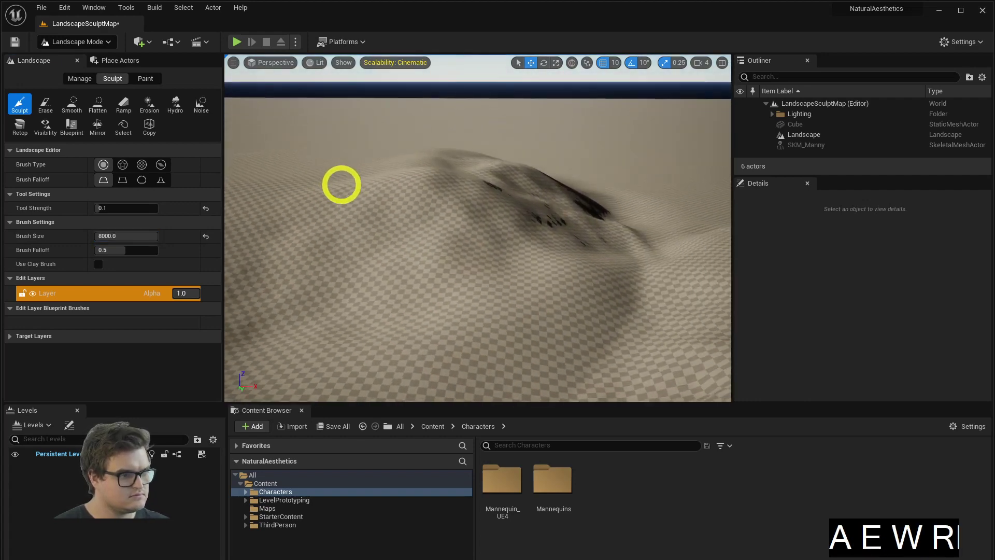
# Step: Lift the broad hillside with an 8000 brush at 0.18 falloff for a firmer edge
pyautogui.rightClick(368, 171)
pyautogui.click(365, 168)
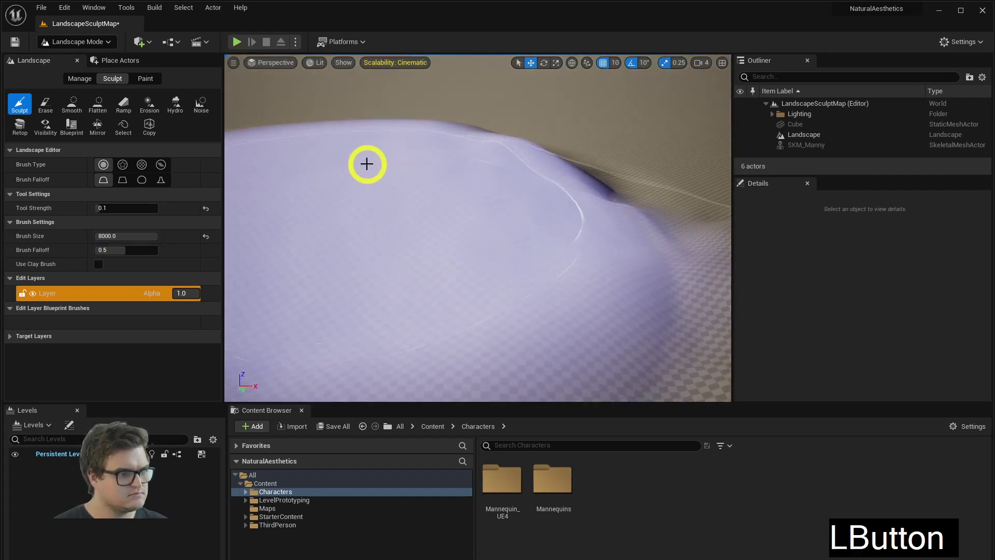
pyautogui.click(344, 155)
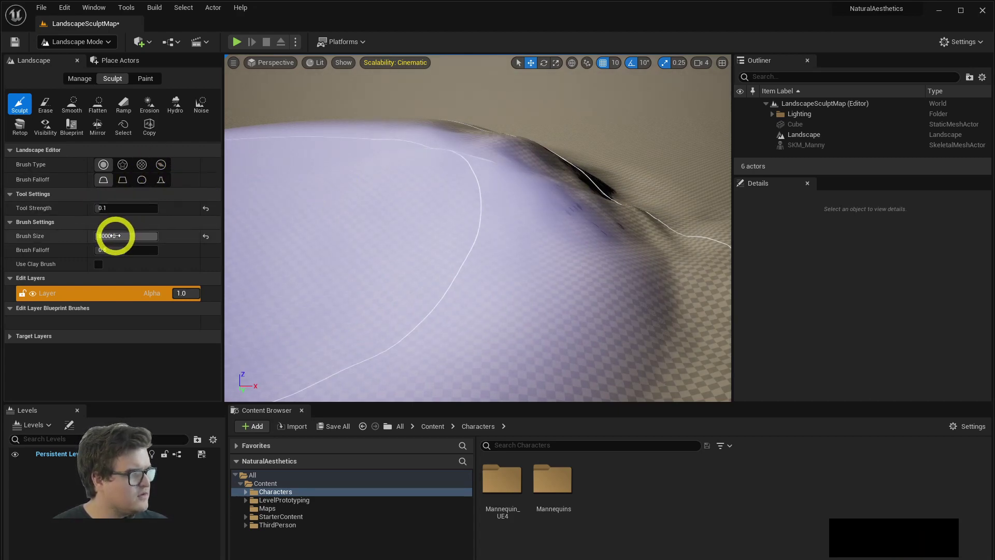
pyautogui.click(123, 254)
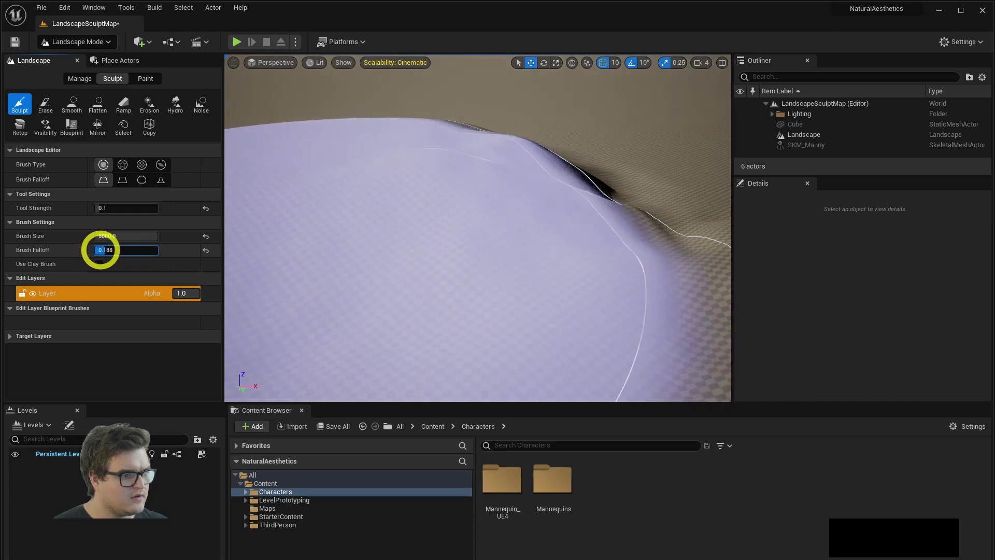
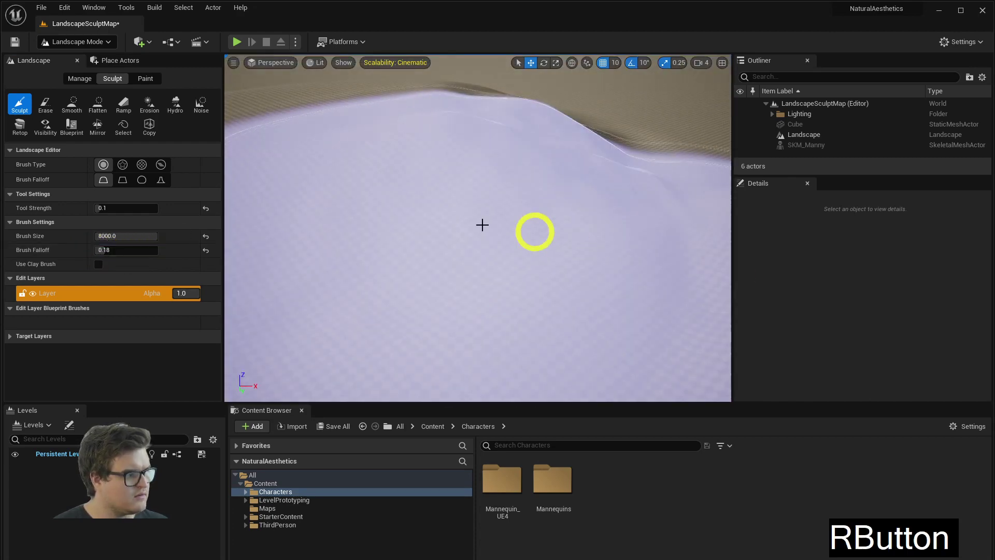
pyautogui.click(251, 121)
pyautogui.rightClick(366, 186)
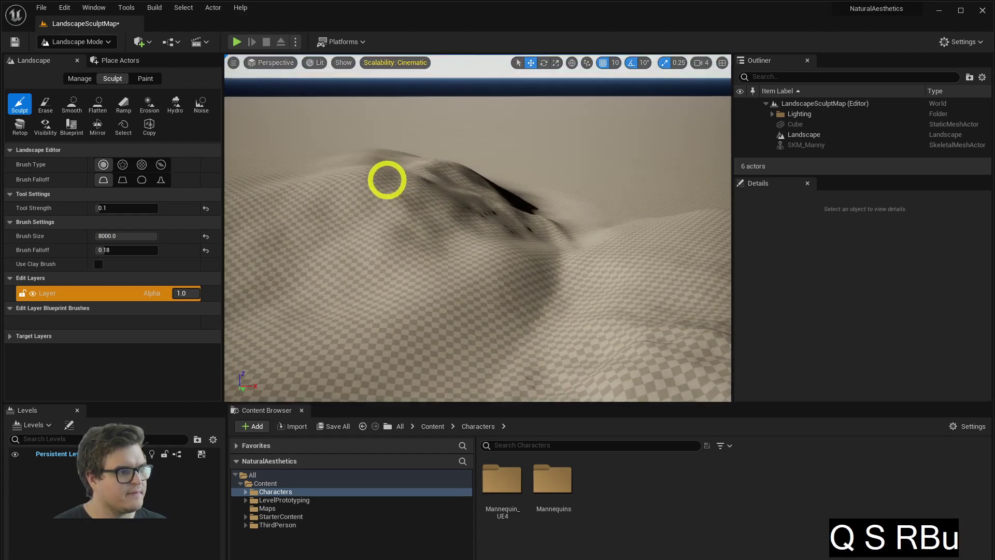
pyautogui.press('d')
pyautogui.press('d')
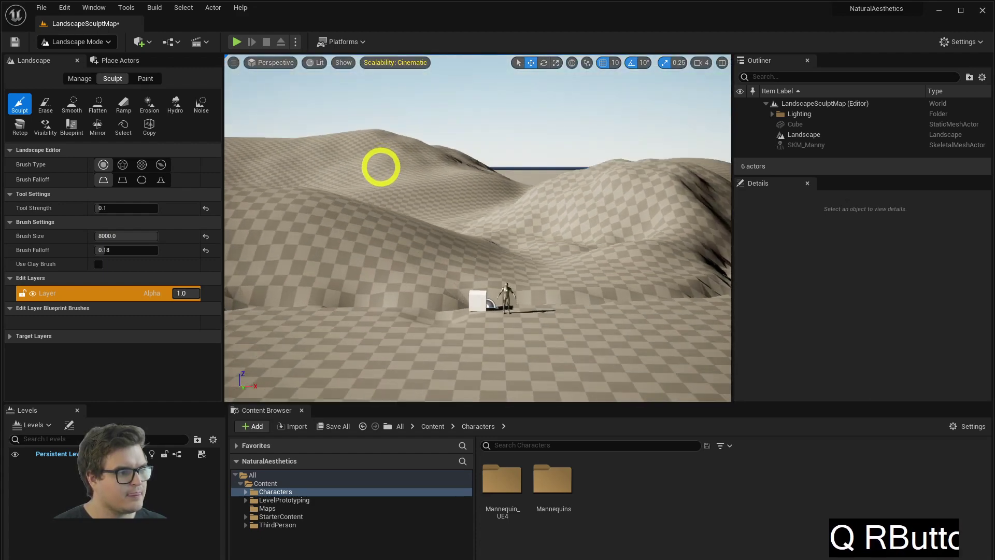
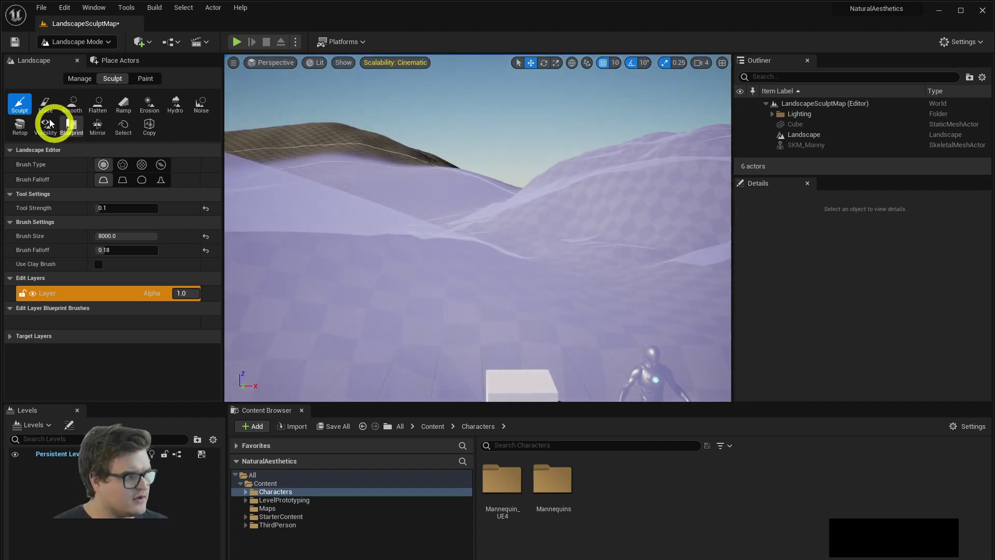
# Step: Smooth the ridge between the hills with a shrunken Smooth brush
pyautogui.click(49, 104)
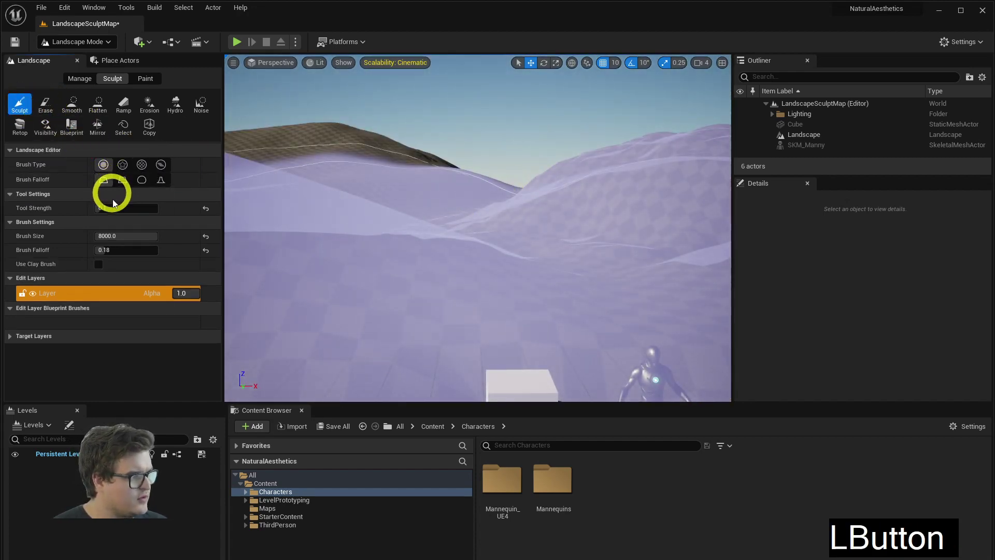
pyautogui.click(74, 108)
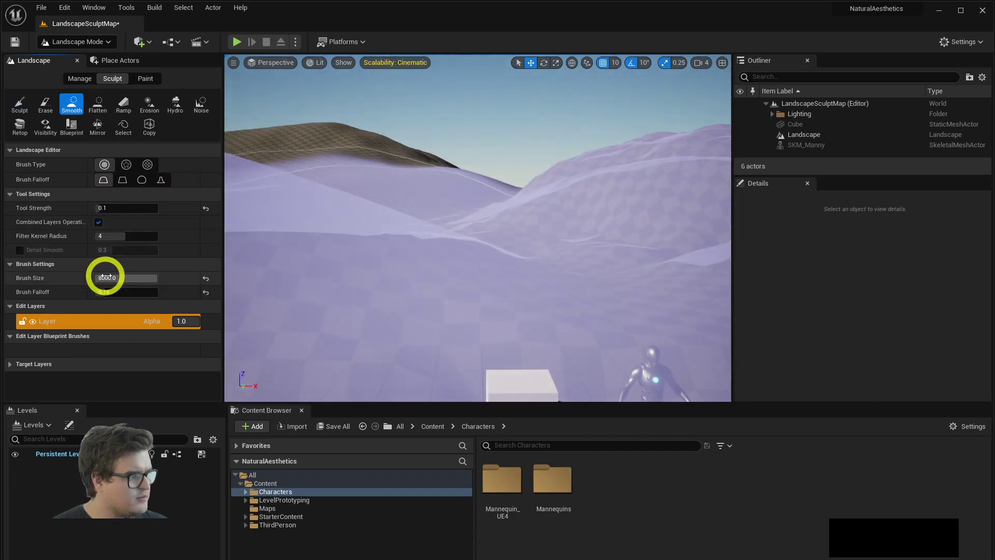
pyautogui.click(118, 280)
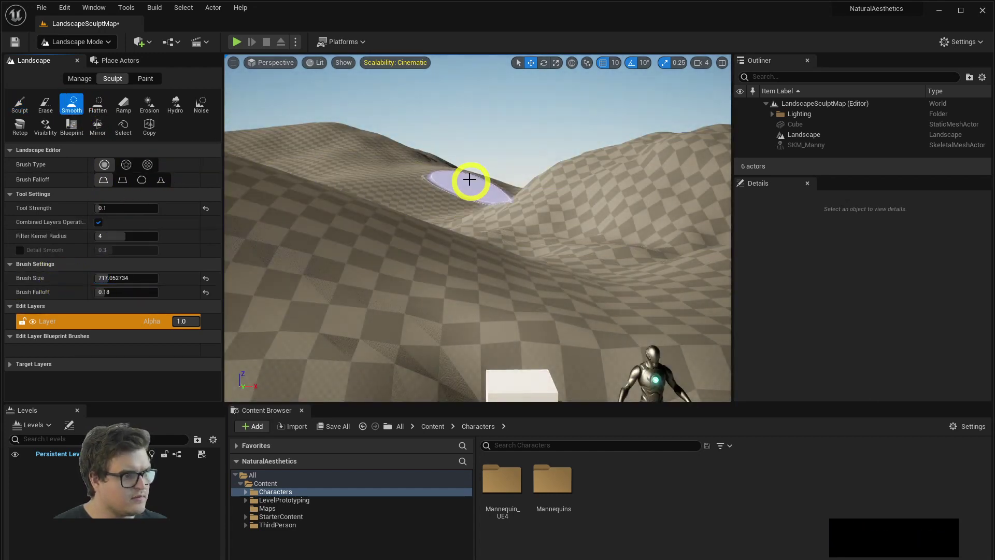
pyautogui.click(452, 172)
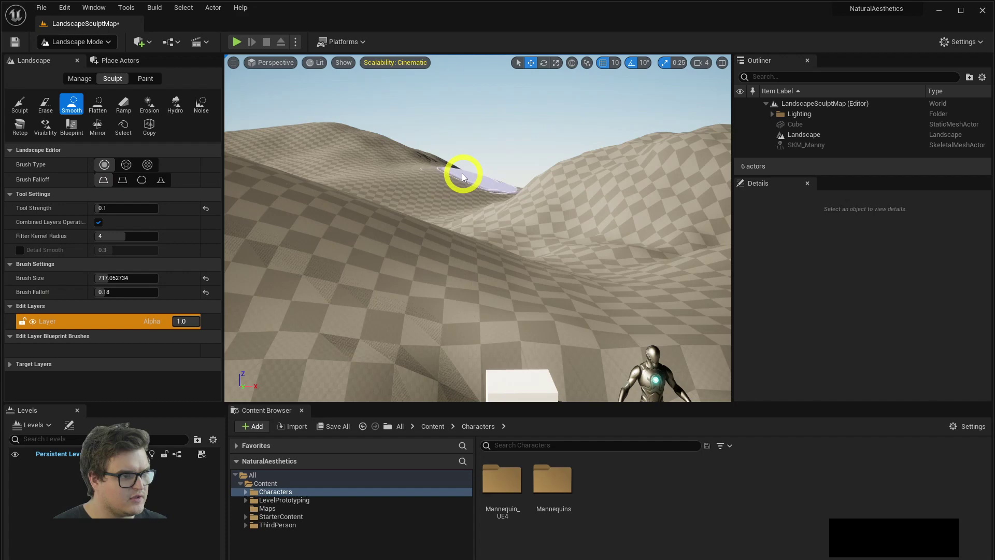
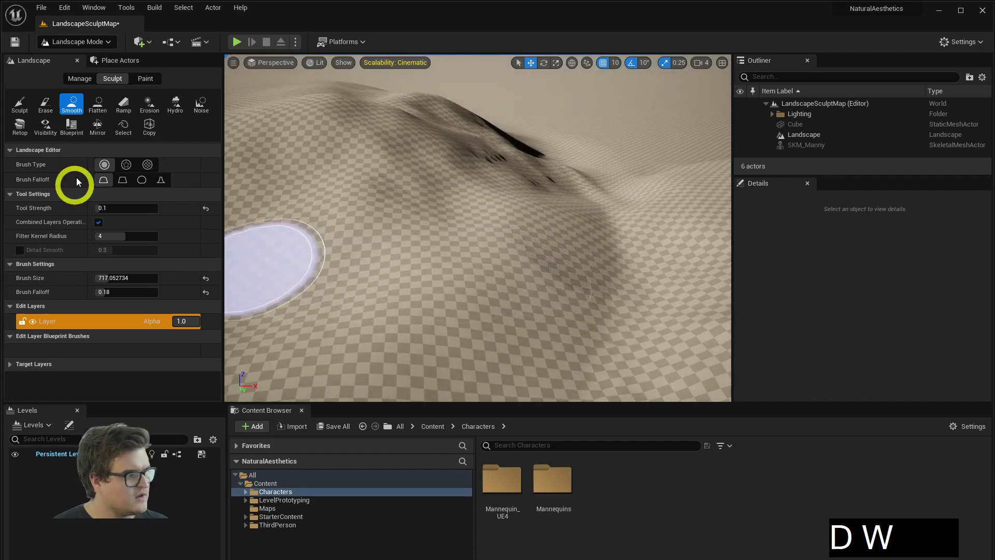
# Step: Raise gentle bumps on the hillside slope with a ~717 sculpt brush at 0.676 falloff
pyautogui.click(21, 107)
pyautogui.click(537, 217)
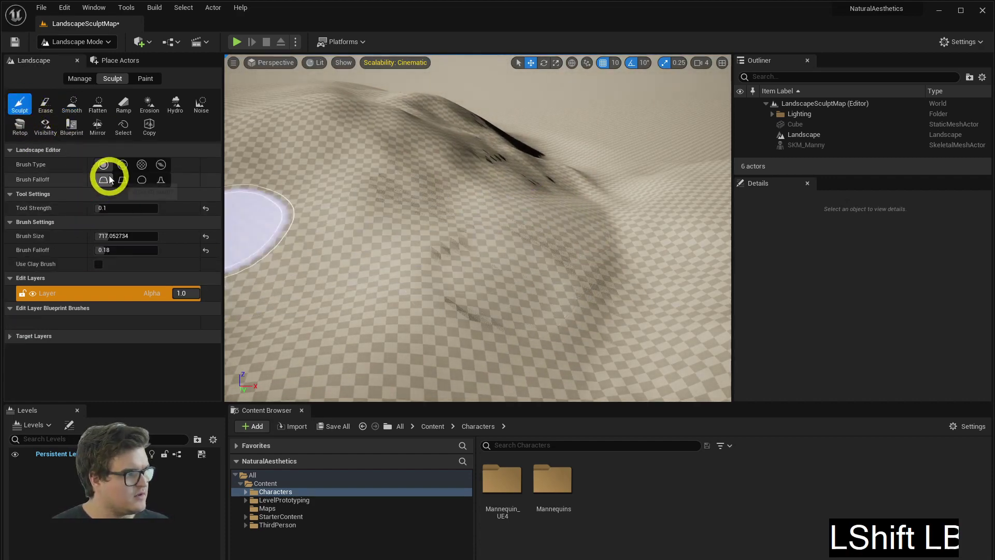
pyautogui.click(115, 250)
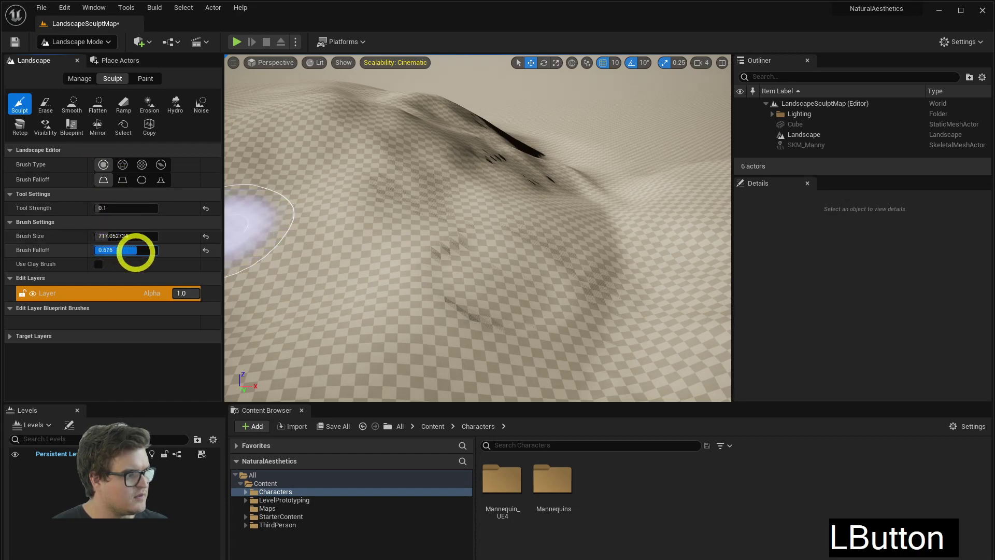
pyautogui.click(452, 315)
pyautogui.click(550, 208)
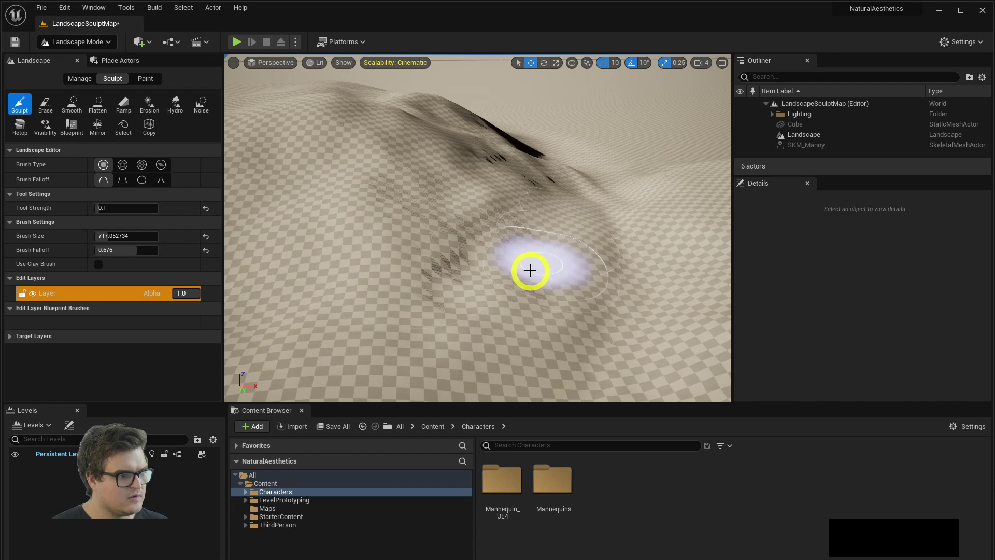
pyautogui.rightClick(573, 300)
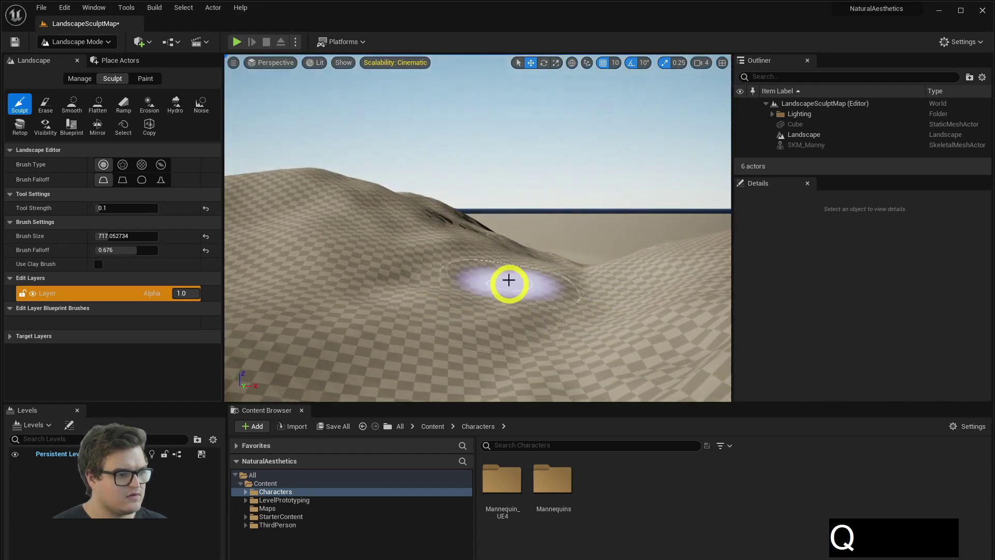
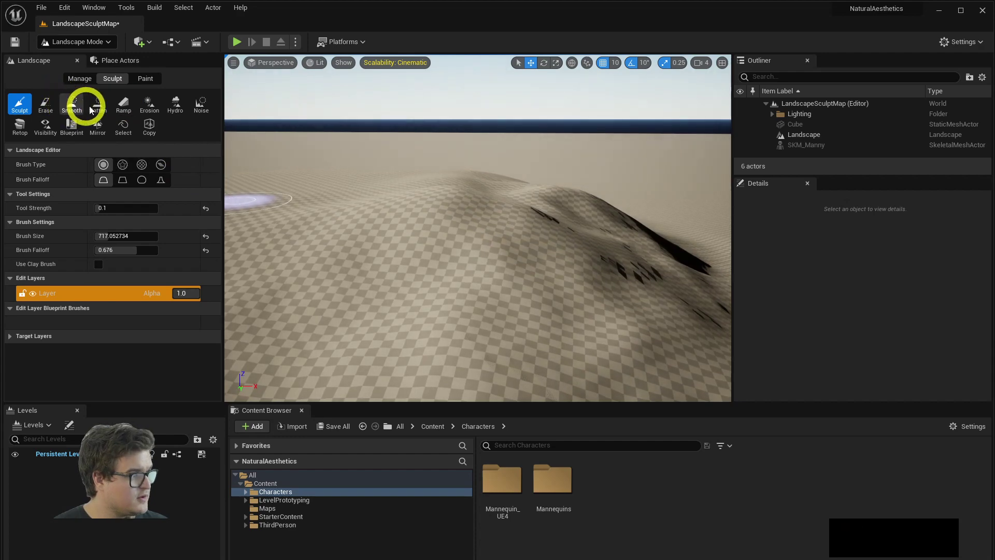
# Step: Set up a wider, softer Flatten brush — about 960 size with 0.932 falloff
pyautogui.click(98, 107)
pyautogui.rightClick(495, 214)
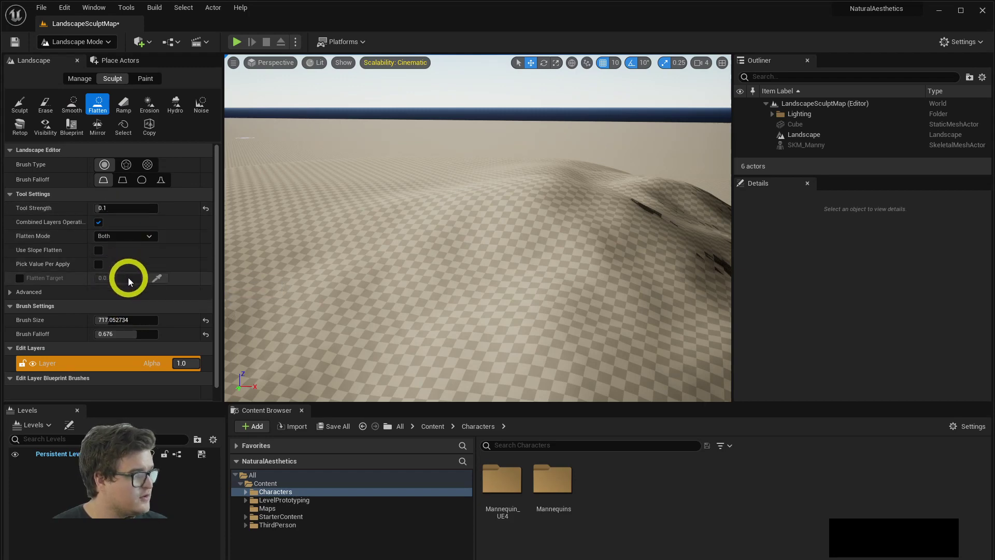
pyautogui.click(122, 321)
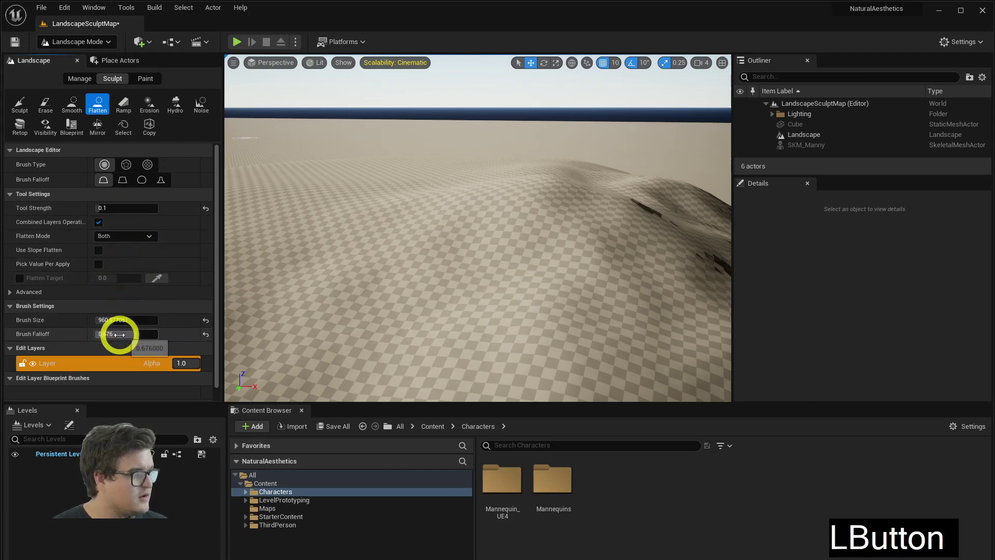
pyautogui.click(391, 183)
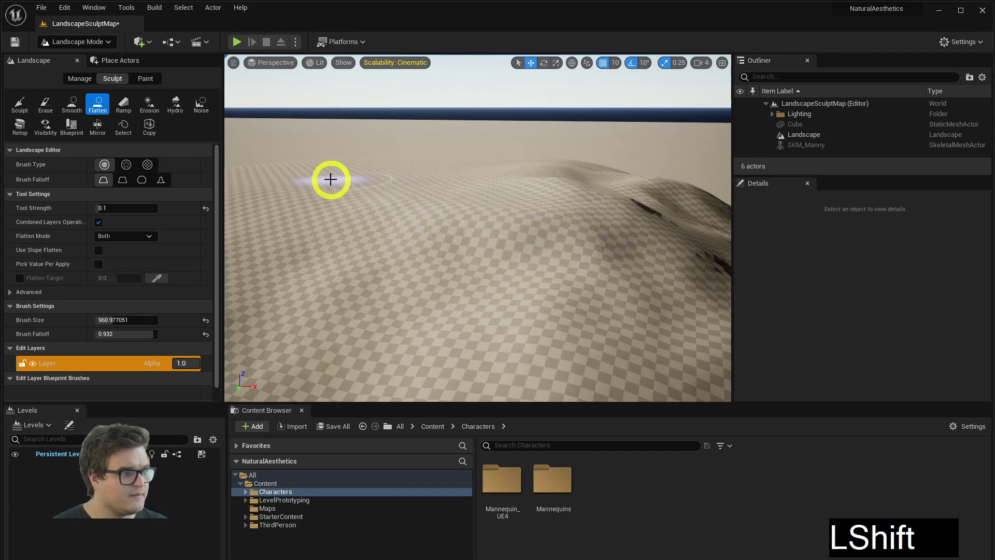
# Step: Flatten the low ground near the horizon, the hill's foot and the upper slope
pyautogui.click(329, 188)
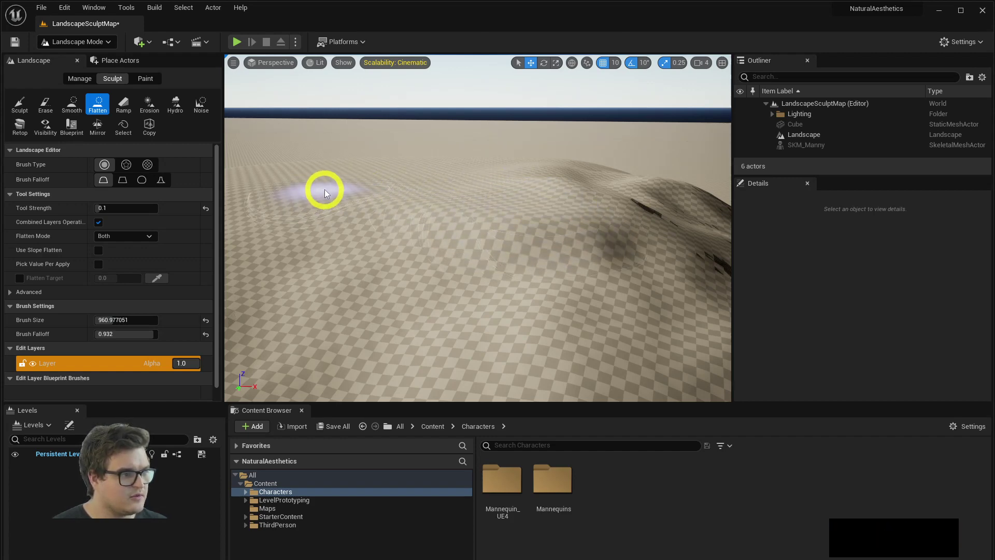
pyautogui.click(328, 197)
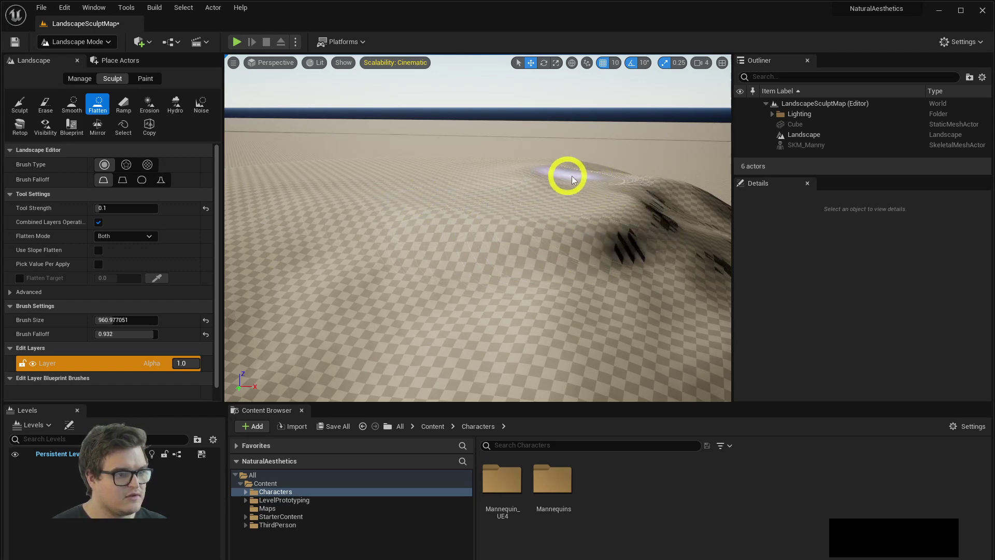
pyautogui.rightClick(541, 217)
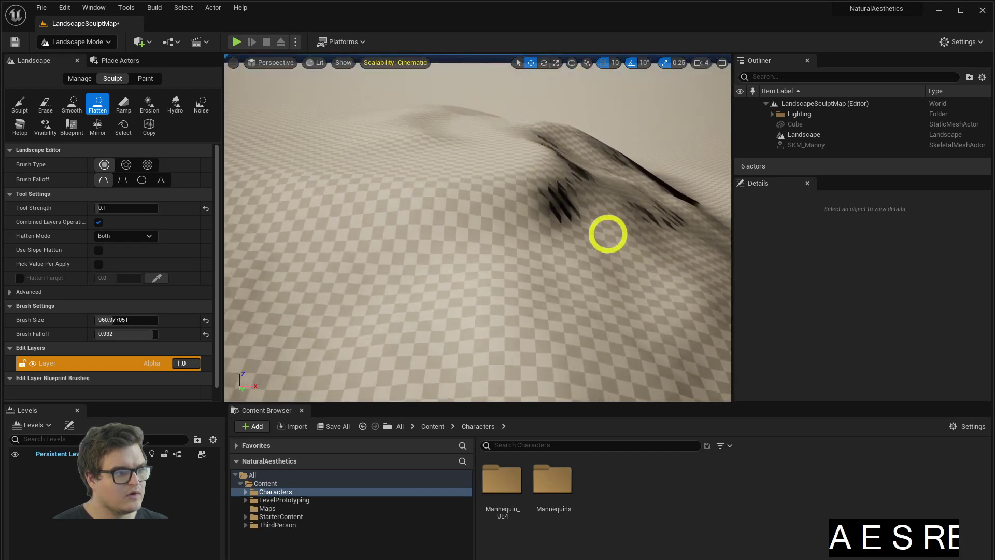
pyautogui.click(487, 190)
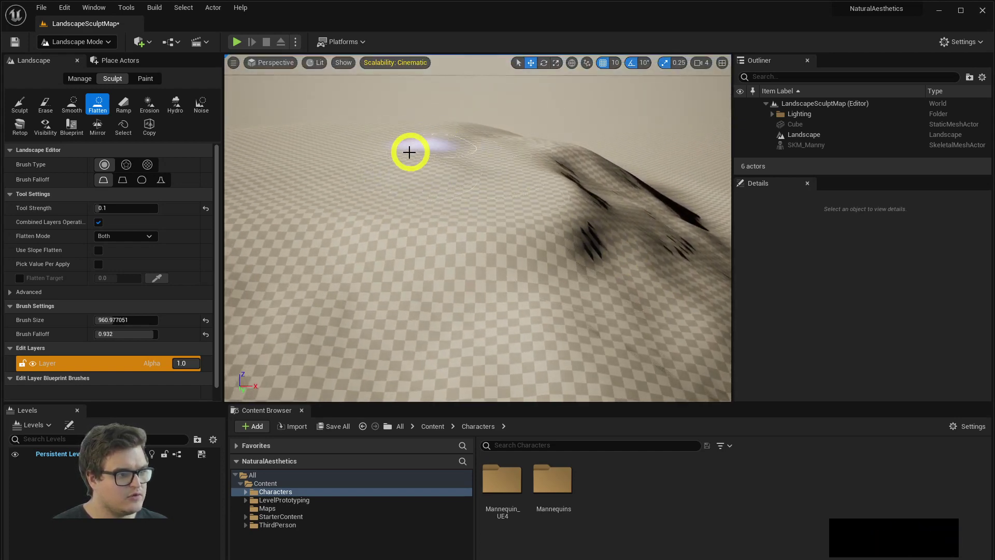
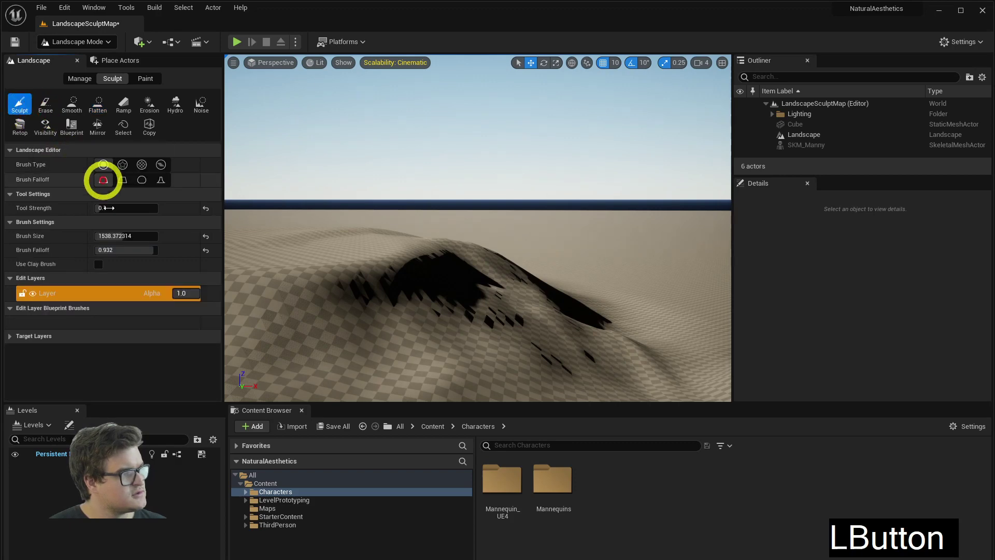
# Step: Smooth the jagged hill crest and ridge edge with the large brush
pyautogui.click(68, 101)
pyautogui.rightClick(328, 193)
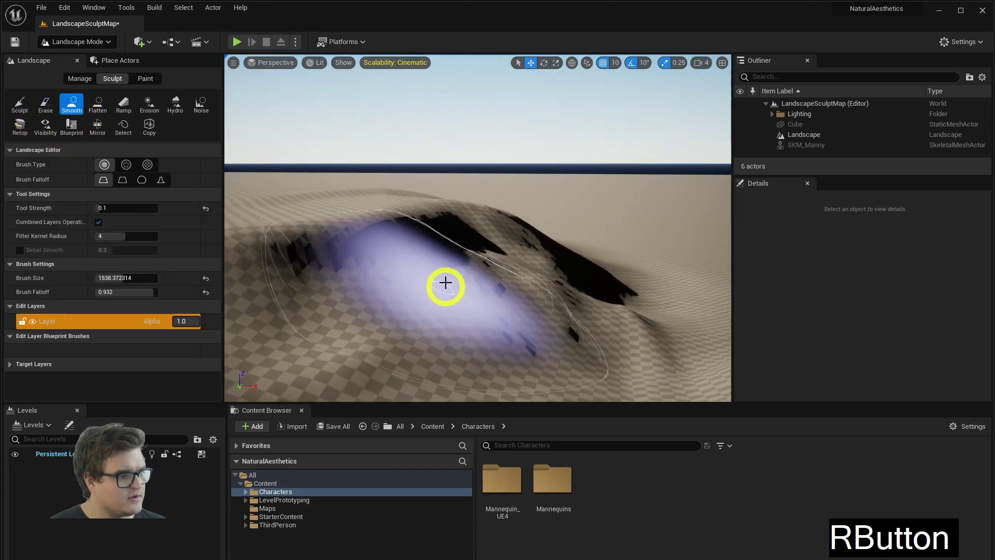
pyautogui.click(116, 278)
pyautogui.click(354, 269)
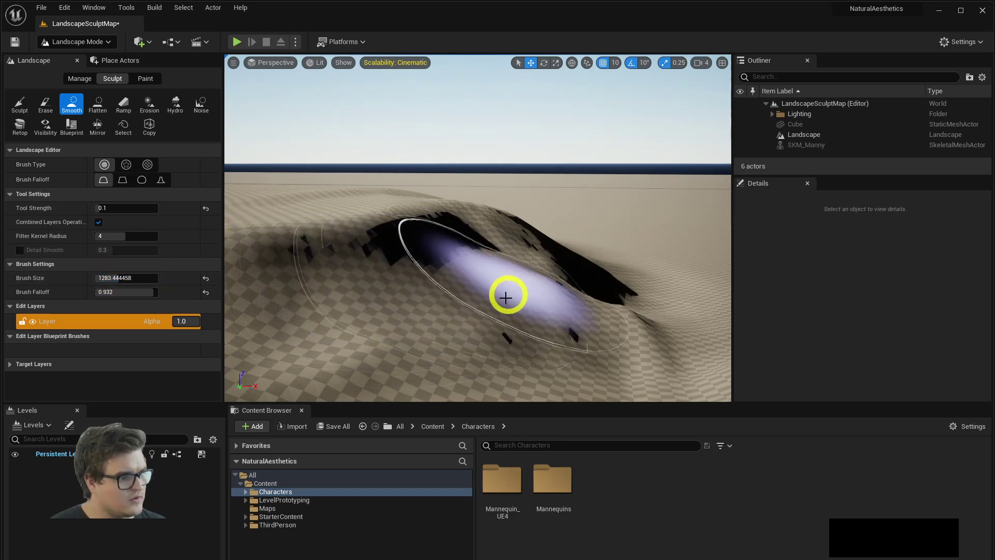
pyautogui.click(508, 333)
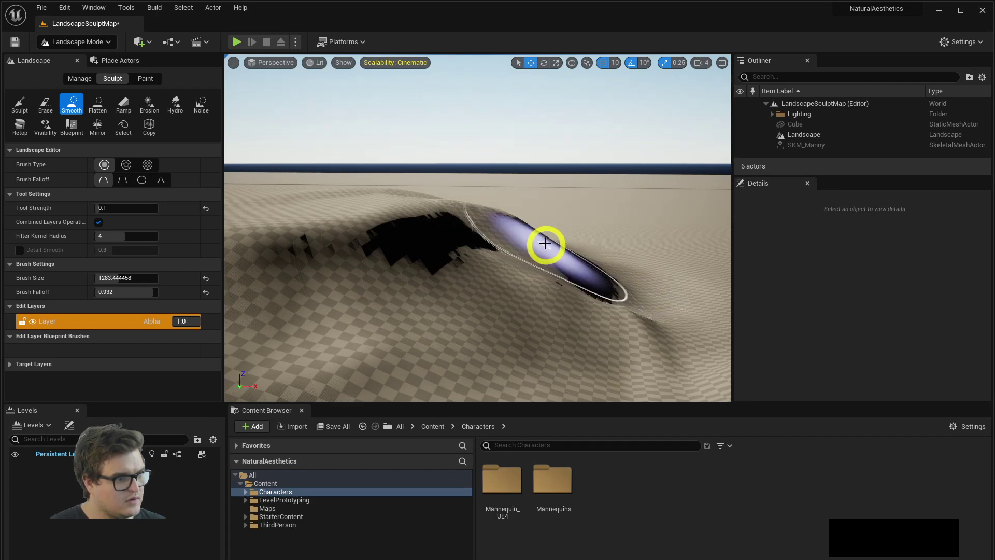
# Step: Smooth the crest once more, then fly around the landscape to check the ridge
pyautogui.rightClick(562, 244)
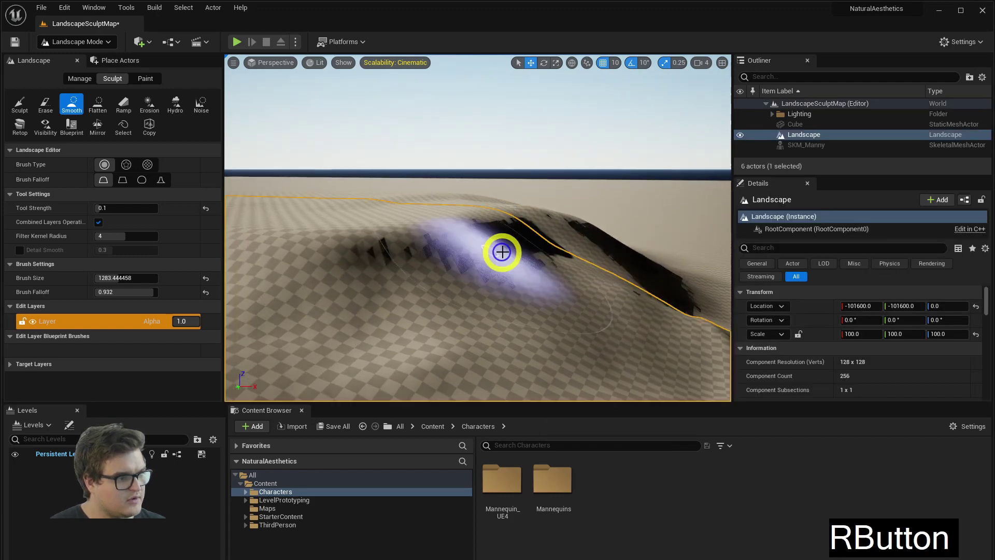
pyautogui.click(514, 262)
pyautogui.rightClick(545, 335)
pyautogui.press('a')
pyautogui.press('q')
pyautogui.press('a')
pyautogui.press('a')
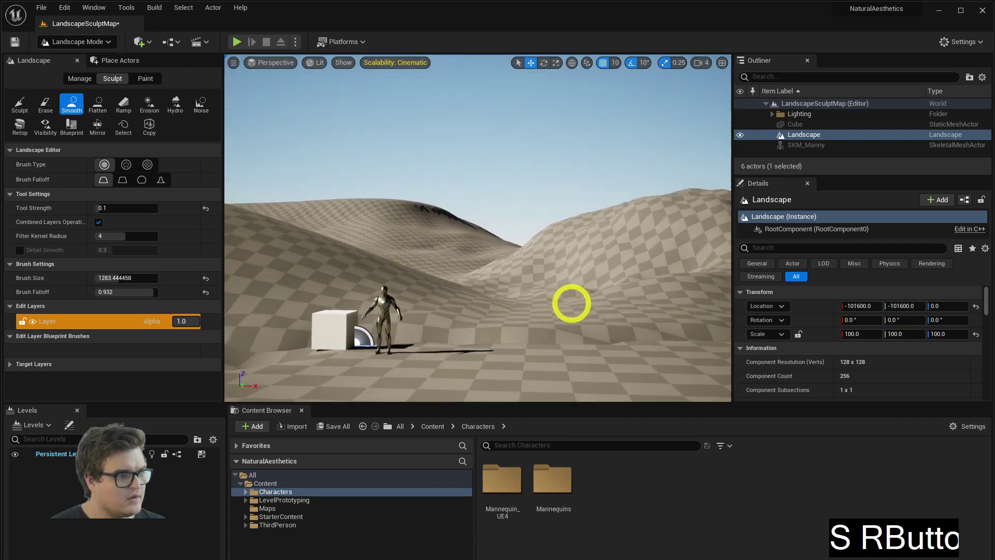
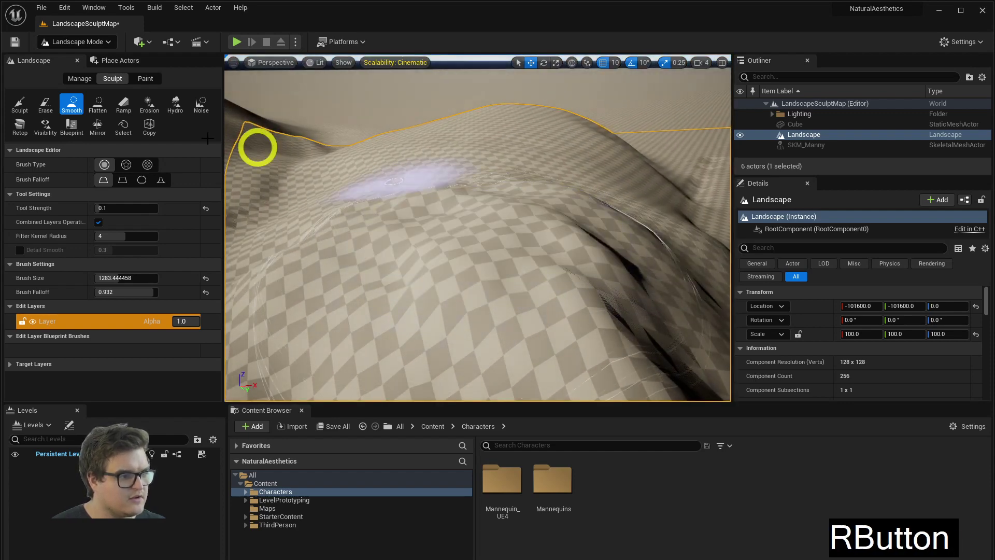
# Step: Shrink the Flatten brush size to 600
pyautogui.click(97, 108)
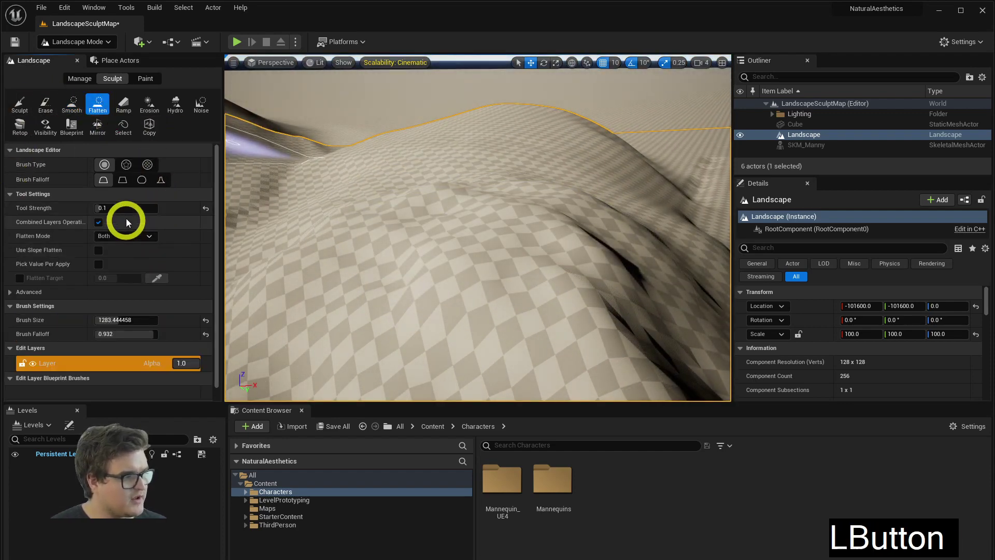
pyautogui.click(127, 320)
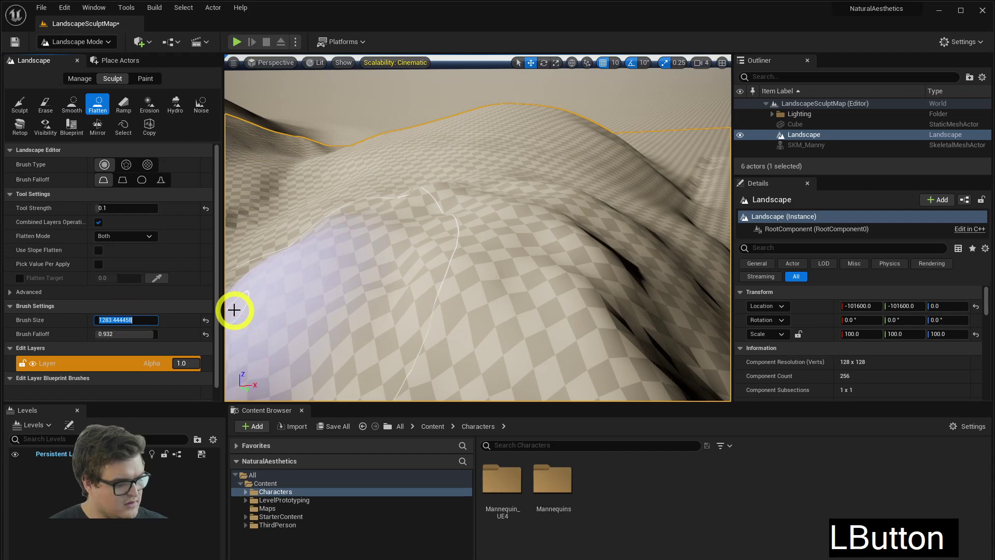
pyautogui.press('6')
pyautogui.press('0')
pyautogui.press('Return')
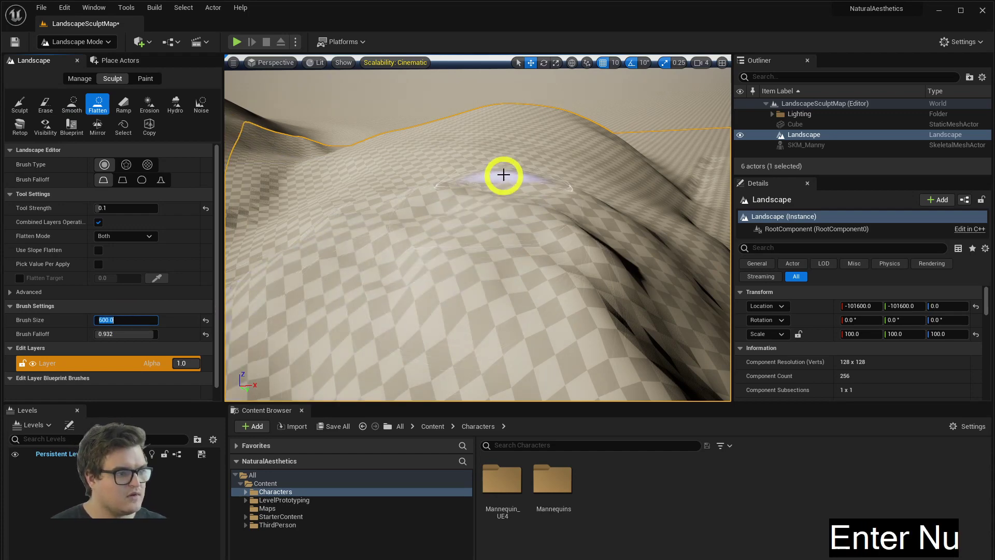
# Step: Flatten two patches on the hillside and review the hills
pyautogui.click(502, 185)
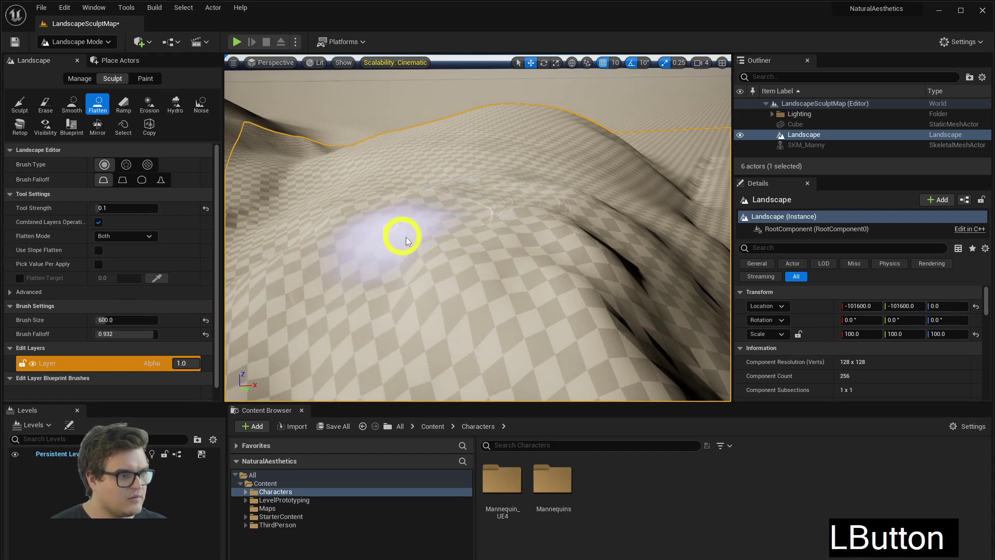
pyautogui.click(490, 162)
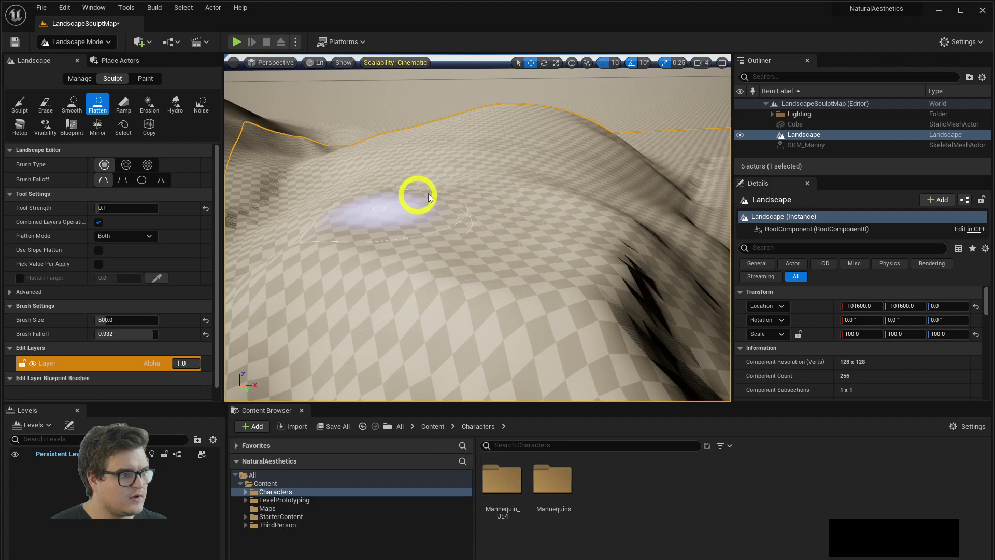
pyautogui.rightClick(476, 253)
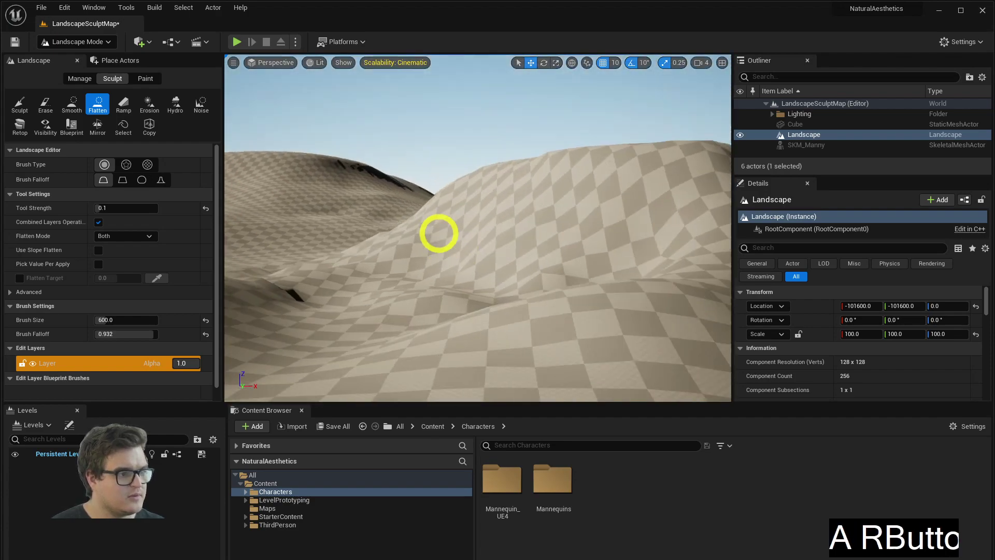
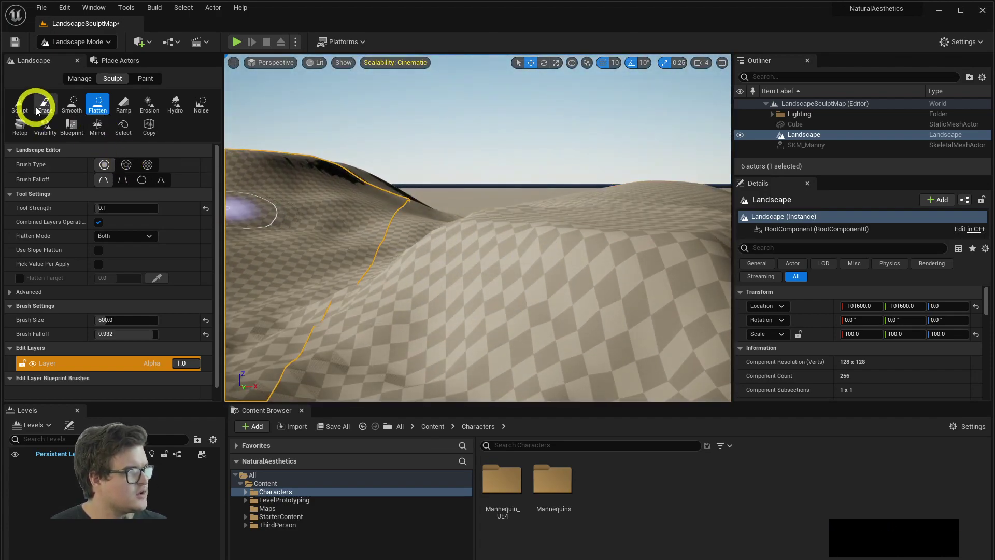
# Step: Smooth the hillside near the cube and mannequin with the 600 brush, flying over to check
pyautogui.click(74, 104)
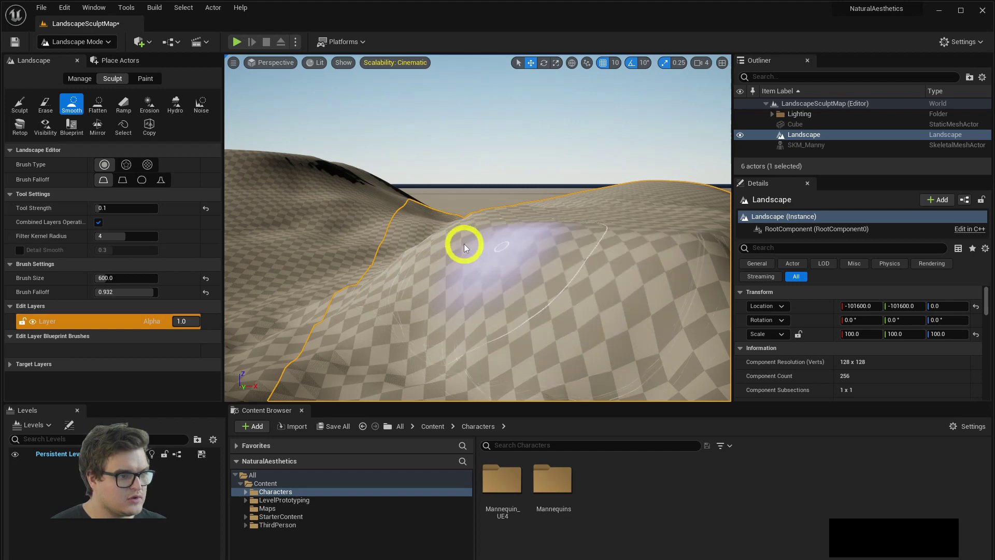
pyautogui.rightClick(451, 238)
pyautogui.click(445, 218)
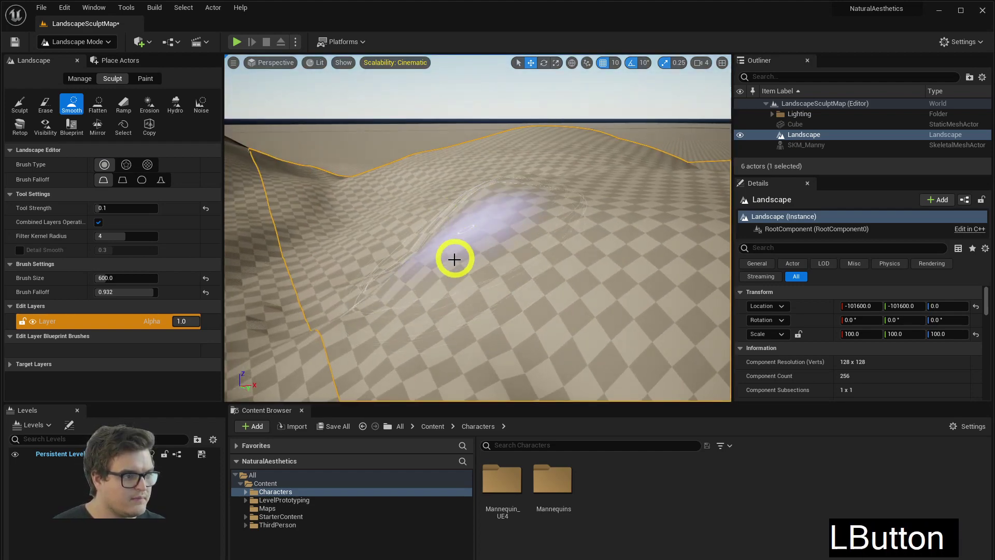
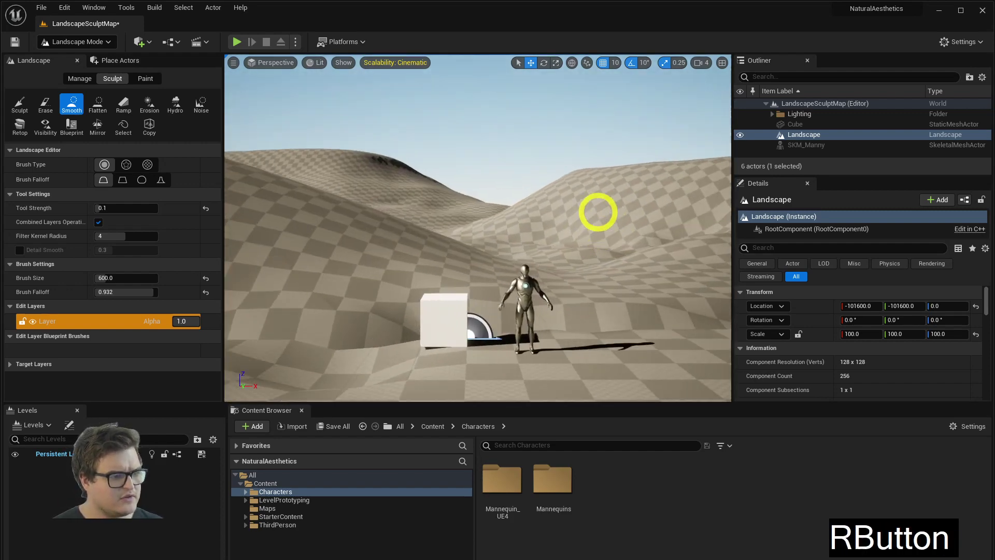
pyautogui.press('w')
pyautogui.press('w')
pyautogui.press('e')
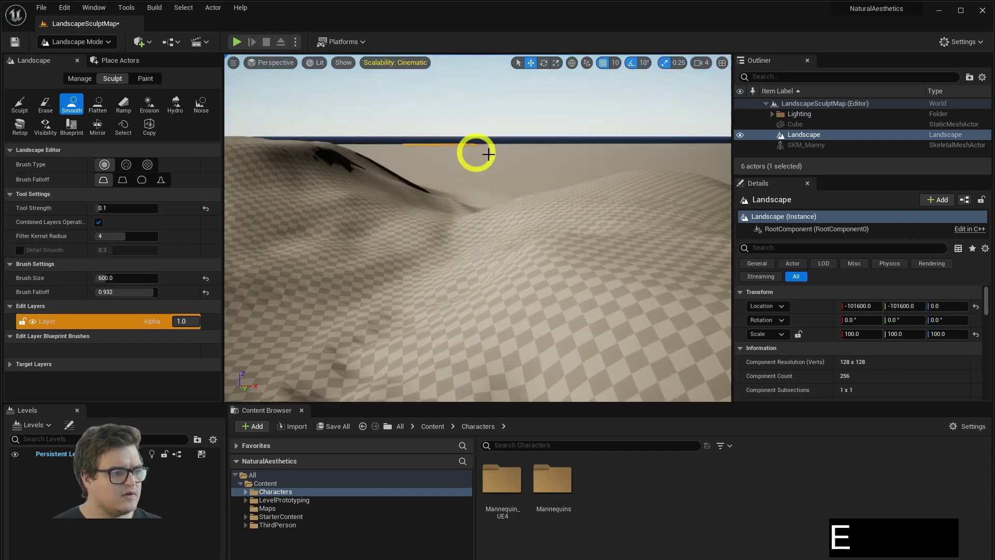
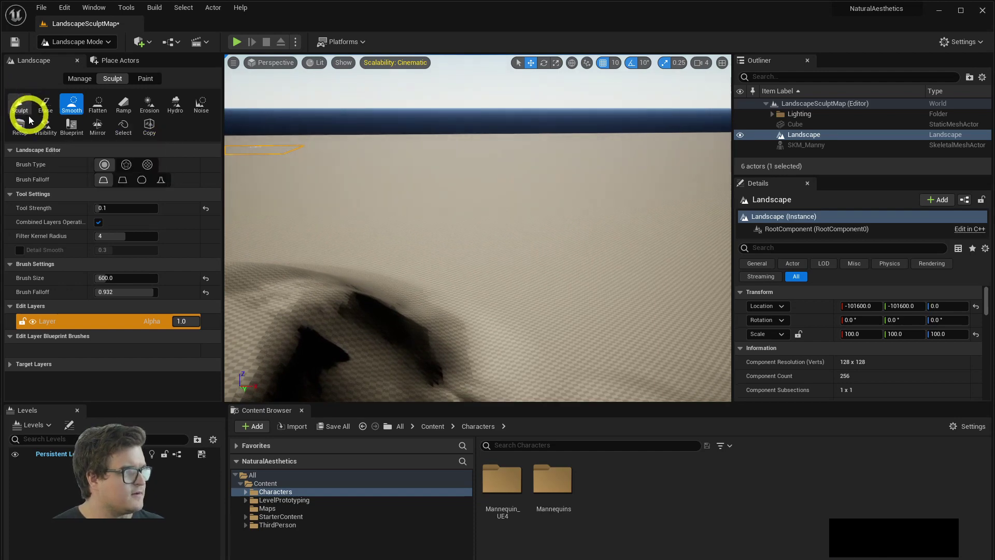
# Step: Set up the Noise tool with scale 250 and a huge 16000 brush
pyautogui.click(20, 107)
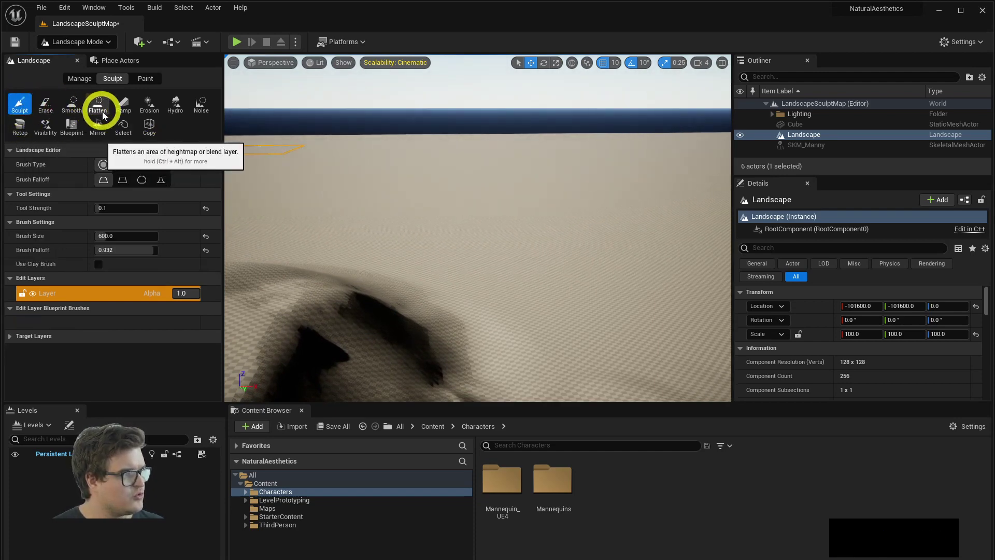
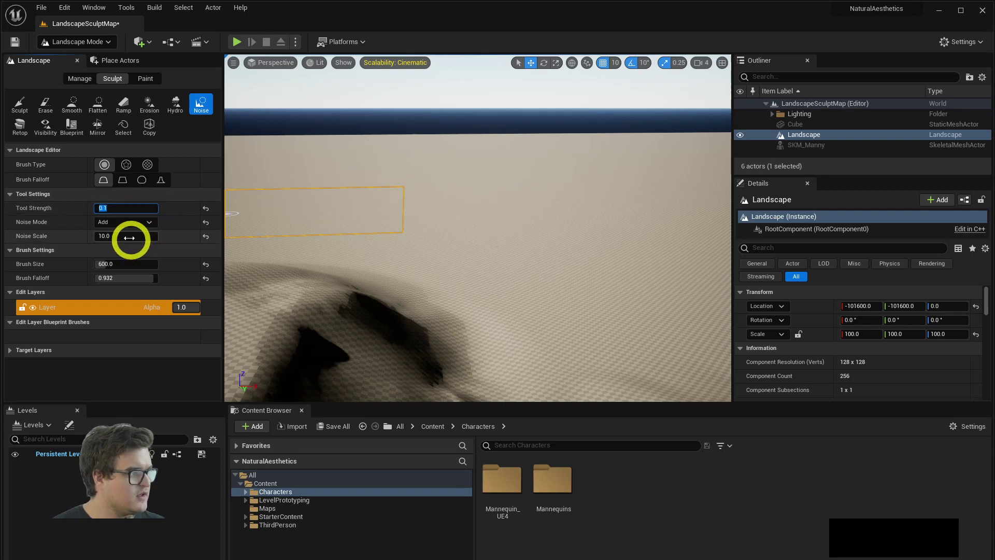
pyautogui.click(129, 238)
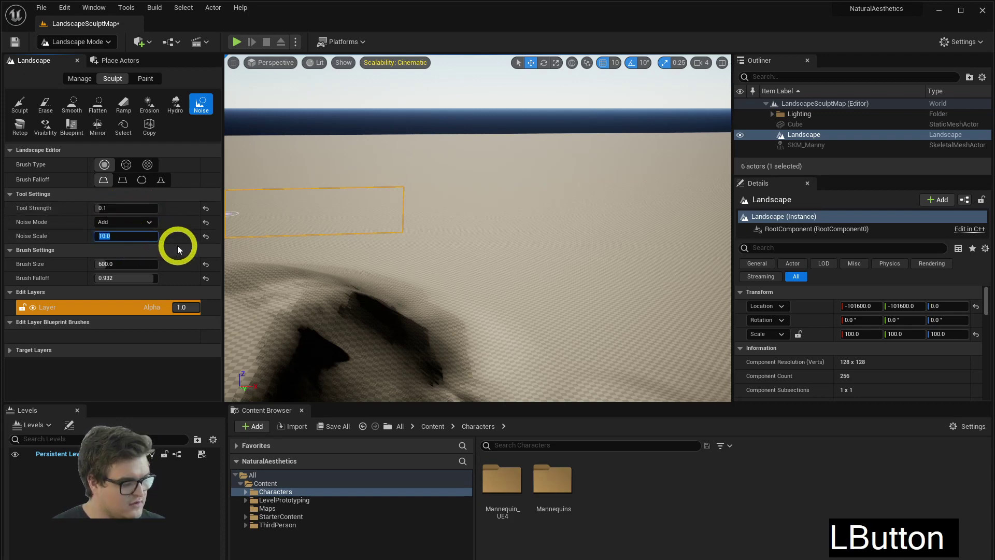
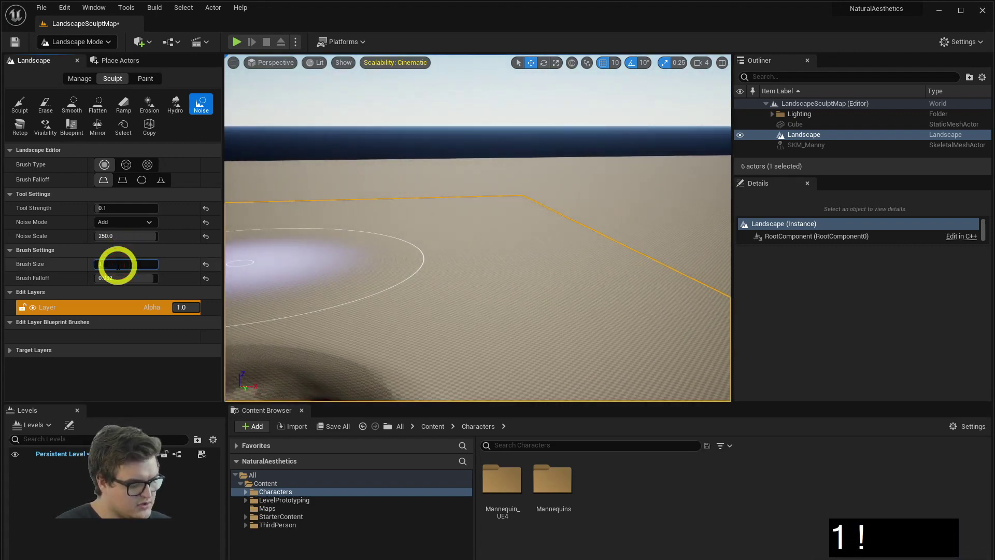
pyautogui.press('0')
pyautogui.press('Return')
# Step: Spread noise across broad stretches of the landscape, looking around between strokes
pyautogui.click(374, 184)
pyautogui.rightClick(561, 202)
pyautogui.click(542, 192)
pyautogui.rightClick(571, 206)
pyautogui.press('e')
pyautogui.press('w')
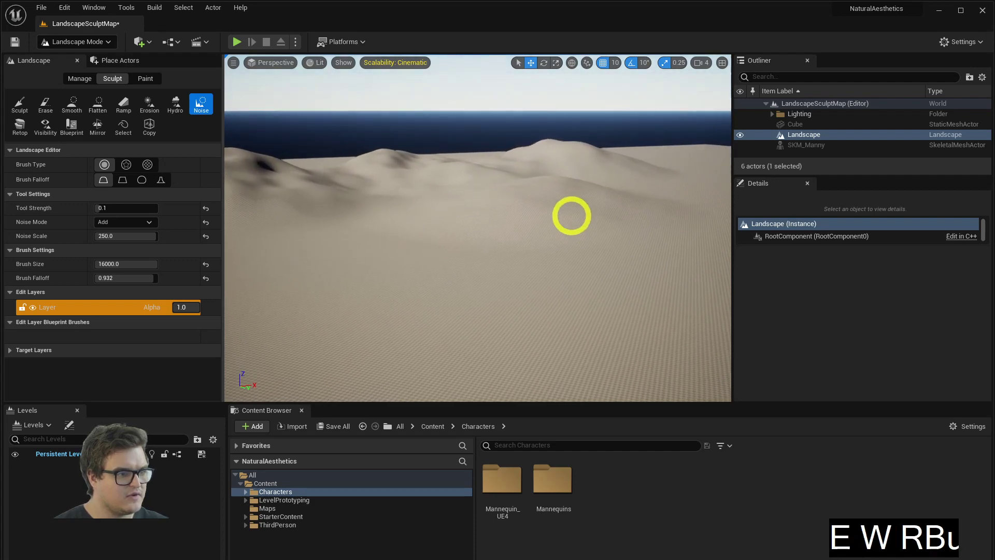
# Step: Add noise to further areas and the foreground, undoing one stroke, until dunes form
pyautogui.click(675, 196)
pyautogui.rightClick(589, 191)
pyautogui.click(560, 154)
pyautogui.press('ctrl+z')
pyautogui.click(661, 230)
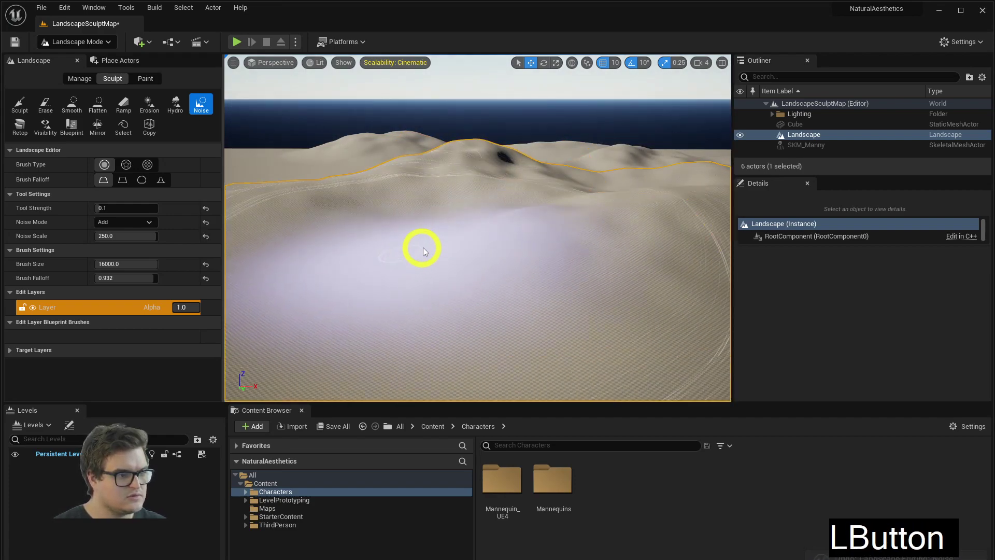
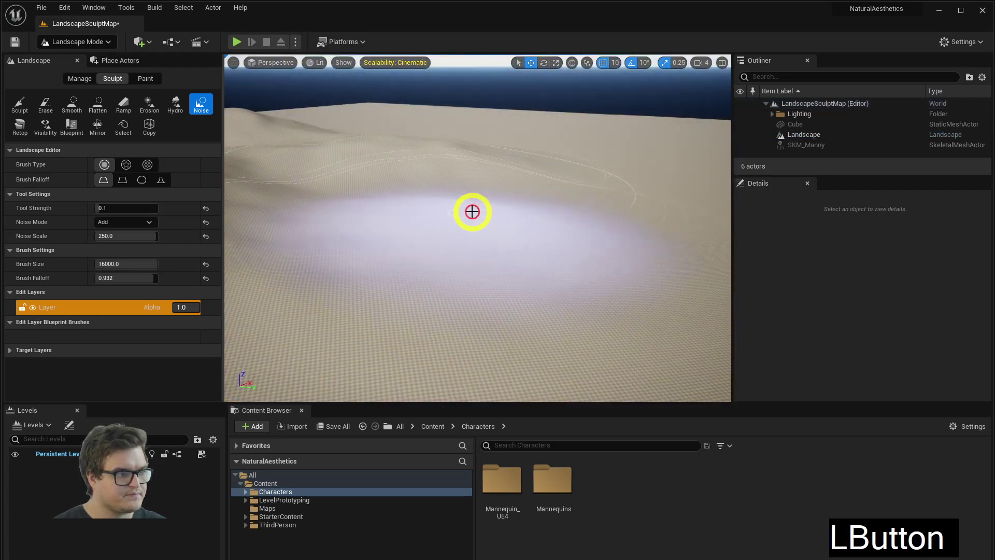
pyautogui.rightClick(466, 219)
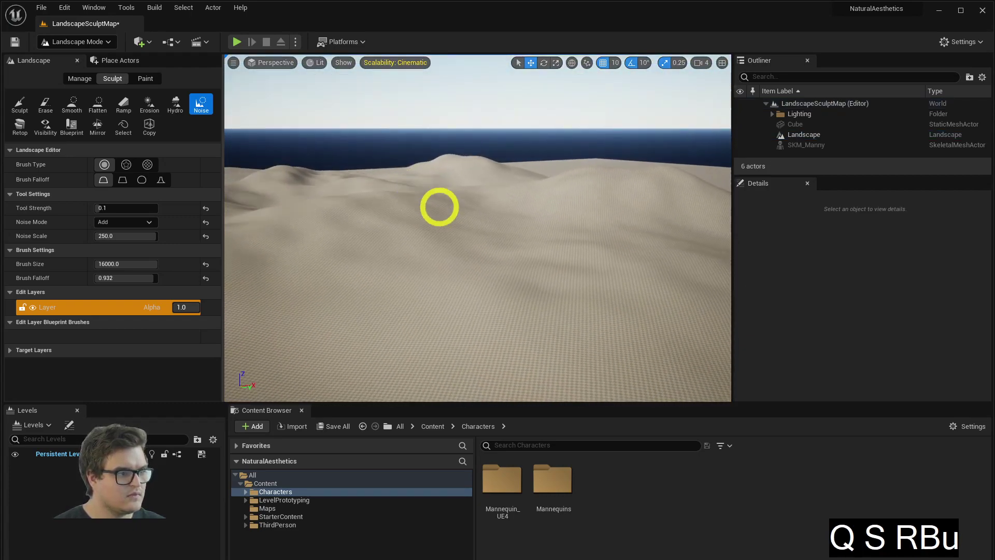
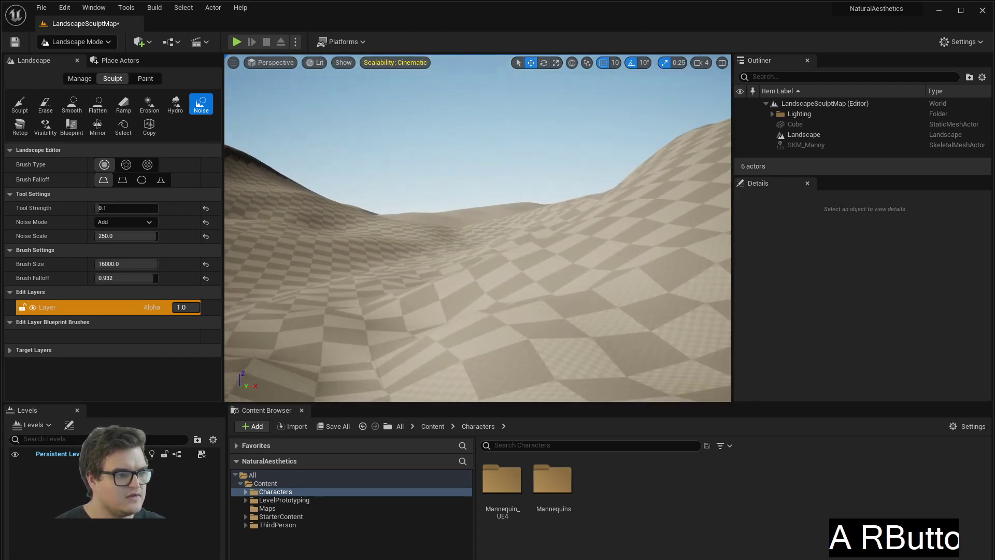
pyautogui.press('d')
pyautogui.press('w')
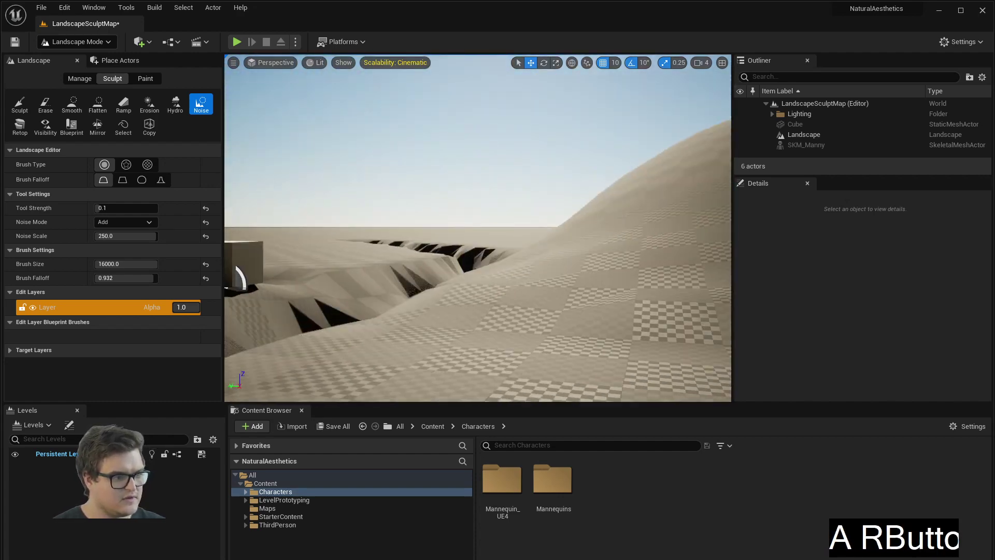
pyautogui.press('s')
pyautogui.press('a')
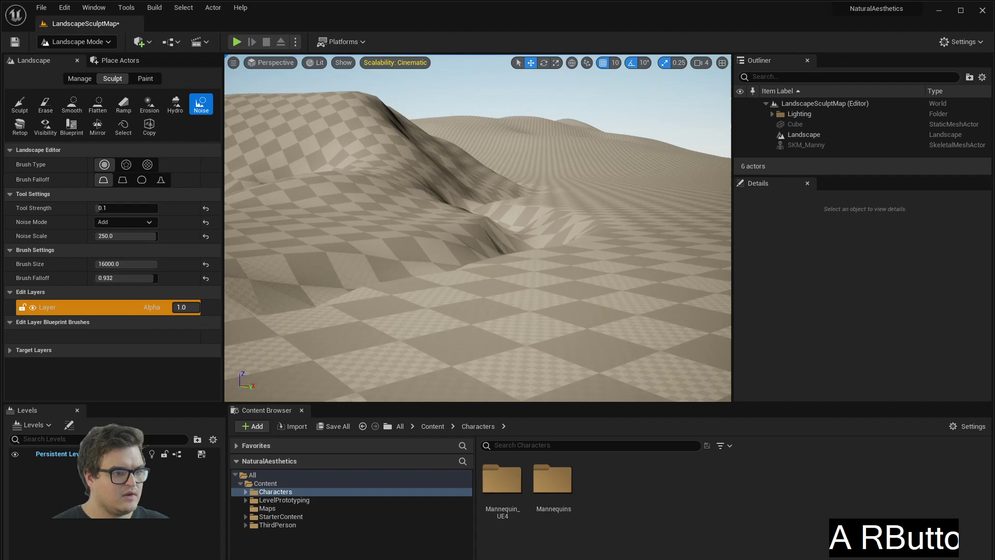
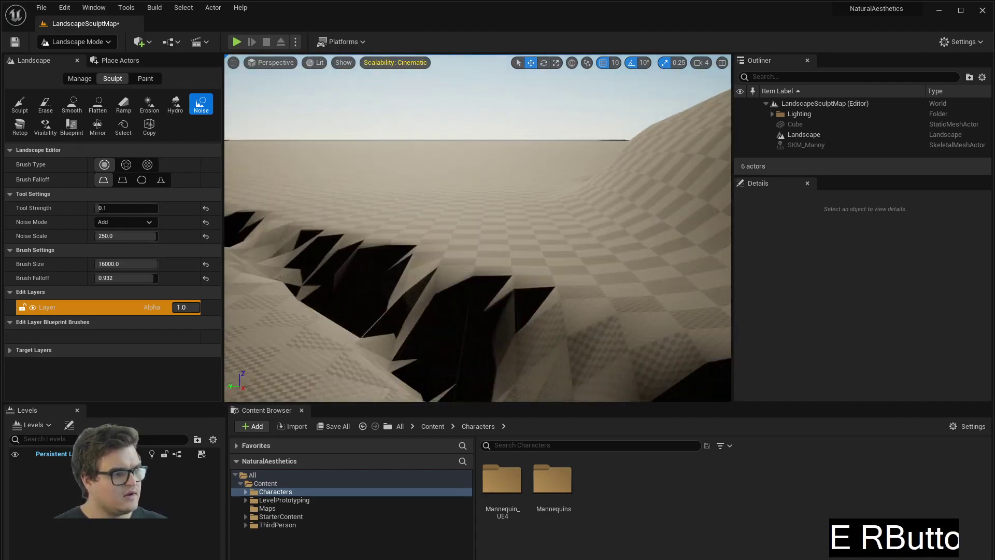
pyautogui.press('s')
# Step: Smooth the torn hillsides near the cube and mannequin with a roughly 539 brush
pyautogui.click(67, 109)
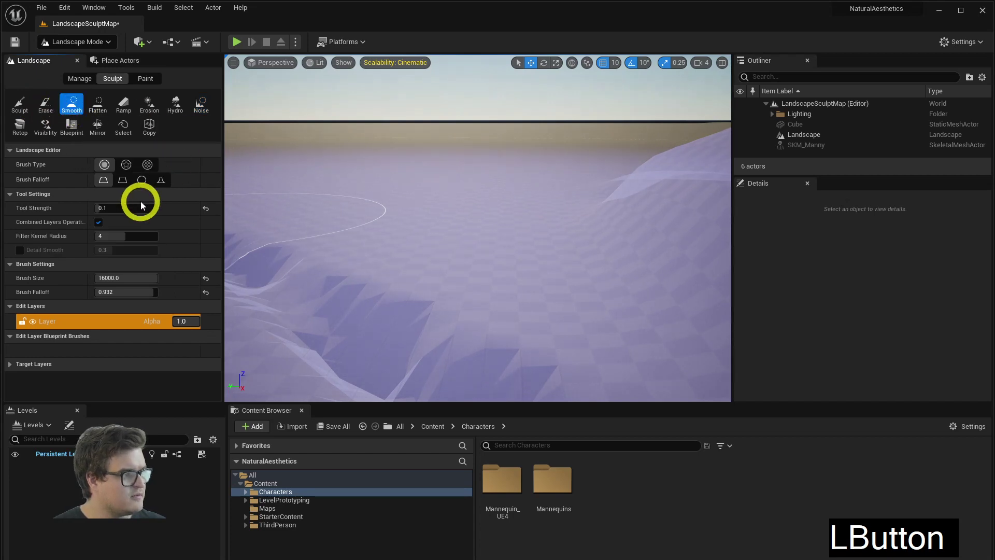
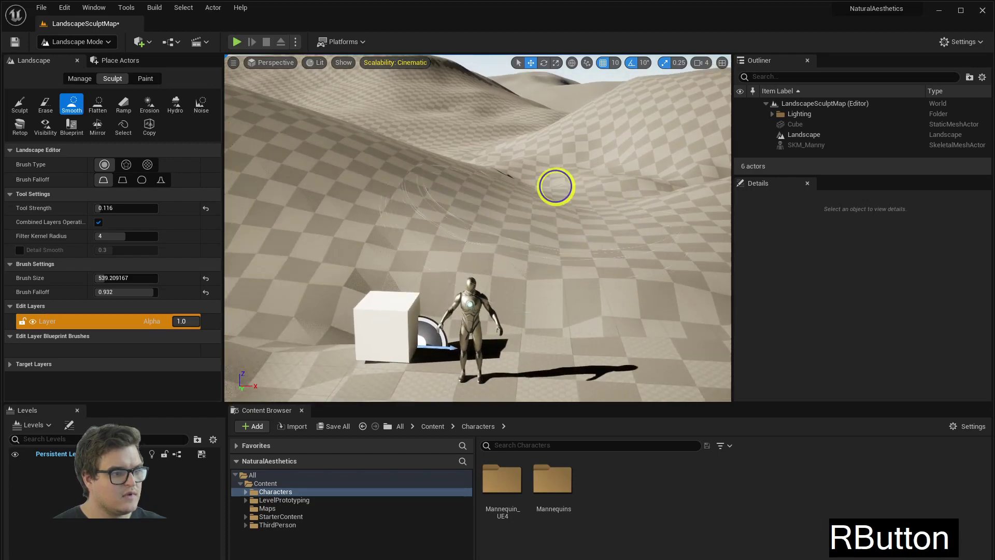
pyautogui.press('d')
pyautogui.rightClick(559, 186)
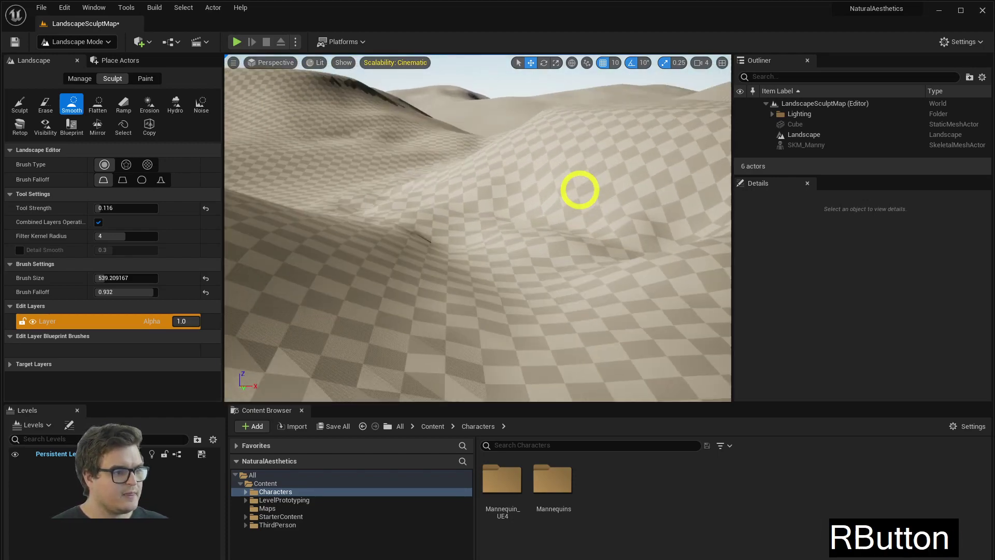
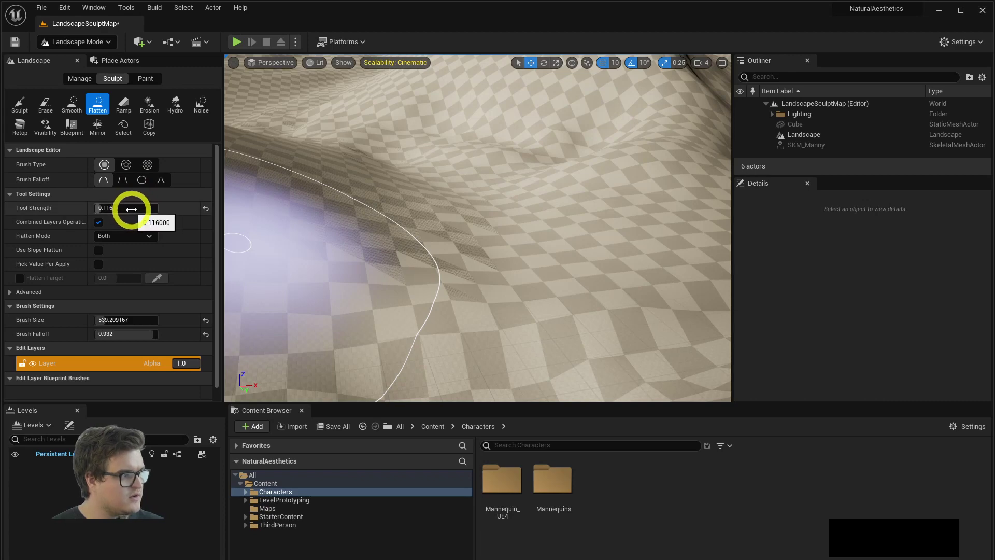
# Step: Raise Flatten strength to about 0.2 and shrink the brush to around 100
pyautogui.click(125, 211)
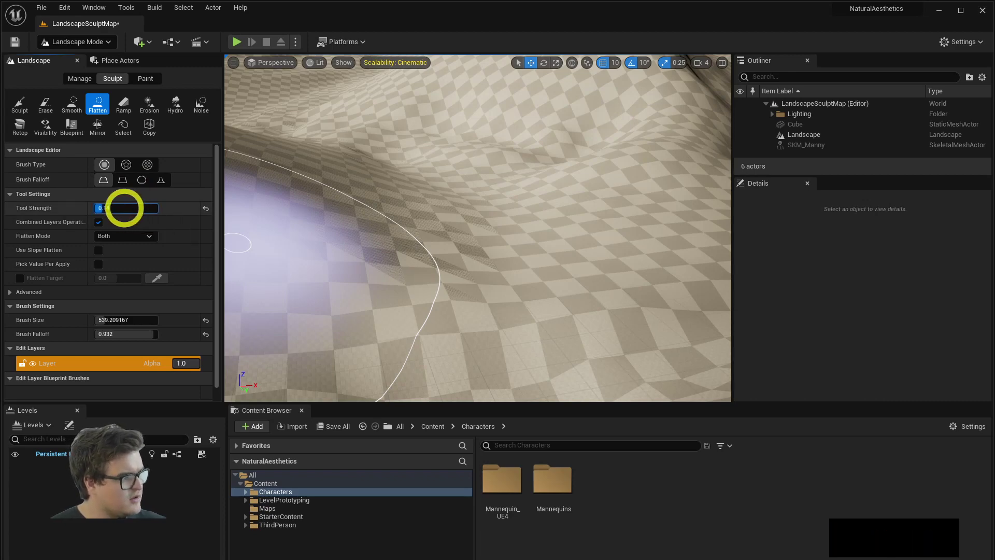
pyautogui.click(119, 318)
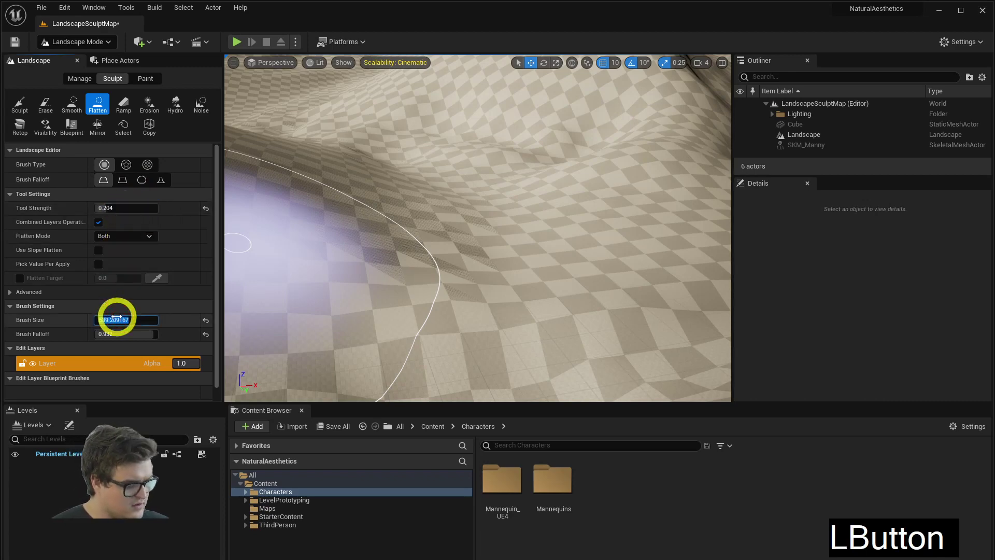
pyautogui.press('1')
pyautogui.press('Return')
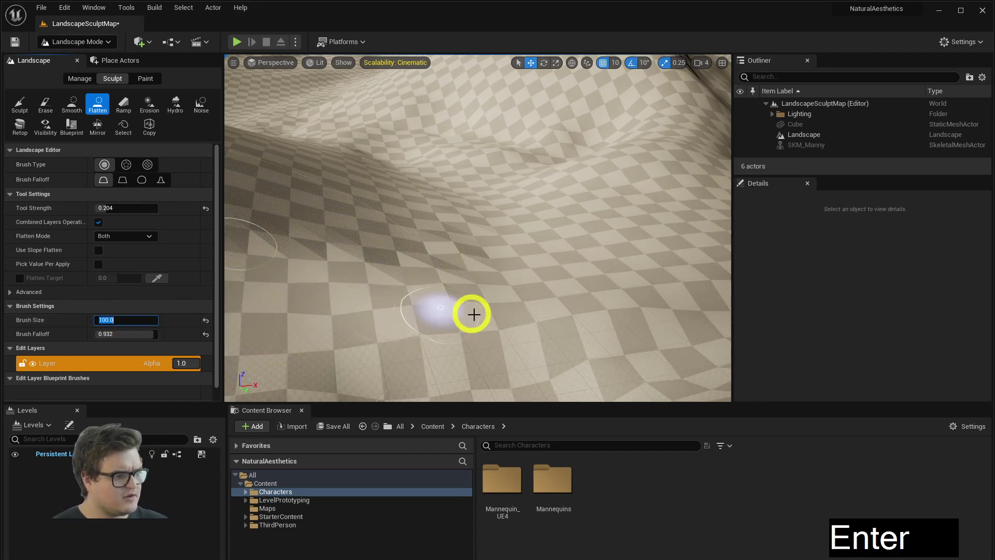
# Step: Flatten a narrow path along the slope, growing the brush to about 485
pyautogui.click(499, 292)
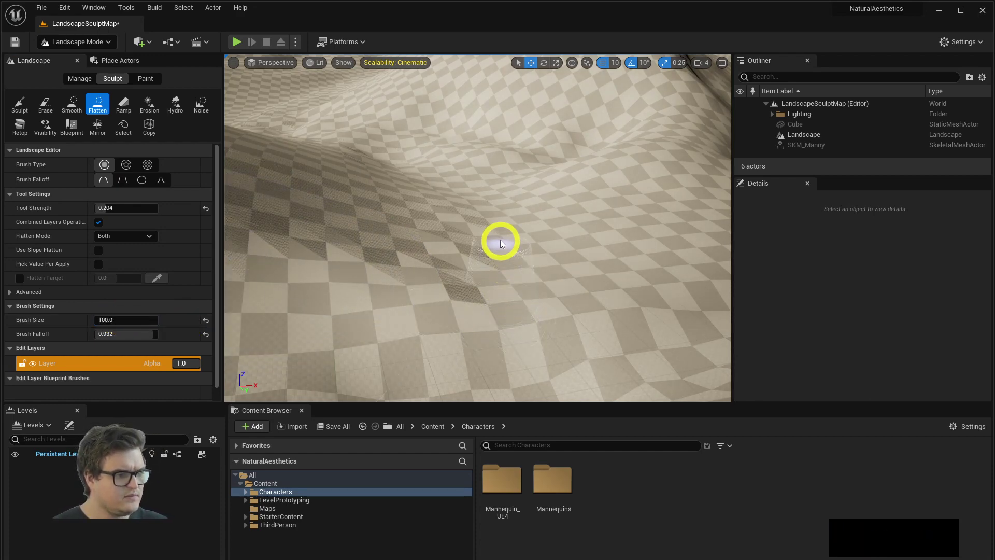
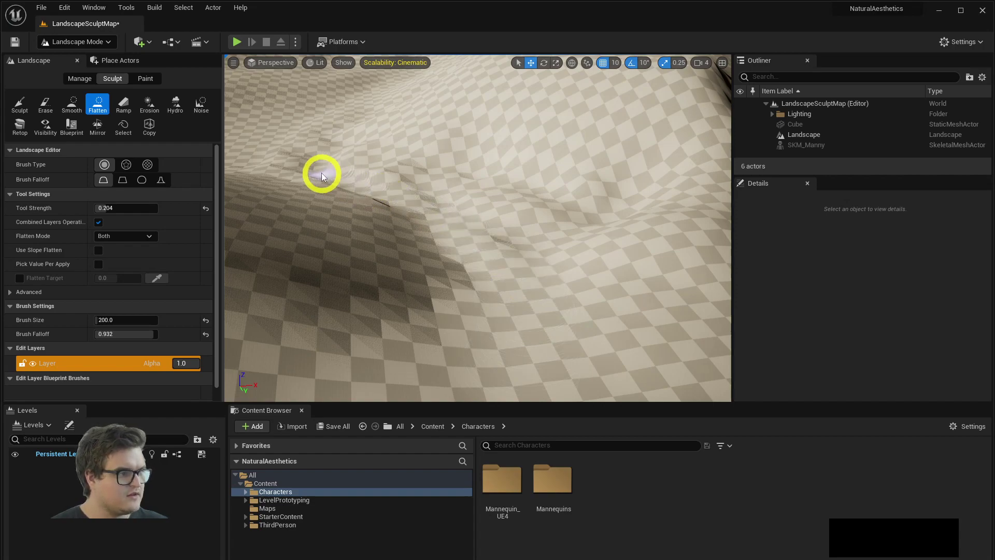
pyautogui.rightClick(388, 164)
pyautogui.click(395, 272)
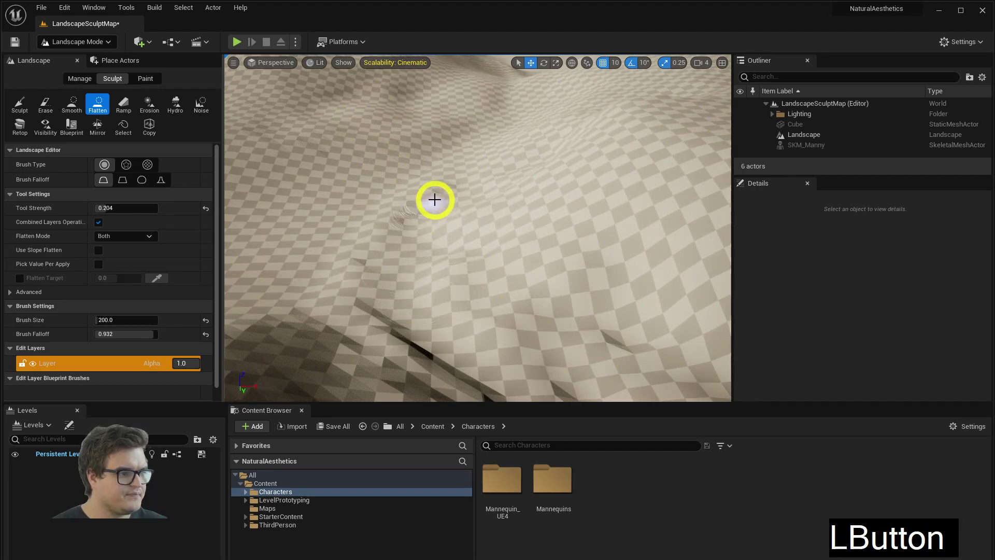
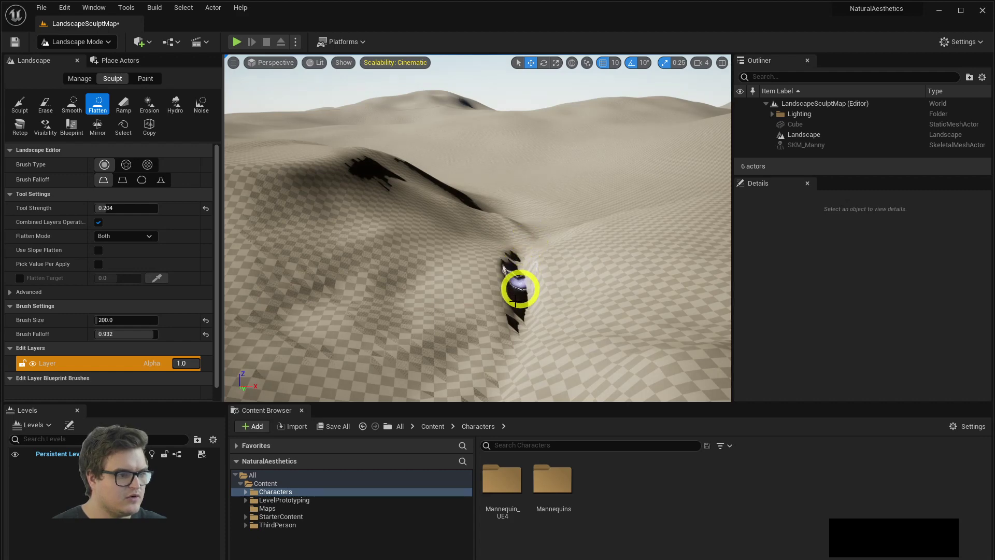
pyautogui.click(113, 323)
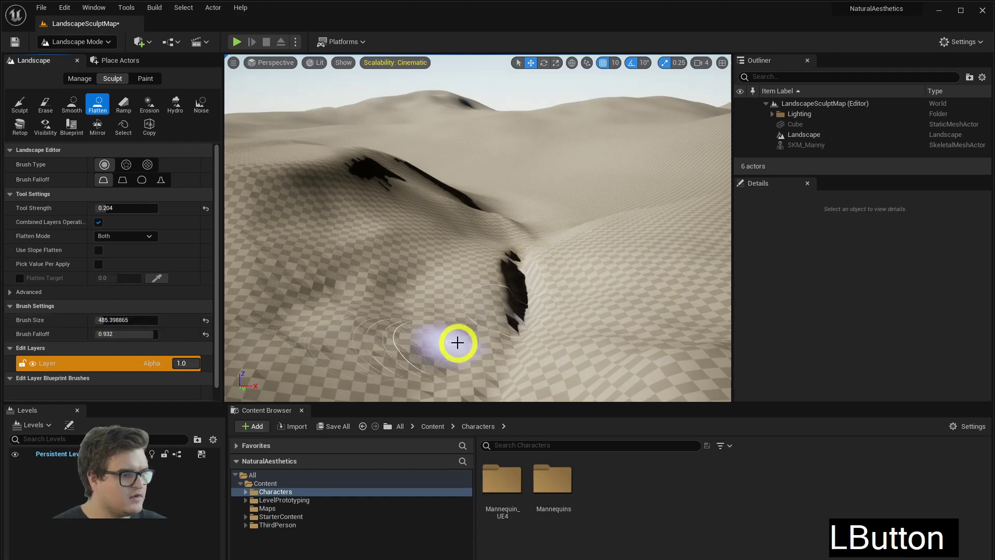
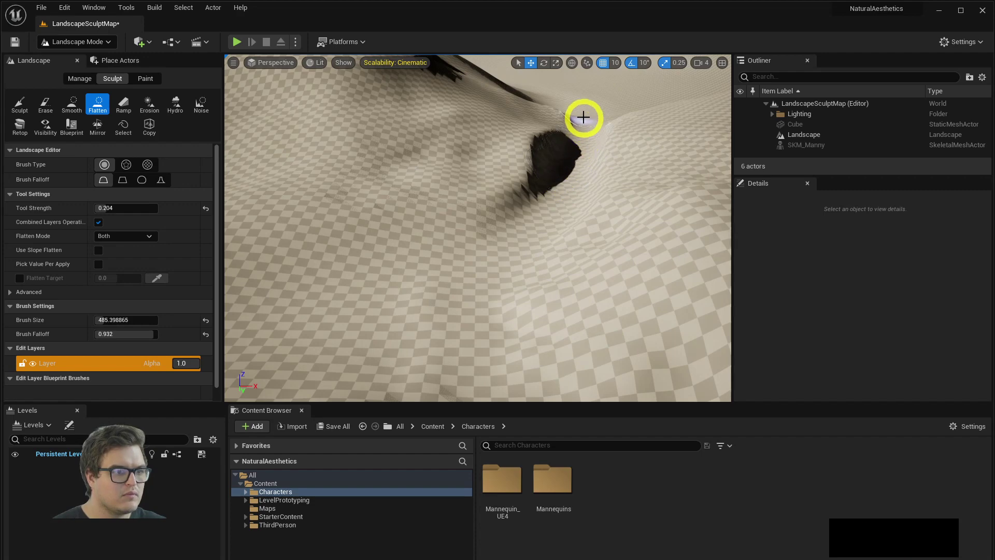
pyautogui.rightClick(597, 152)
# Step: Smooth the rough hill area and the dark jagged ridge at about 0.2 strength
pyautogui.press('q')
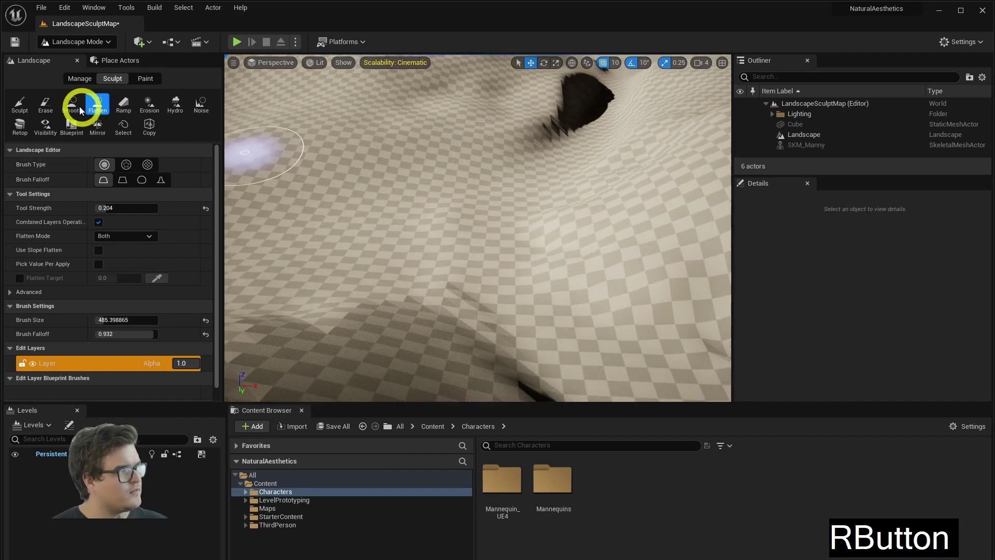
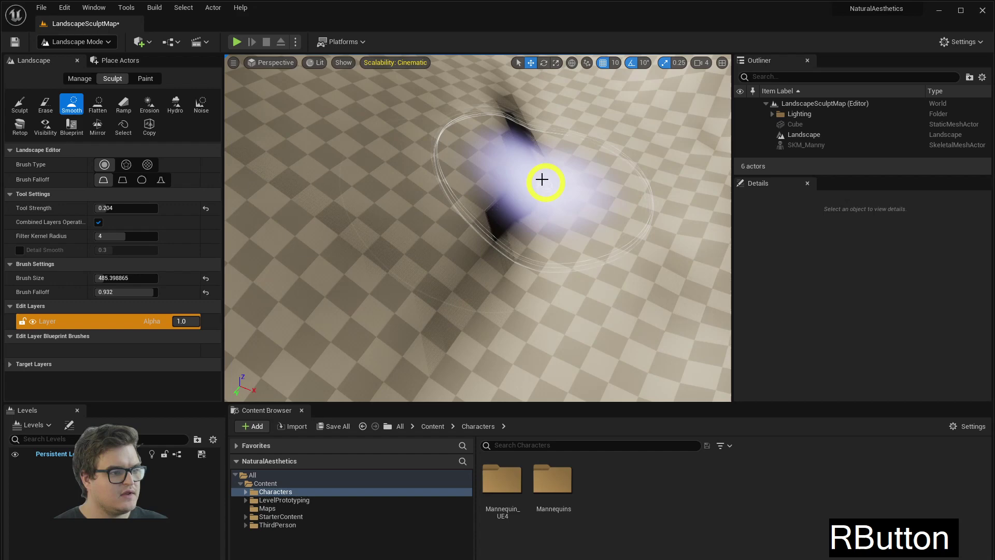
pyautogui.click(480, 194)
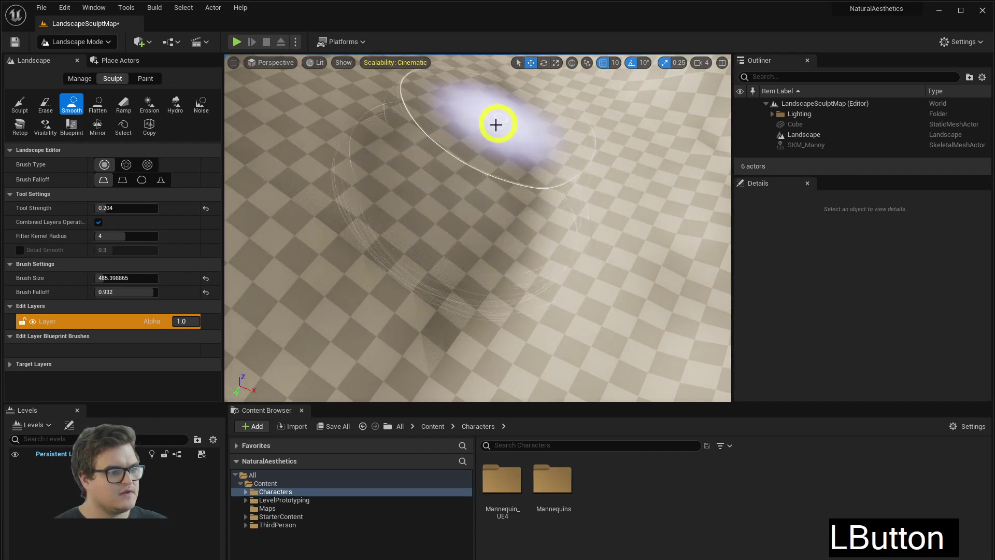
pyautogui.rightClick(598, 197)
pyautogui.press('w')
pyautogui.press('e')
pyautogui.click(515, 239)
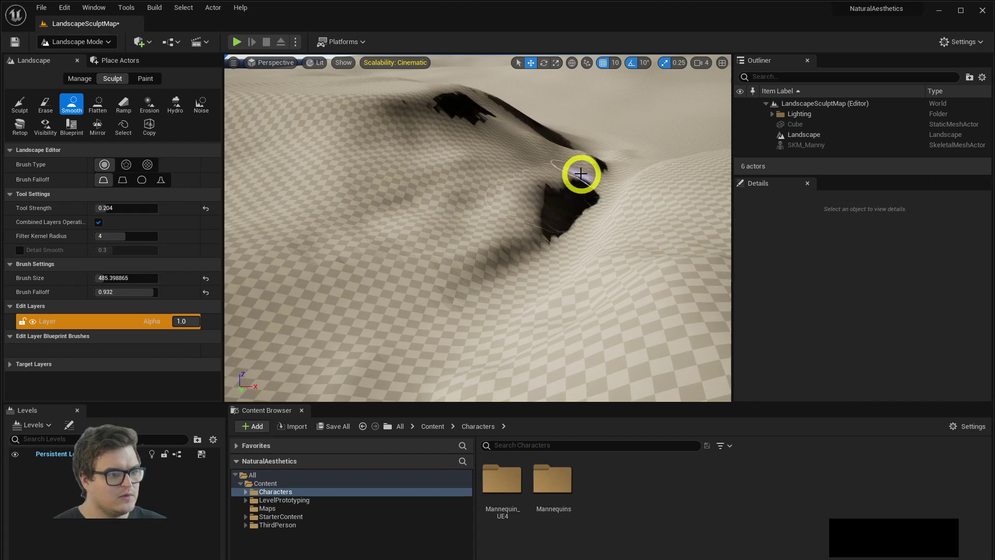
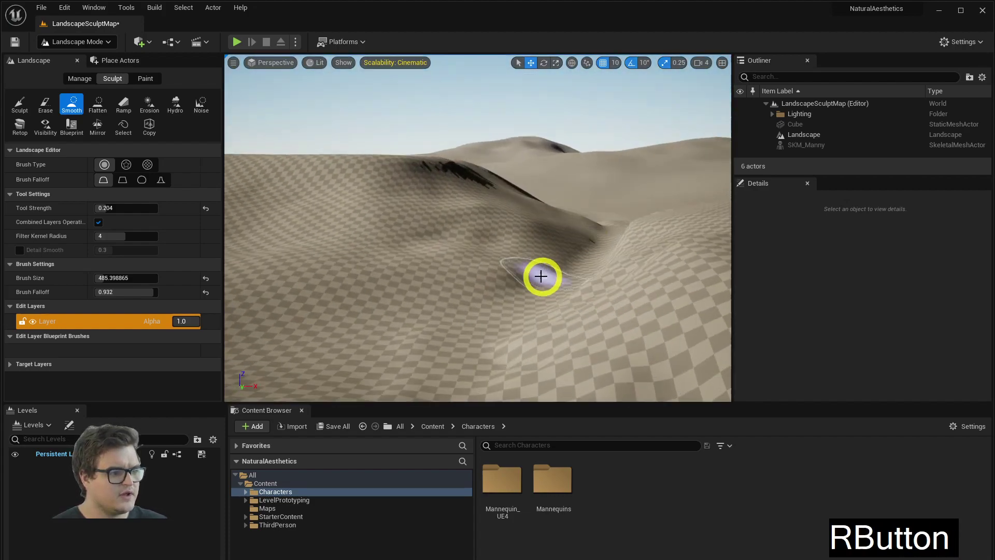
# Step: Smooth the lower hill slopes, then bring up the valley reference photo
pyautogui.click(536, 259)
pyautogui.click(486, 179)
pyautogui.rightClick(534, 231)
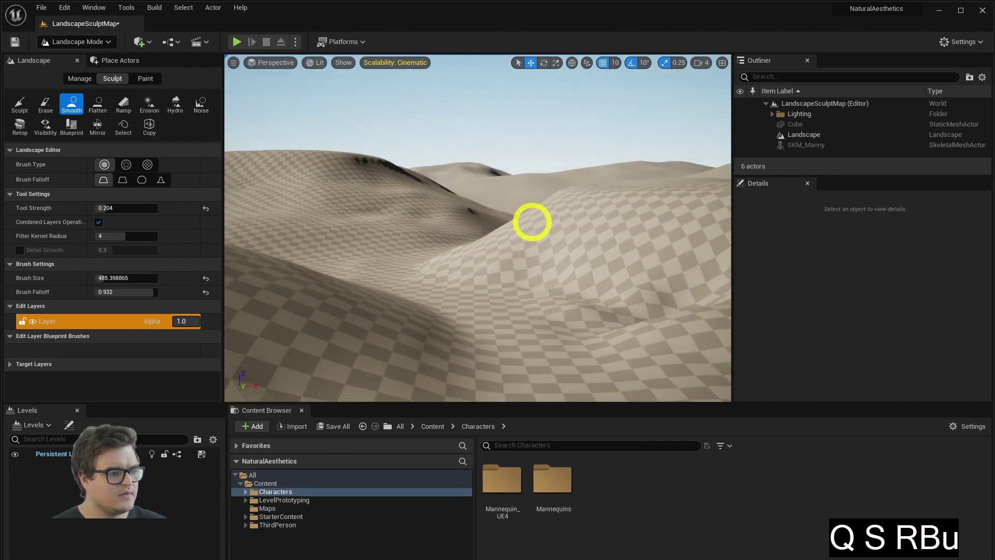
pyautogui.press('e')
pyautogui.press('d')
pyautogui.press('alt+Tab')
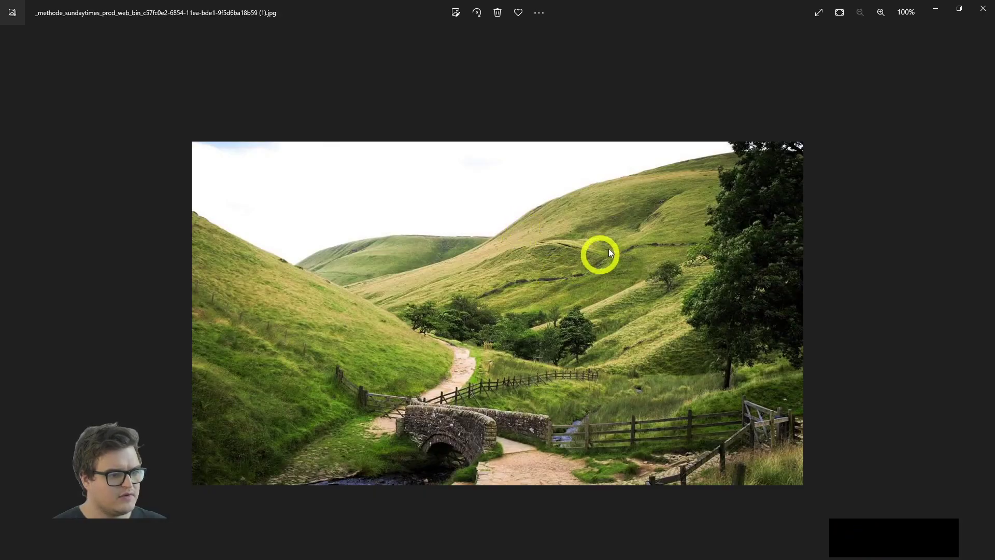
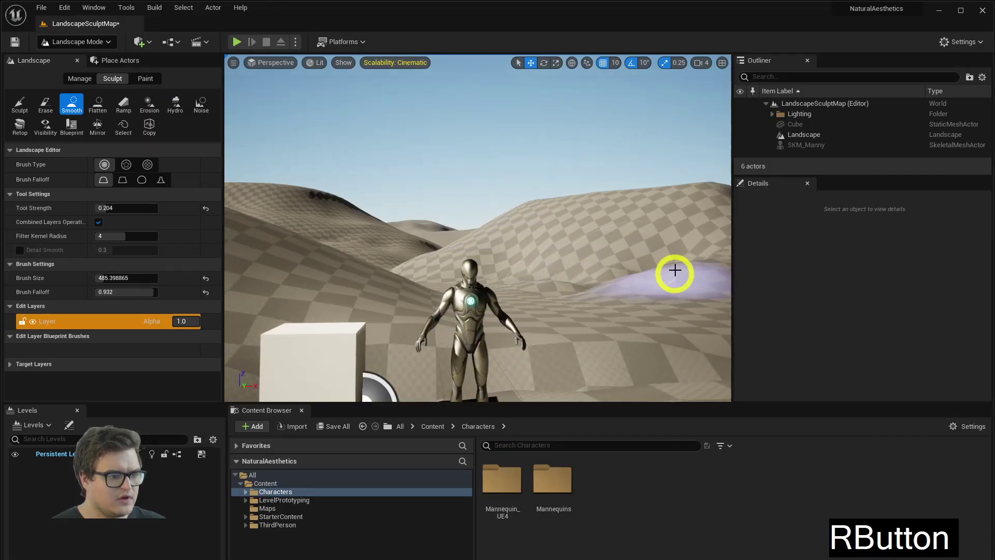
pyautogui.press('alt+Tab')
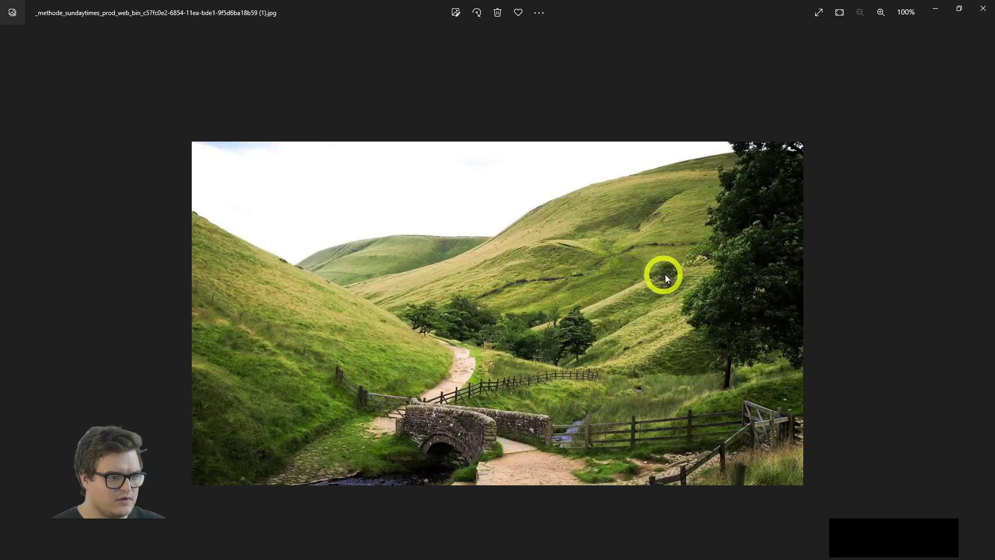
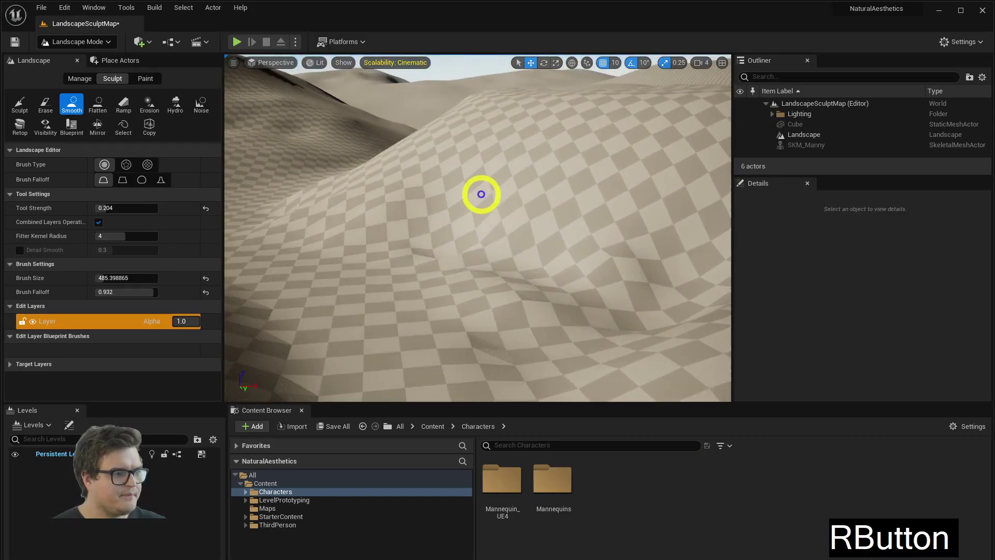
# Step: Switch to the Sculpt tool and raise the valley slope near the mannequin
pyautogui.press('w')
pyautogui.press('s')
pyautogui.press('s')
pyautogui.click(31, 111)
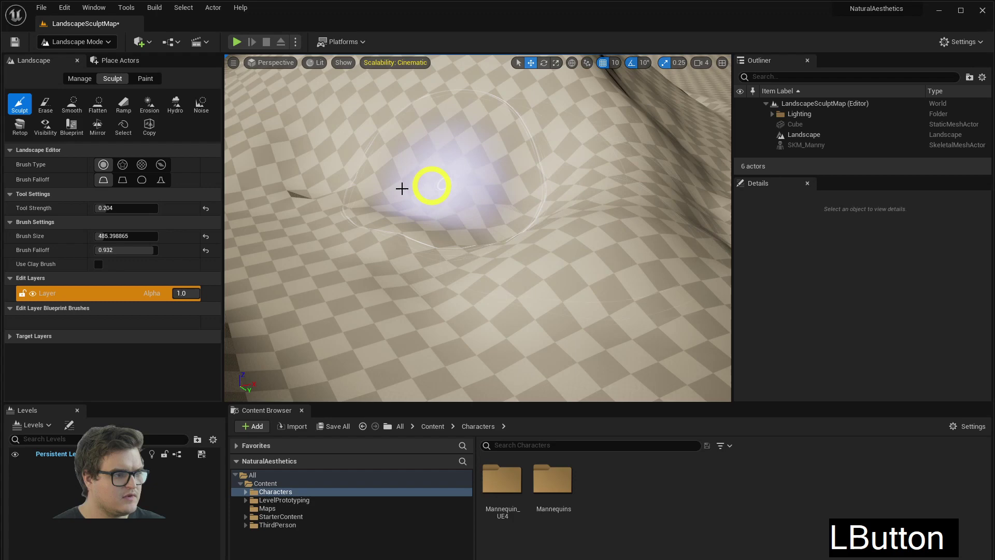
pyautogui.click(403, 210)
pyautogui.rightClick(405, 224)
pyautogui.click(505, 214)
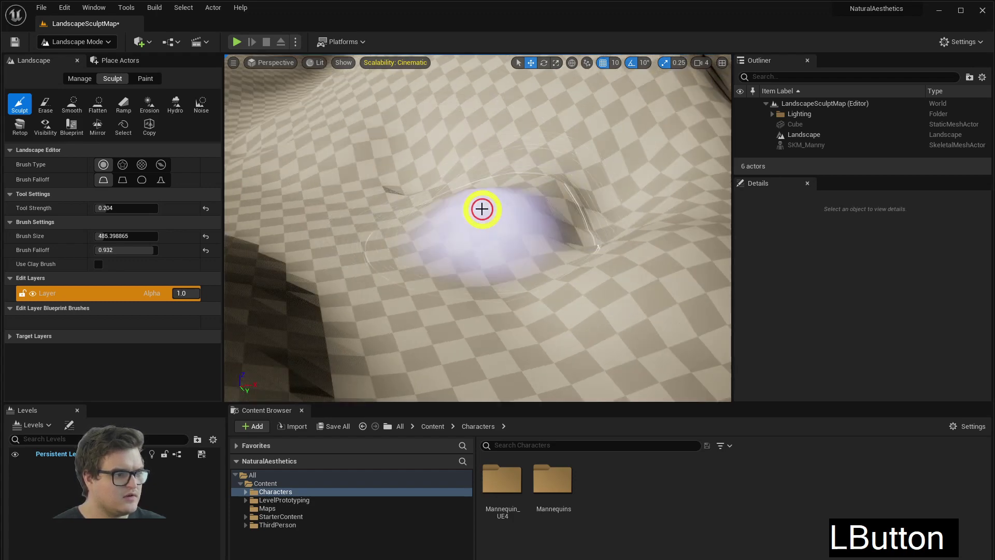
# Step: Build up the hillside further so it rises higher and steeper
pyautogui.rightClick(505, 197)
pyautogui.click(535, 222)
pyautogui.click(612, 197)
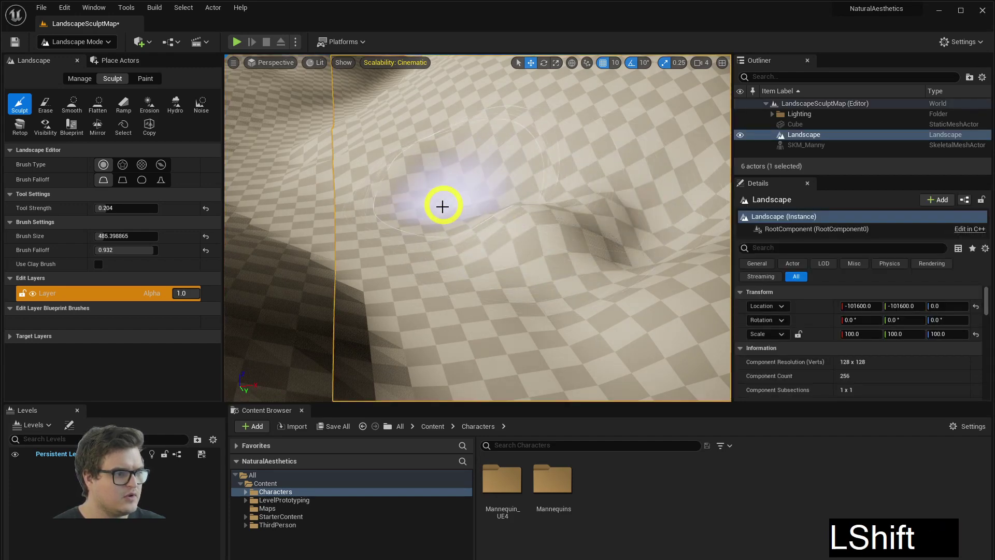
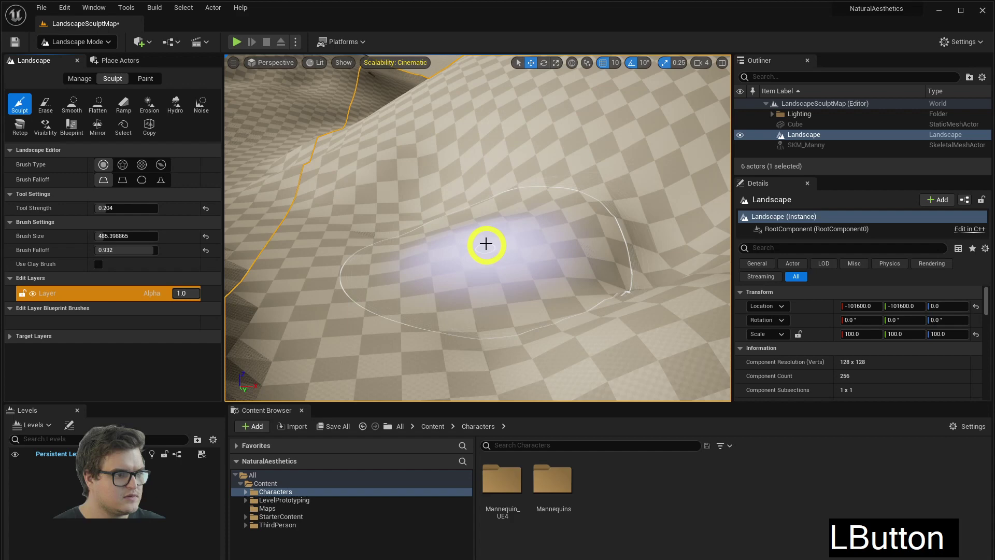
pyautogui.click(643, 168)
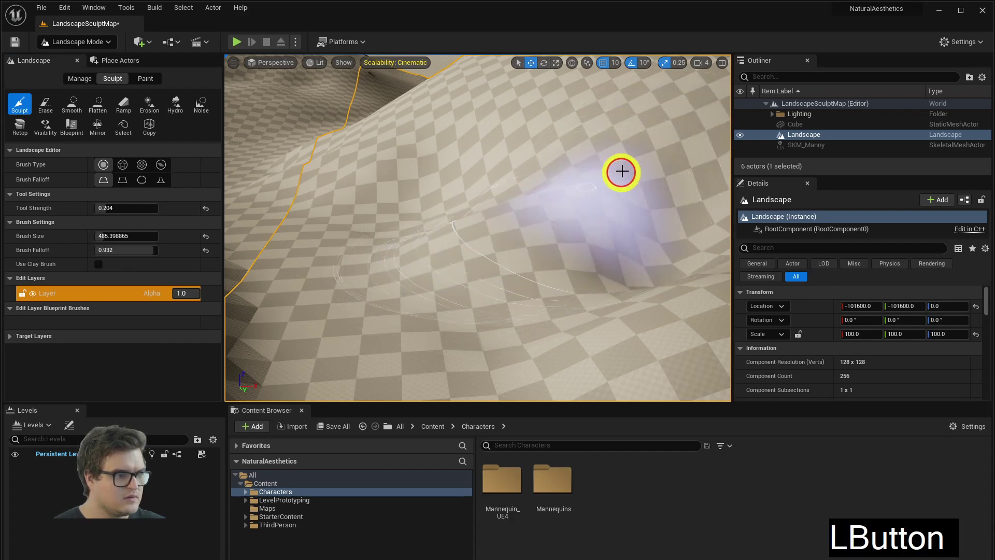
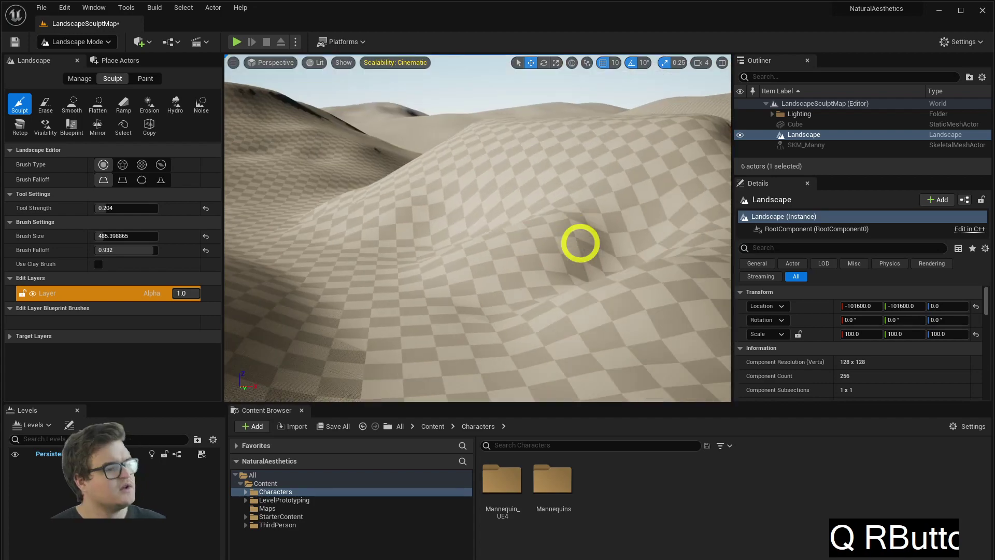
# Step: Fly closer to the hillside and back toward the character to review the slopes
pyautogui.press('w')
pyautogui.press('e')
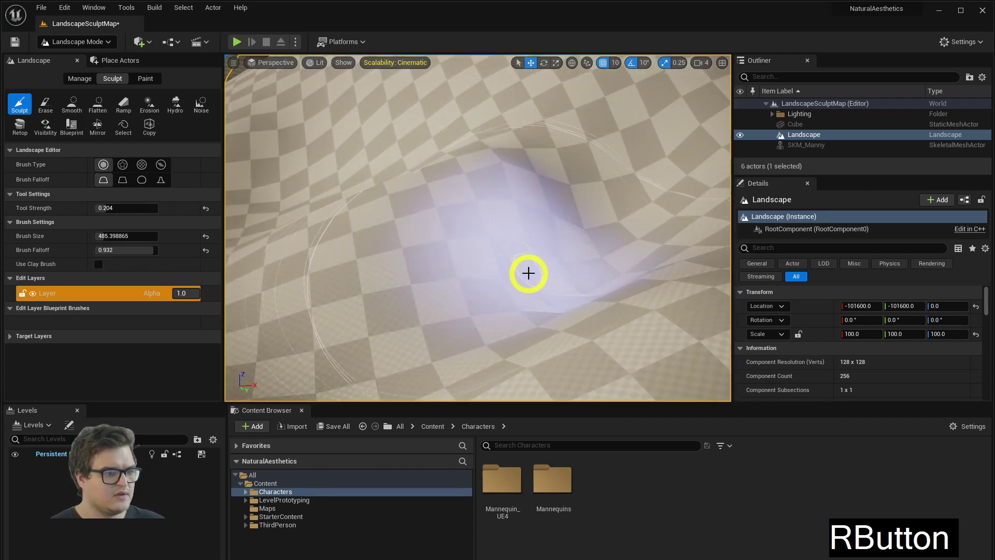
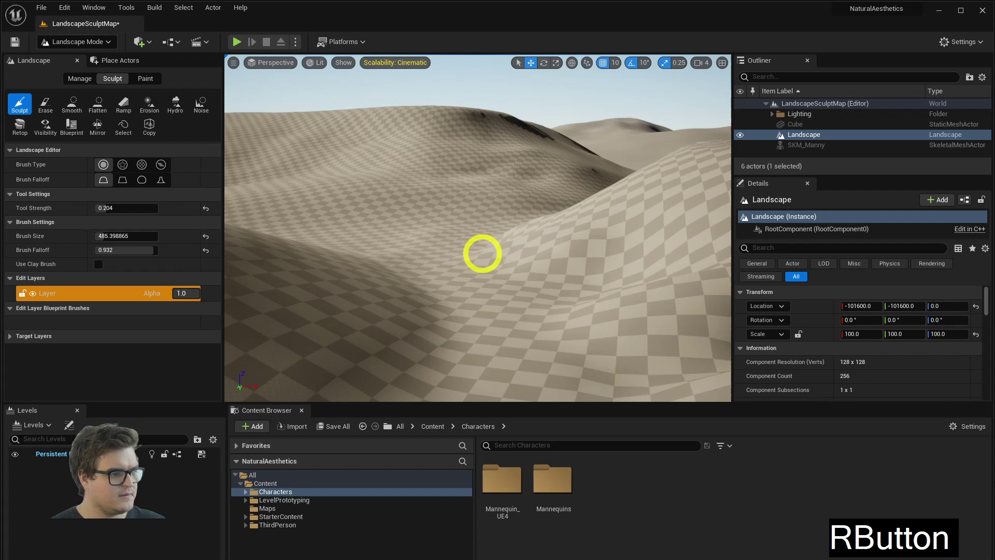
pyautogui.press('a')
pyautogui.press('q')
pyautogui.press('a')
pyautogui.press('d')
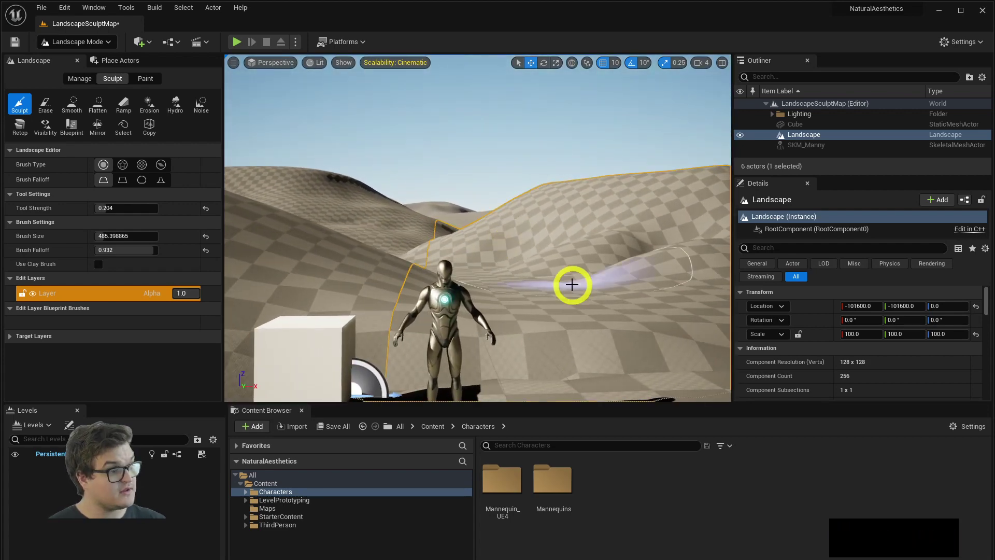
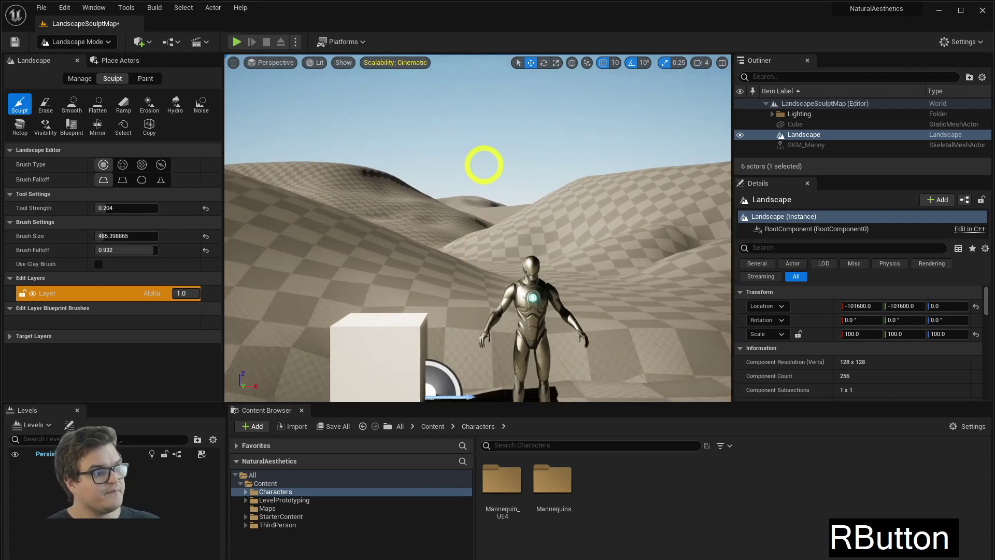
# Step: Select LandscapeSculptMap in the Maps folder and save the level
pyautogui.press('w')
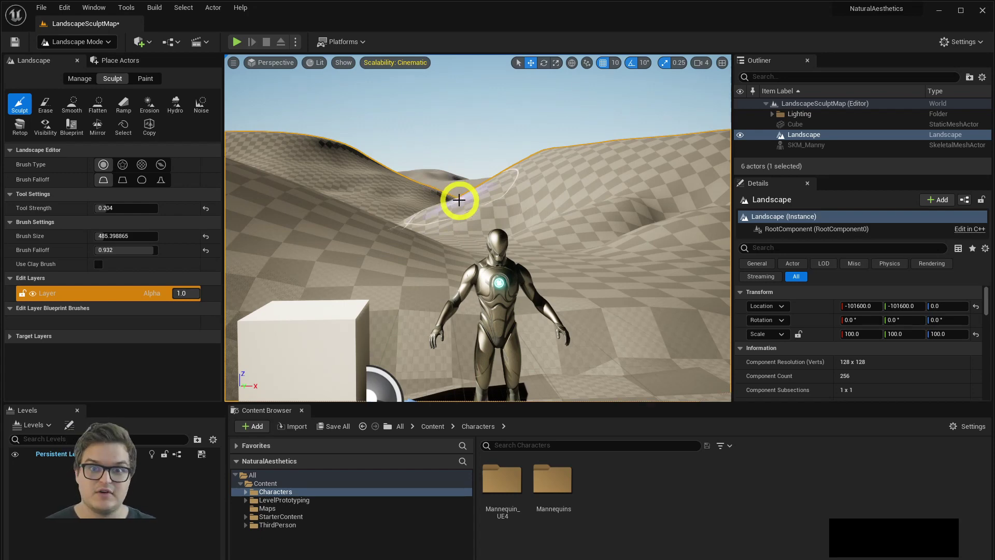
pyautogui.rightClick(495, 189)
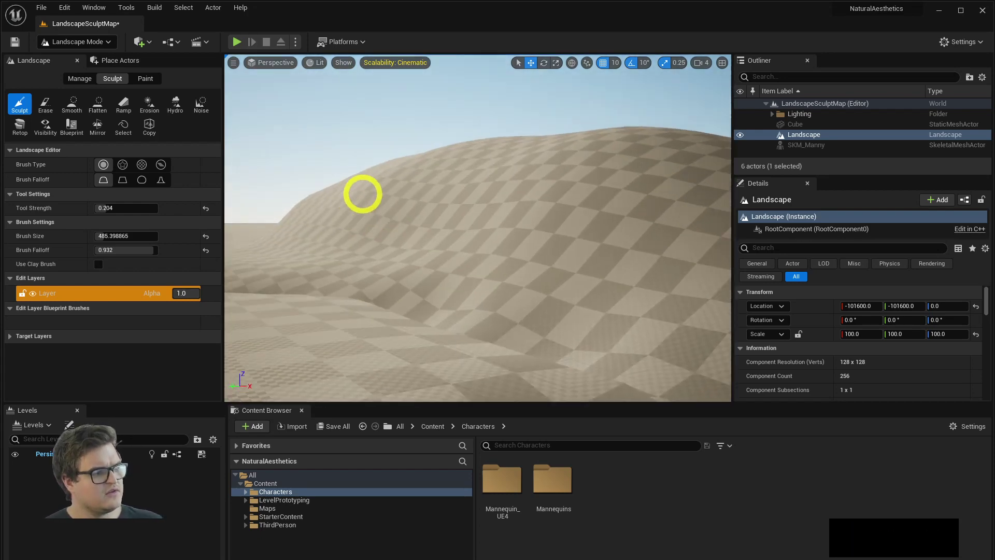
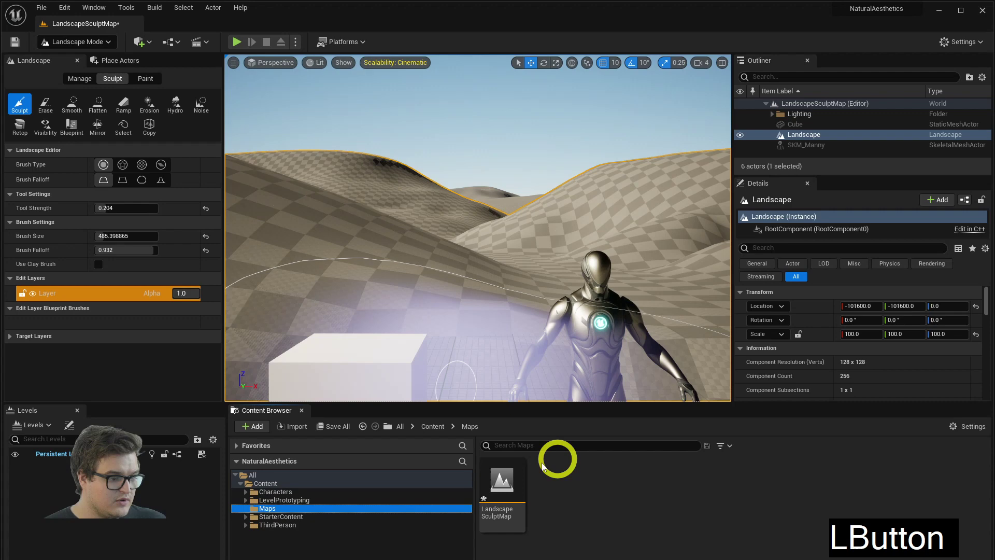
pyautogui.click(518, 480)
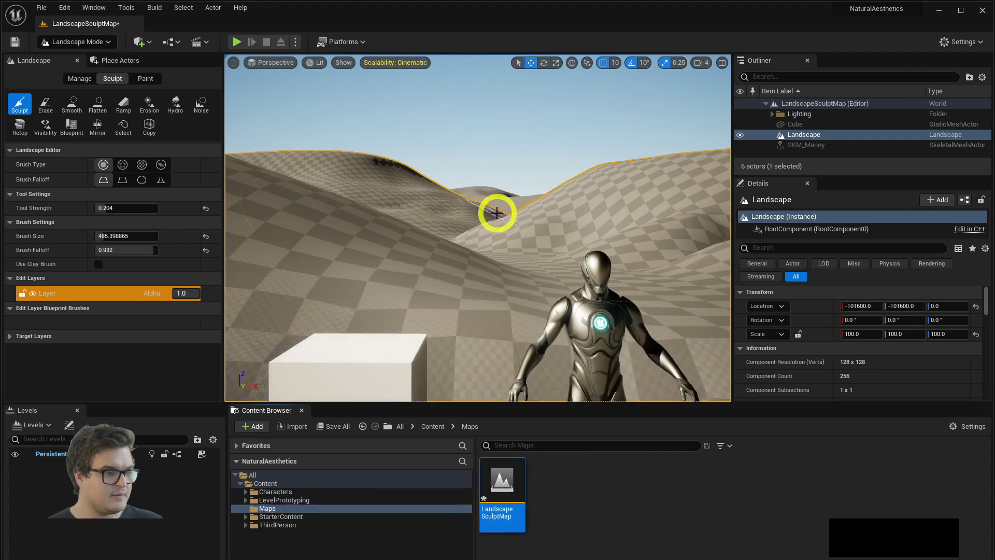
pyautogui.press('ctrl+s')
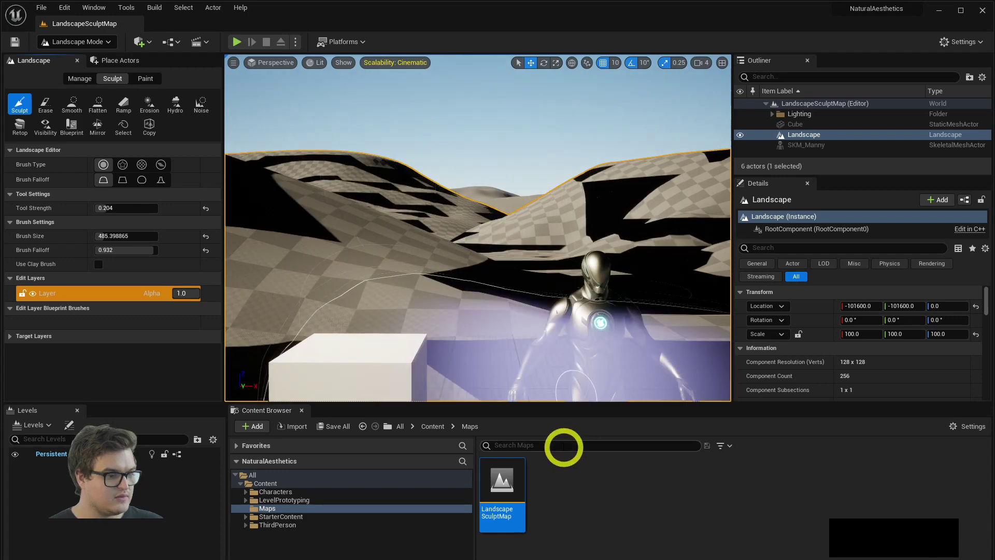
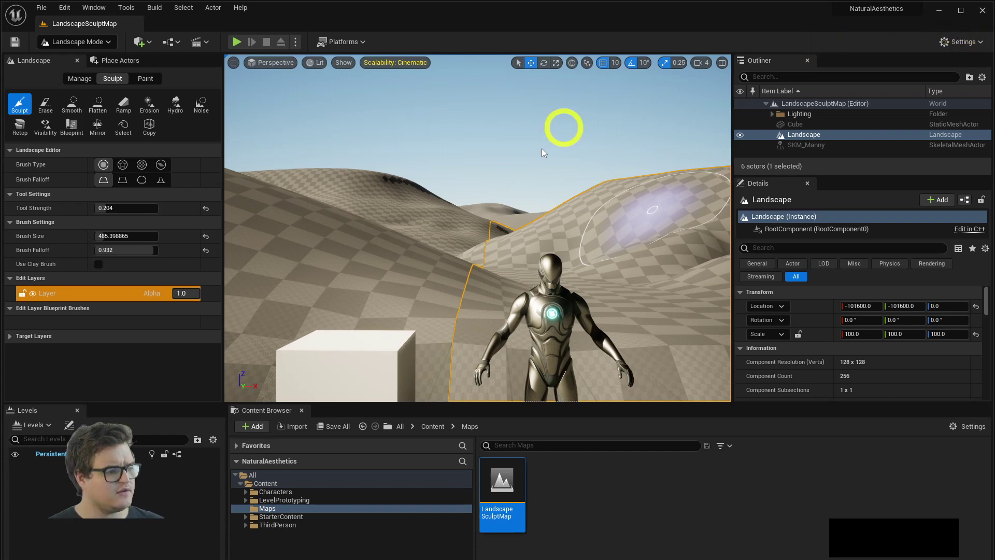
# Step: Look around the finished valley and save the level again
pyautogui.rightClick(507, 202)
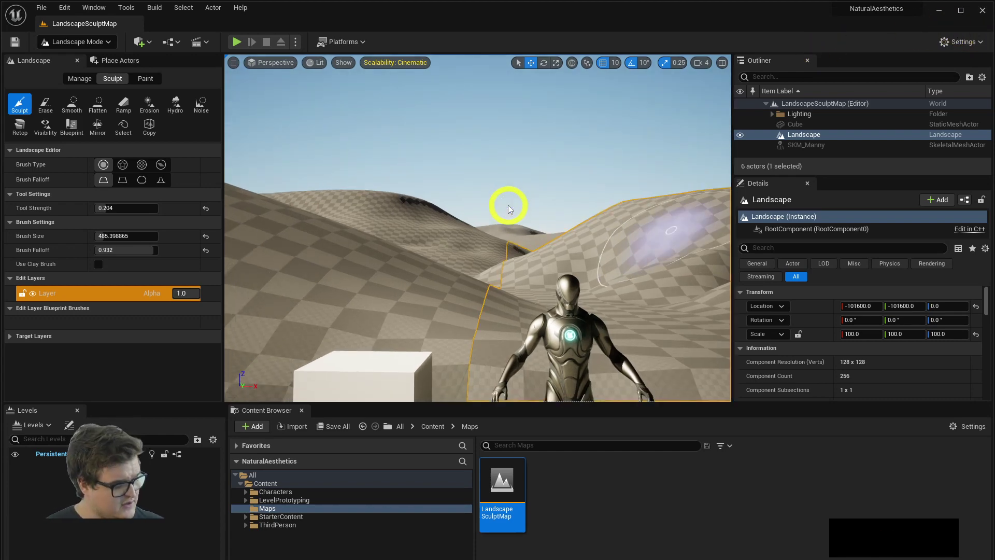
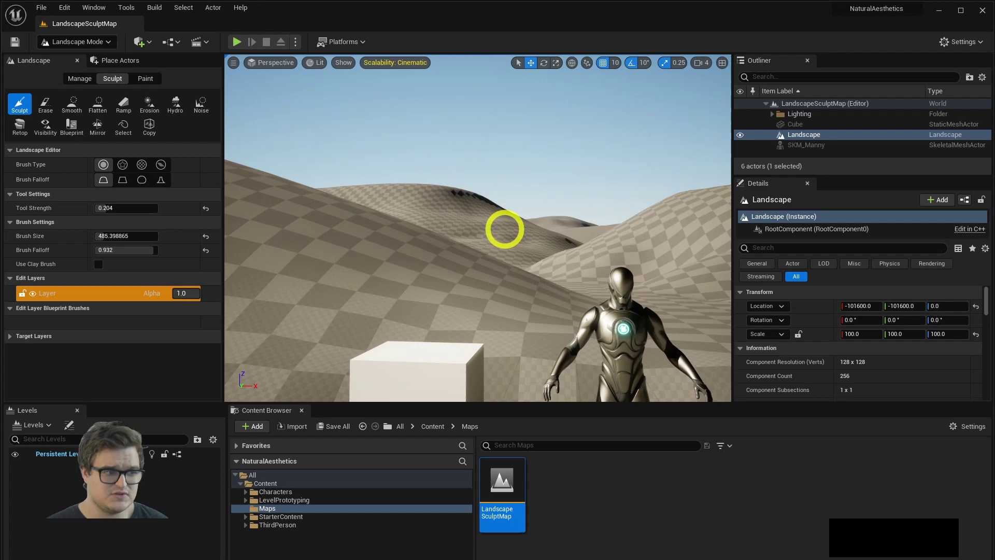
pyautogui.rightClick(507, 232)
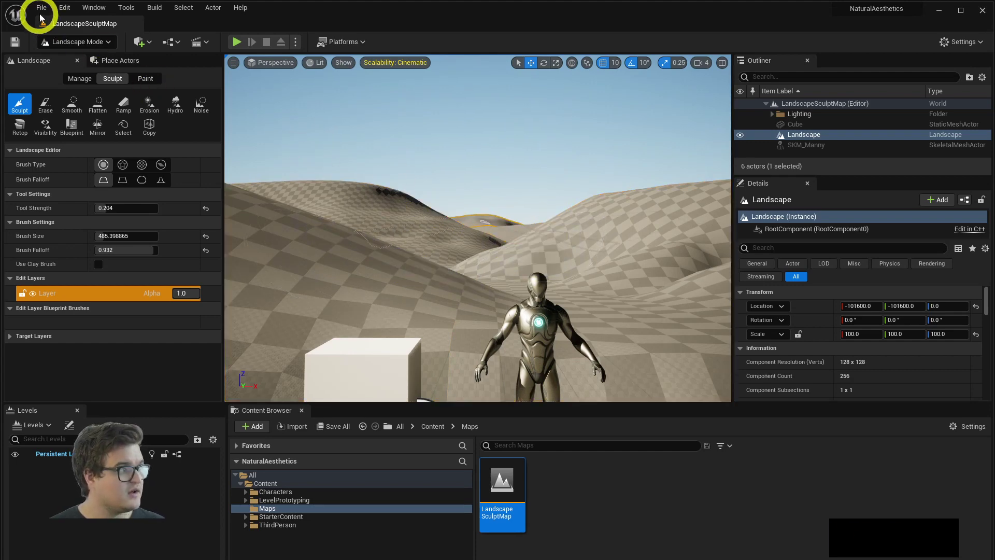
pyautogui.press('ctrl+s')
pyautogui.rightClick(473, 248)
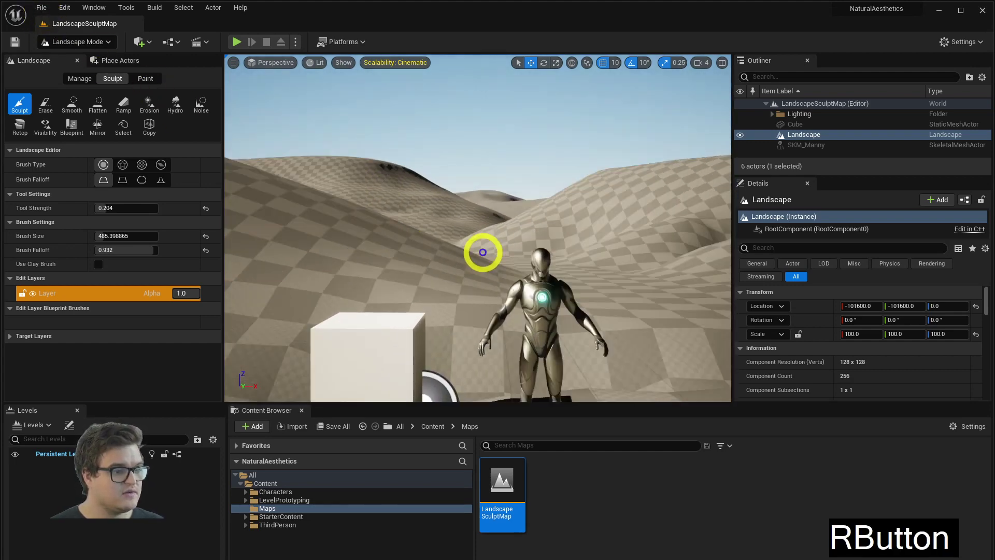